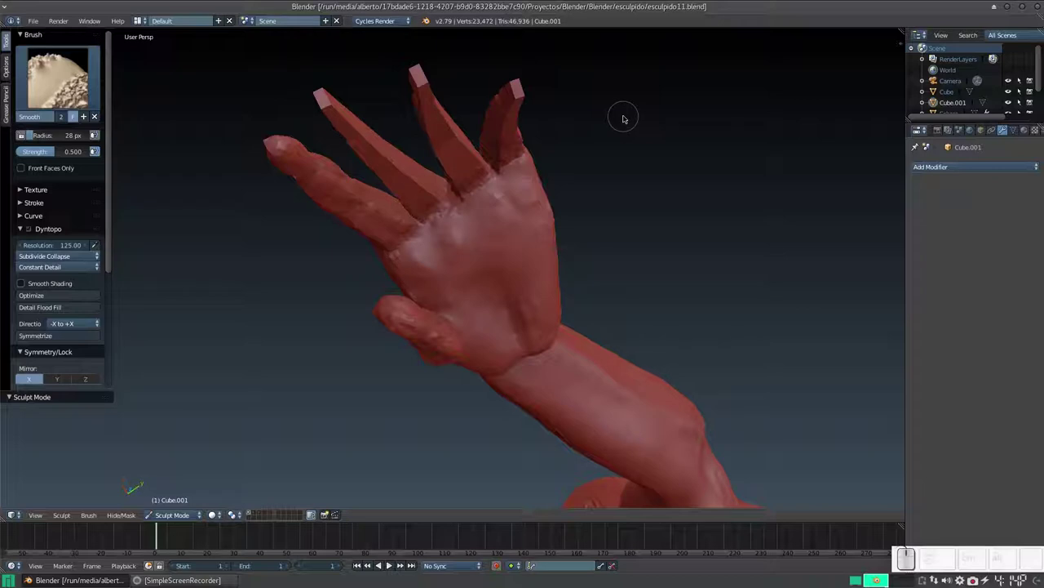
Inspect the hand up close and smooth over the palm surface with the Smooth brush.
middle_click(444, 216)
scroll(up, 3)
scroll(down, 3)
scroll(up, 3)
scroll(down, 3)
right_click(492, 176)
drag(485, 184, 420, 162)
click(420, 163)
click(413, 156)
Adjust the zoom on the hand and bring up the sculpting brush selector.
scroll(up, 3)
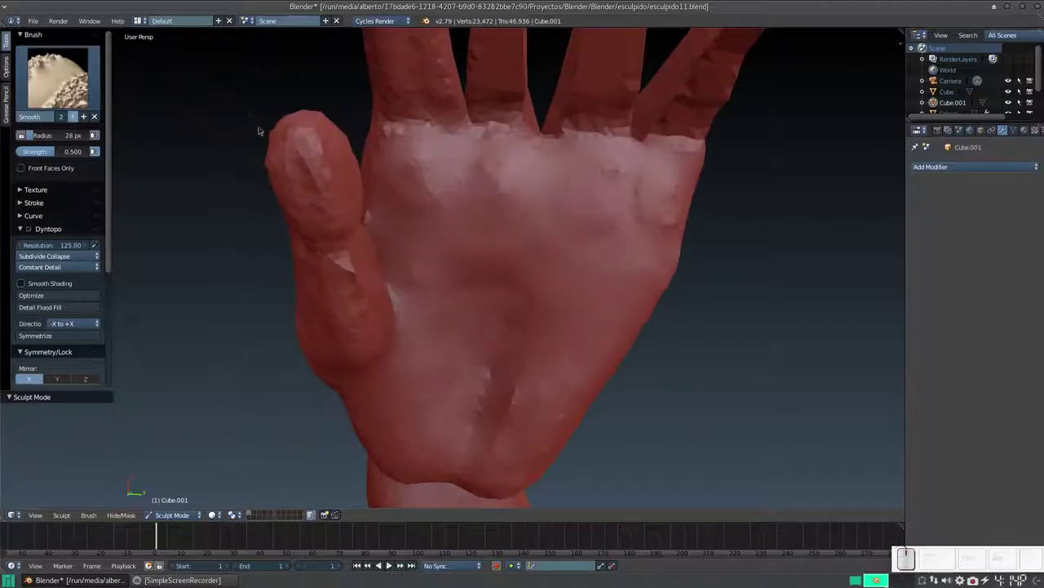
key(KP_Subtract)
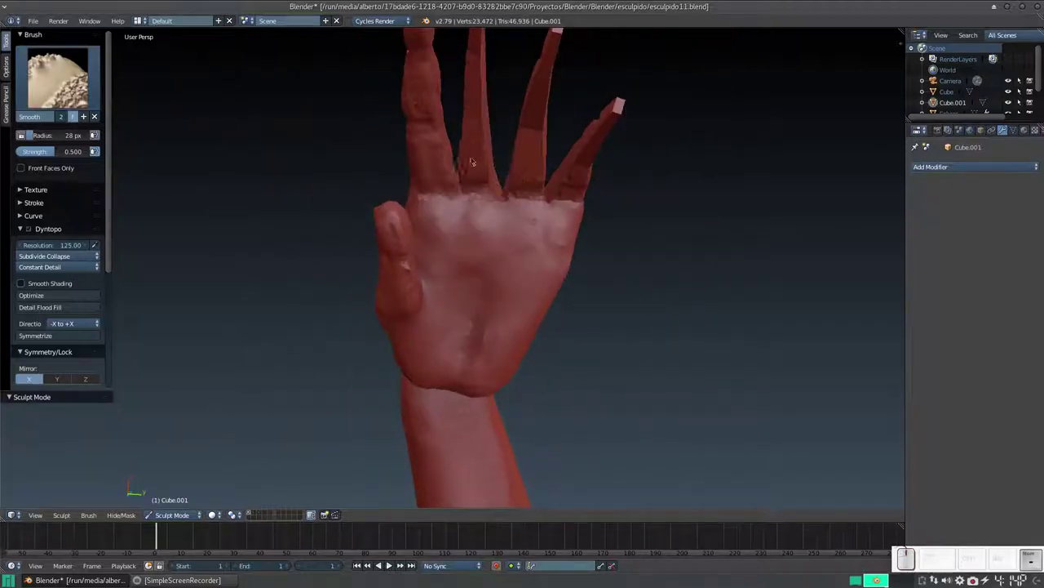
scroll(up, 3)
key(KP_Subtract)
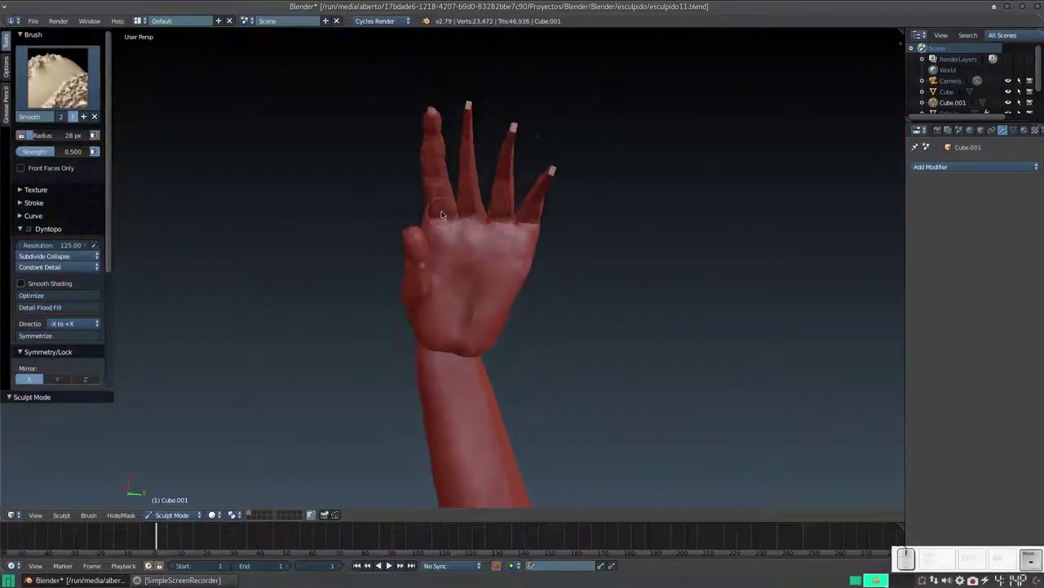
key(KP_Add)
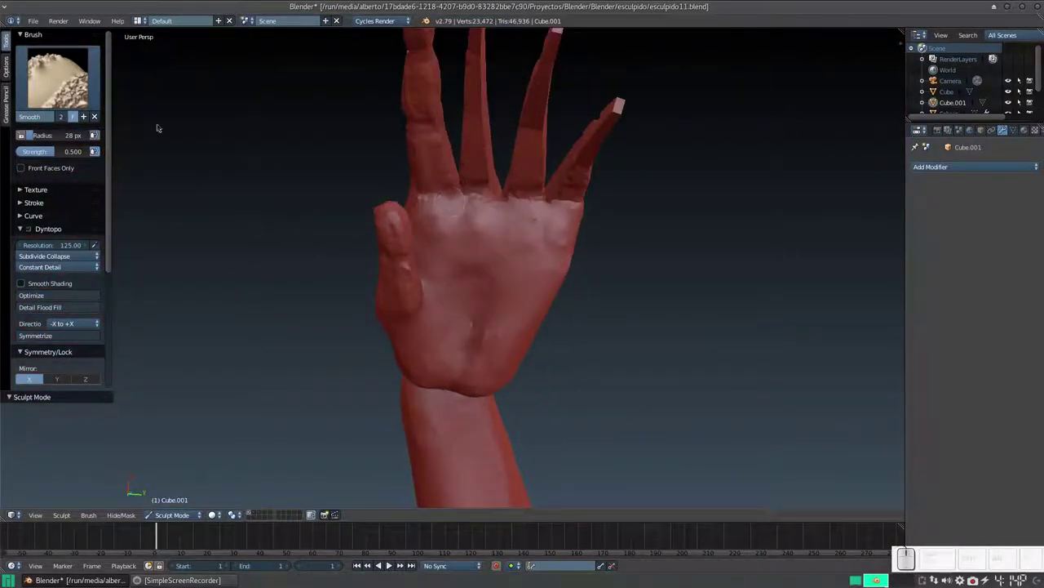
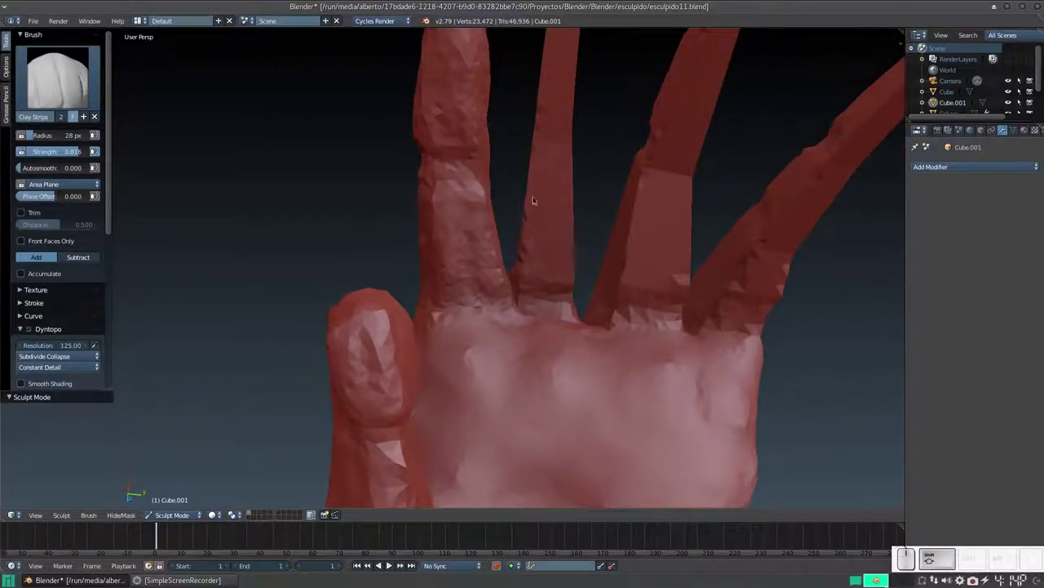
Lay Clay Strips strokes onto the first flat finger to start thickening it.
drag(552, 218, 553, 209)
drag(560, 163, 565, 211)
middle_click(559, 212)
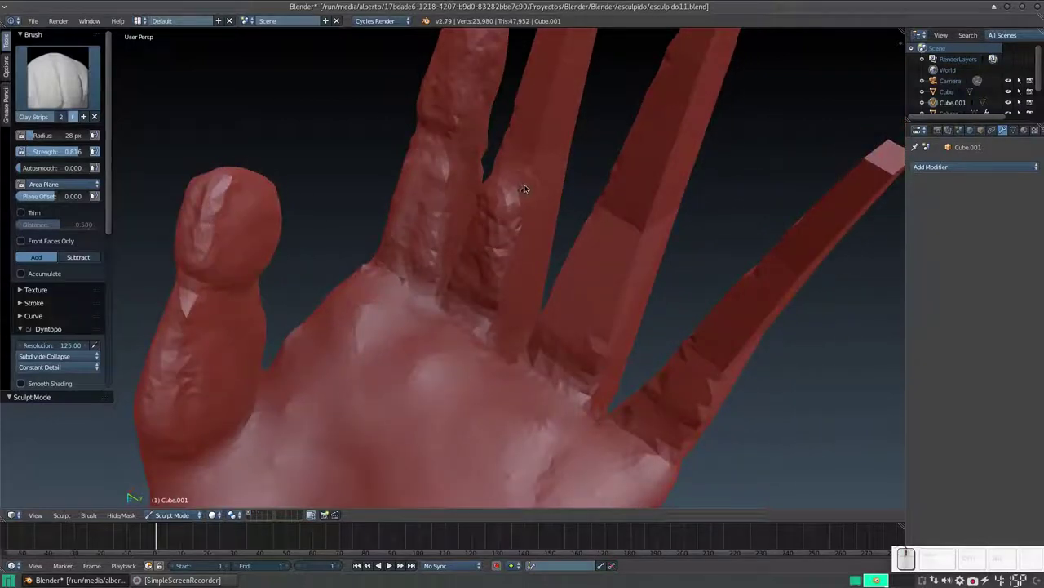
drag(528, 183, 541, 238)
drag(517, 259, 541, 239)
drag(527, 216, 529, 244)
Build clay along the fingers from new angles, adding volume around their bases.
middle_click(529, 244)
drag(524, 218, 555, 252)
drag(545, 263, 523, 278)
drag(518, 284, 538, 329)
middle_click(538, 329)
drag(435, 345, 434, 403)
middle_click(441, 402)
drag(463, 366, 505, 414)
click(517, 401)
Add further clay strokes around the knuckles and finger bases of the hand.
scroll(up, 3)
middle_click(397, 415)
middle_click(423, 401)
drag(475, 367, 540, 344)
drag(529, 370, 545, 334)
middle_click(567, 358)
drag(533, 341, 523, 354)
middle_click(517, 374)
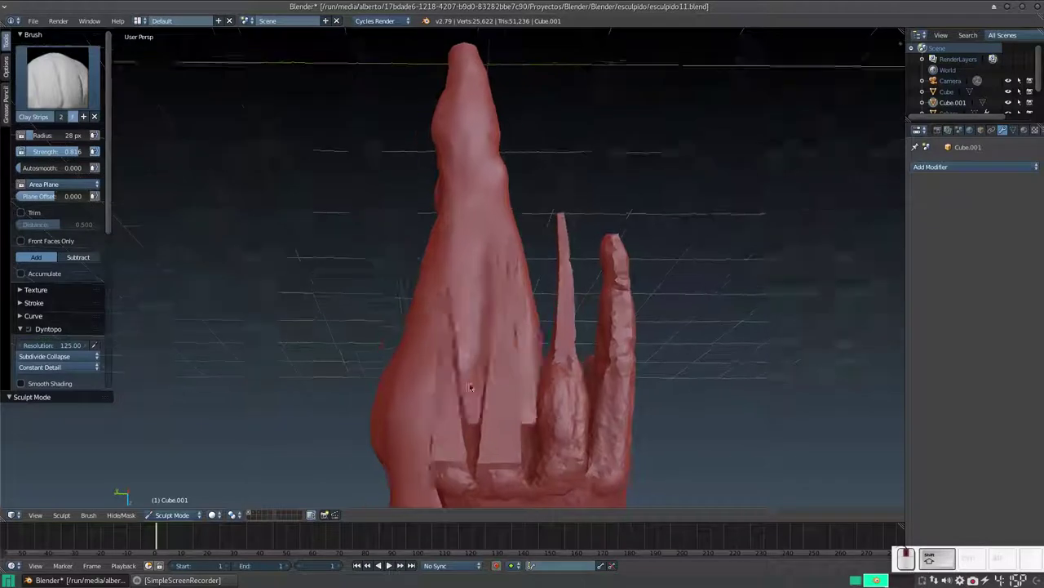
Round out a finger with repeated Clay Strips strokes from several angles.
key(KP_Add)
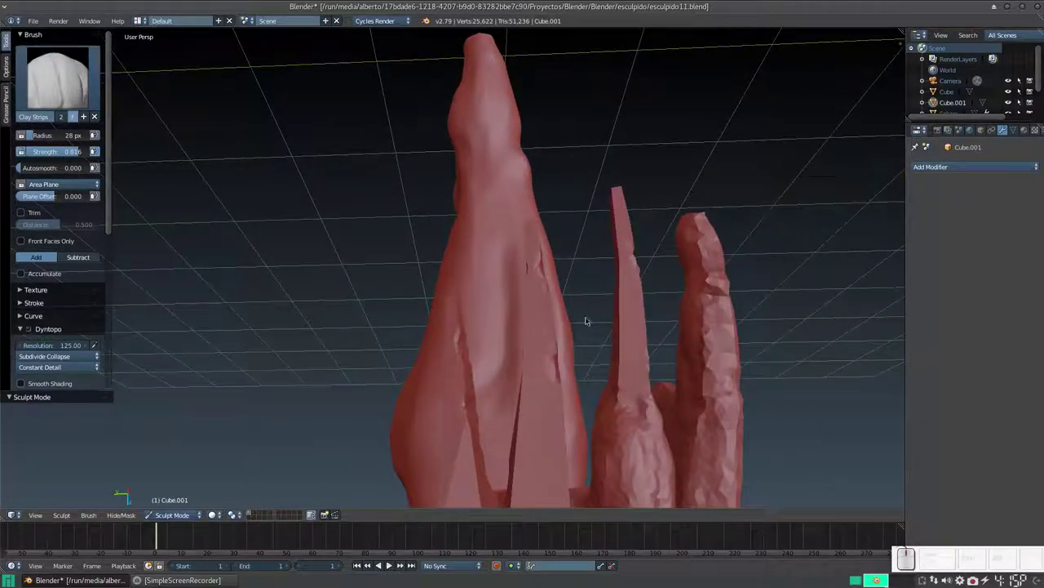
middle_click(582, 321)
drag(582, 287, 578, 324)
middle_click(582, 328)
middle_click(517, 361)
drag(475, 353, 537, 353)
middle_click(548, 359)
drag(511, 365, 600, 353)
click(596, 354)
drag(554, 356, 578, 348)
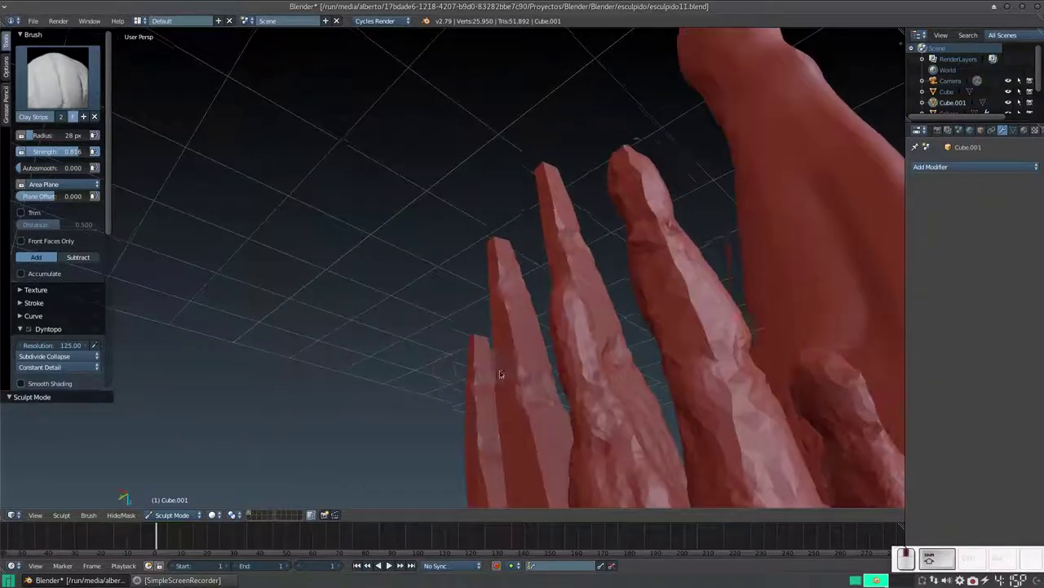
drag(543, 313, 543, 362)
Build up the same finger with longer clay strokes to make it fuller.
middle_click(544, 363)
middle_click(492, 356)
middle_click(512, 346)
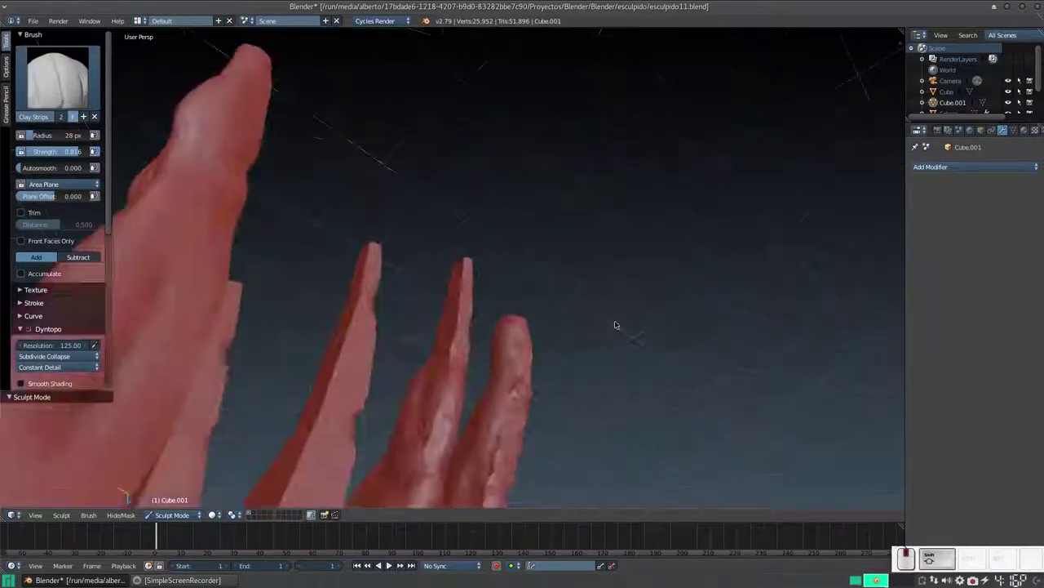
middle_click(607, 374)
middle_click(580, 362)
drag(473, 275, 550, 286)
drag(482, 287, 462, 274)
right_click(441, 303)
drag(473, 249, 318, 345)
drag(482, 291, 318, 345)
right_click(558, 269)
Add clay along a second finger so it becomes rounder.
middle_click(434, 302)
drag(355, 292, 360, 344)
middle_click(360, 344)
middle_click(564, 272)
drag(475, 277, 455, 334)
drag(454, 334, 605, 259)
drag(599, 259, 621, 294)
Adjust the brush settings and lay another clay stroke on the finger.
middle_click(616, 306)
click(589, 293)
click(530, 320)
click(552, 164)
drag(539, 289, 642, 226)
Enlarge the brush radius and add clay to the thumb and nearby fingers.
key(f)
click(627, 279)
drag(628, 210, 608, 222)
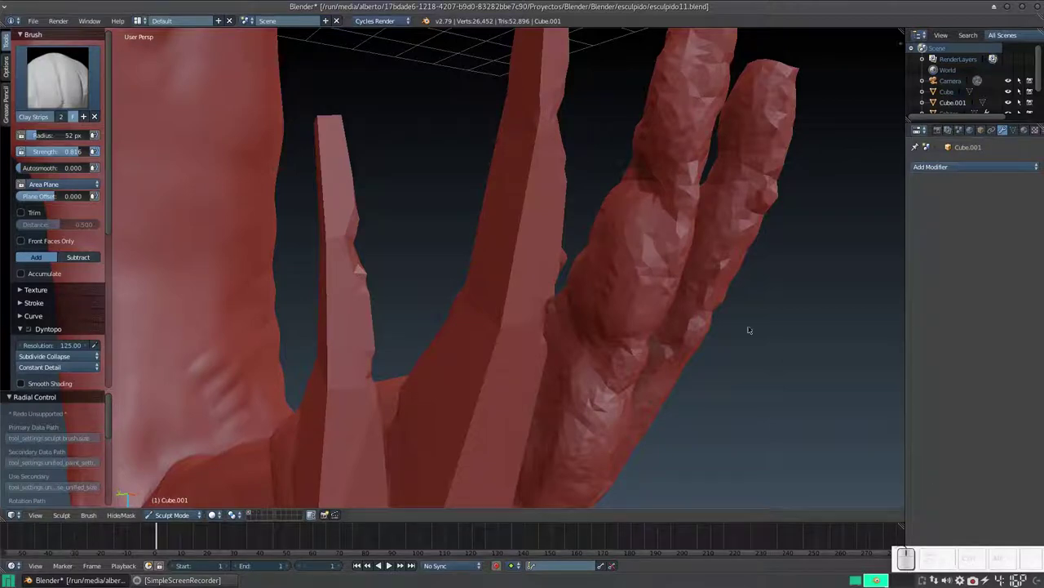
middle_click(673, 215)
middle_click(625, 192)
middle_click(617, 295)
drag(609, 321, 606, 333)
middle_click(597, 333)
middle_click(567, 332)
middle_click(554, 342)
drag(465, 230, 577, 284)
right_click(565, 236)
right_click(580, 287)
drag(593, 276, 644, 233)
click(638, 244)
Work around the hand adding short clay strokes to the thumb and fingers.
middle_click(659, 277)
drag(599, 263, 598, 277)
middle_click(590, 278)
drag(613, 268, 562, 278)
click(538, 292)
middle_click(549, 276)
middle_click(495, 282)
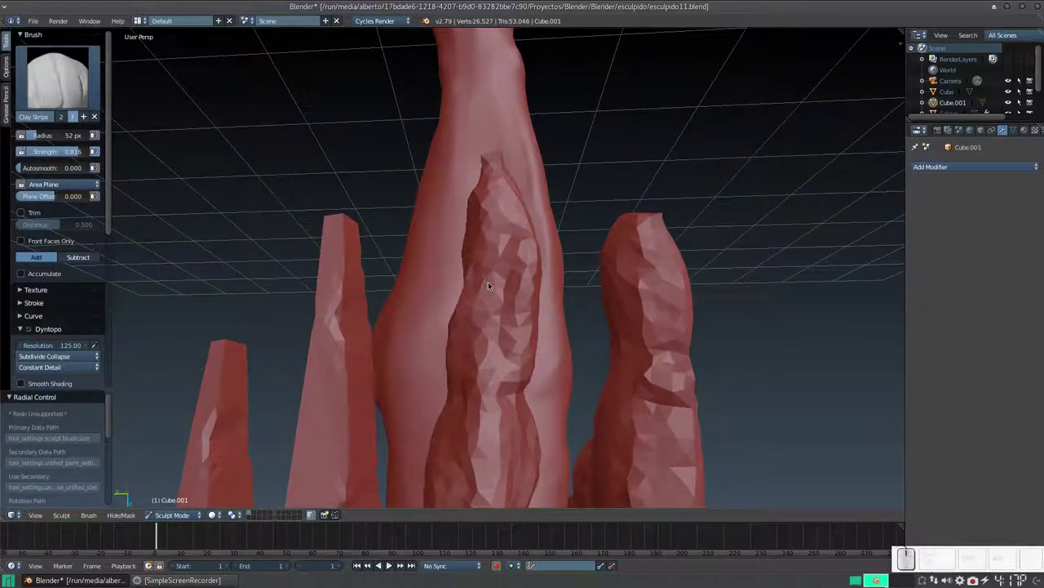
drag(499, 299, 522, 336)
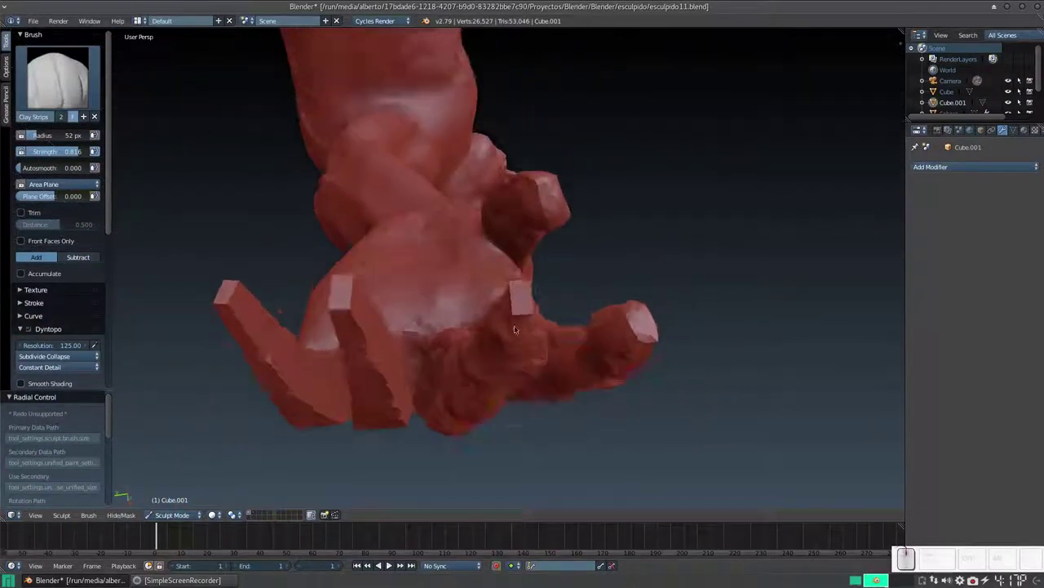
middle_click(519, 306)
drag(516, 320, 516, 332)
middle_click(518, 339)
drag(502, 343, 500, 348)
middle_click(504, 331)
middle_click(499, 238)
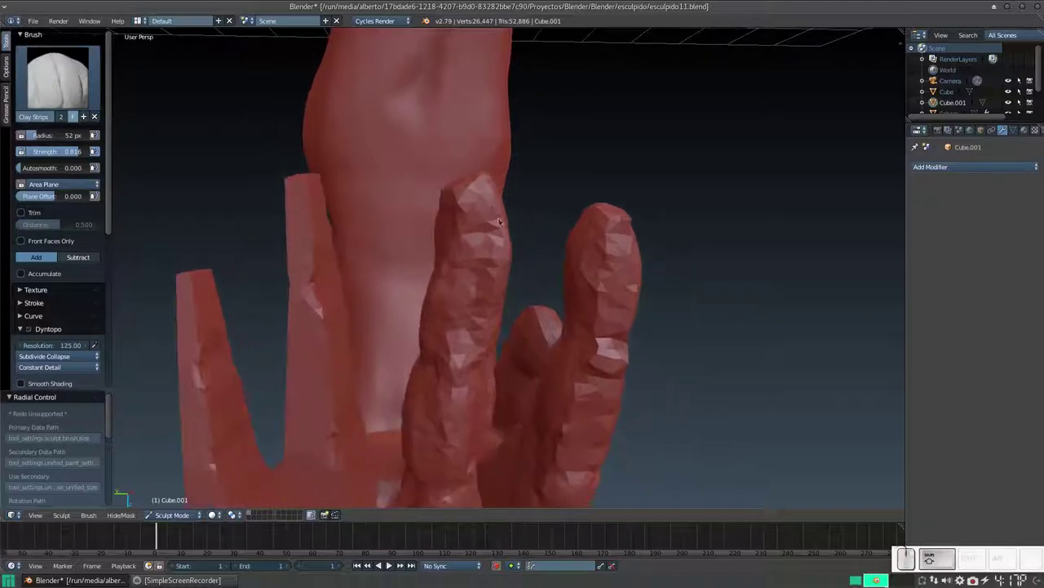
middle_click(467, 178)
middle_click(488, 204)
middle_click(672, 242)
middle_click(595, 244)
Dab spots of clay onto the fingers from several viewing angles.
click(564, 235)
click(572, 244)
click(556, 252)
middle_click(586, 259)
middle_click(582, 280)
middle_click(572, 223)
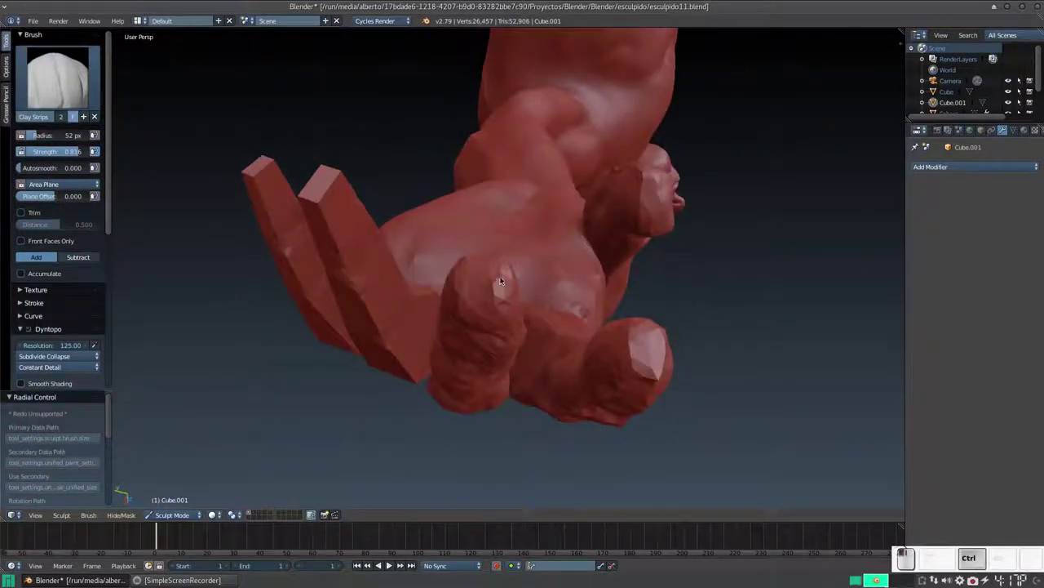
click(498, 280)
middle_click(525, 257)
middle_click(525, 200)
middle_click(637, 243)
middle_click(607, 269)
middle_click(614, 211)
click(502, 175)
middle_click(527, 203)
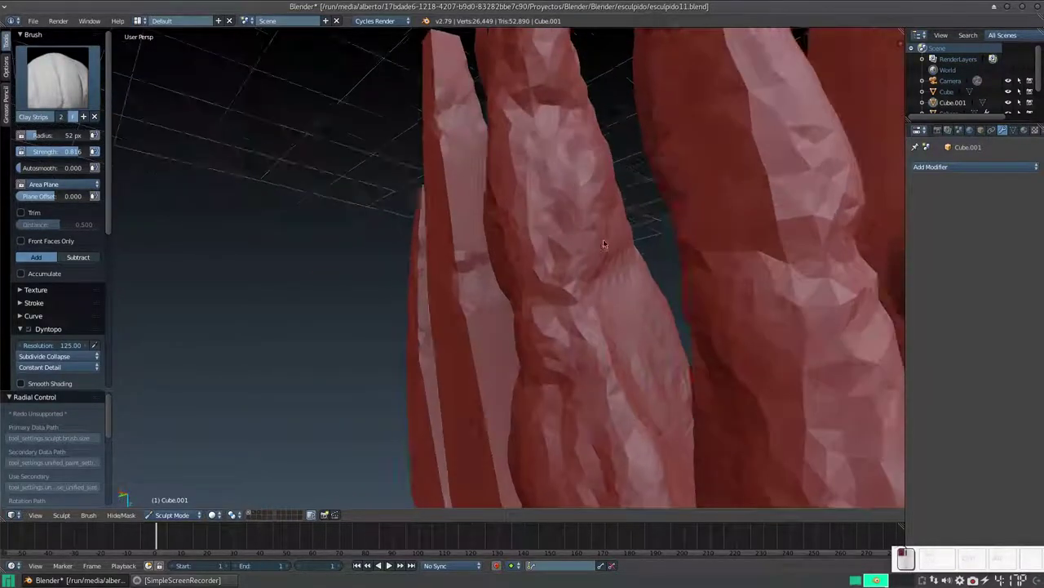
Finish with clay strokes along the fingers to round them out.
drag(611, 234, 581, 248)
middle_click(582, 248)
middle_click(664, 270)
middle_click(636, 209)
drag(545, 154, 541, 213)
middle_click(546, 175)
drag(602, 169, 598, 151)
middle_click(615, 175)
drag(600, 174, 587, 239)
drag(583, 243, 580, 272)
Return to Sculpt Mode on Cube.001 and lay Clay Strips over the first fingertips to round them.
click(528, 310)
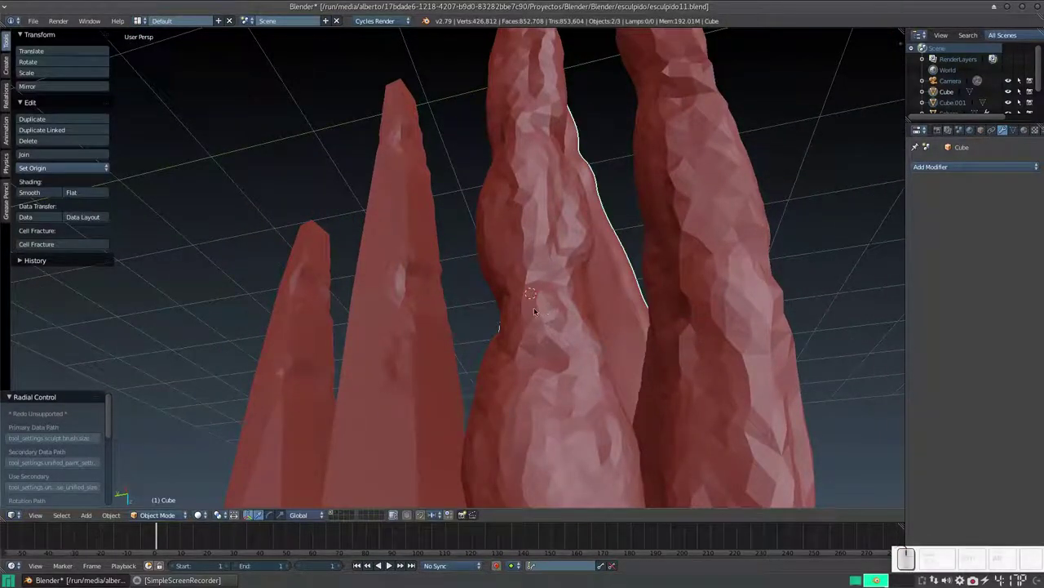
middle_click(544, 329)
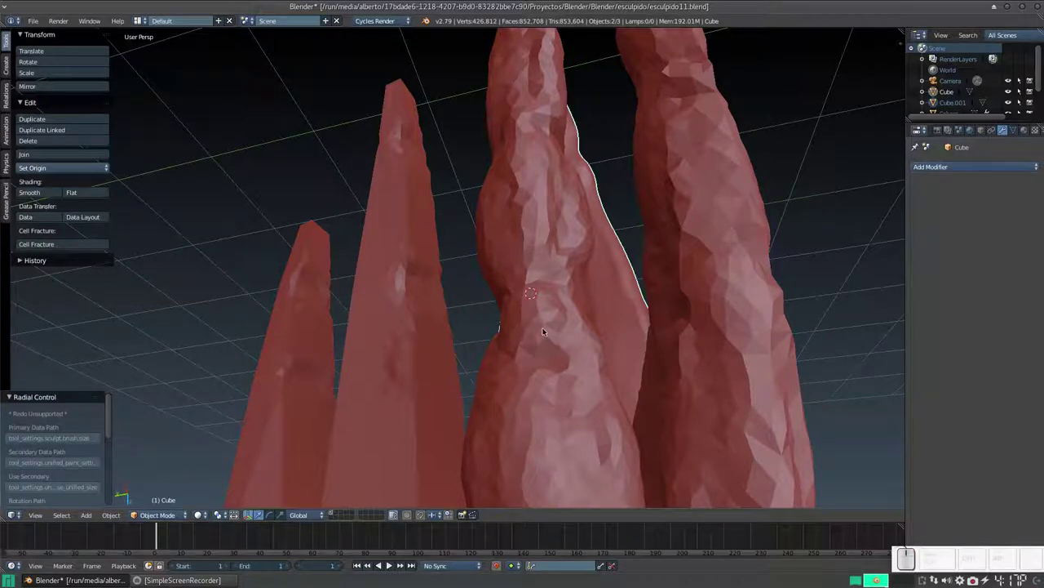
drag(689, 300, 546, 285)
drag(526, 273, 533, 292)
middle_click(533, 292)
click(571, 348)
middle_click(567, 332)
click(525, 313)
drag(554, 239, 585, 235)
drag(587, 241, 351, 251)
middle_click(368, 268)
drag(306, 256, 409, 266)
drag(424, 252, 431, 298)
Keep orbiting and stroking clay over the remaining fingertips so they lose their blocky edges.
middle_click(431, 312)
drag(425, 135, 426, 176)
middle_click(417, 183)
drag(388, 217, 465, 228)
drag(460, 237, 447, 279)
middle_click(459, 267)
click(470, 253)
middle_click(470, 253)
drag(369, 261, 372, 305)
middle_click(372, 305)
drag(491, 221, 506, 254)
middle_click(481, 271)
middle_click(445, 307)
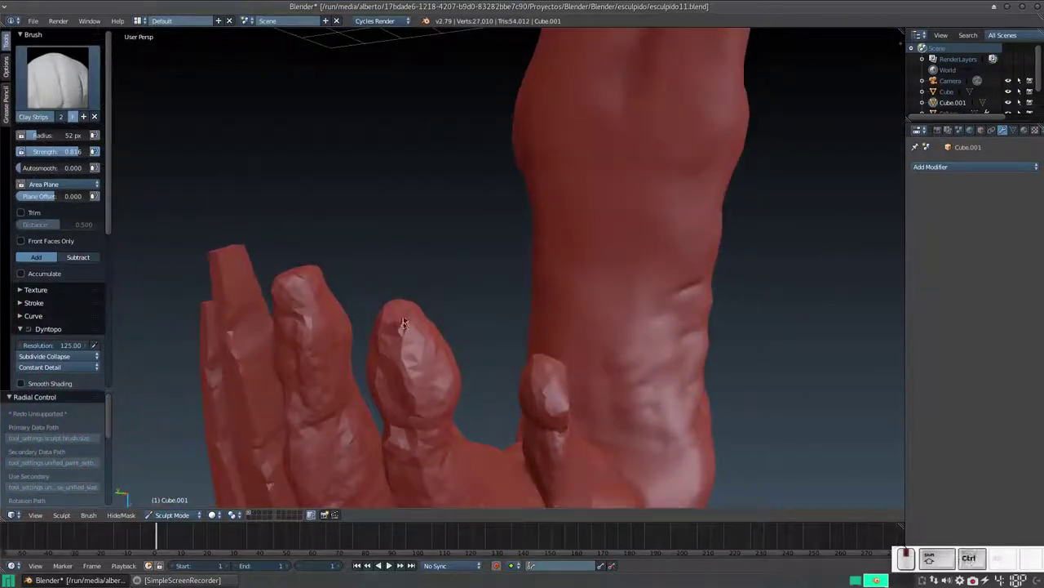
Dab clay onto the fingertips and orbit around to find the still-flat fingers.
click(407, 323)
middle_click(406, 300)
middle_click(427, 251)
middle_click(454, 275)
middle_click(455, 284)
middle_click(466, 272)
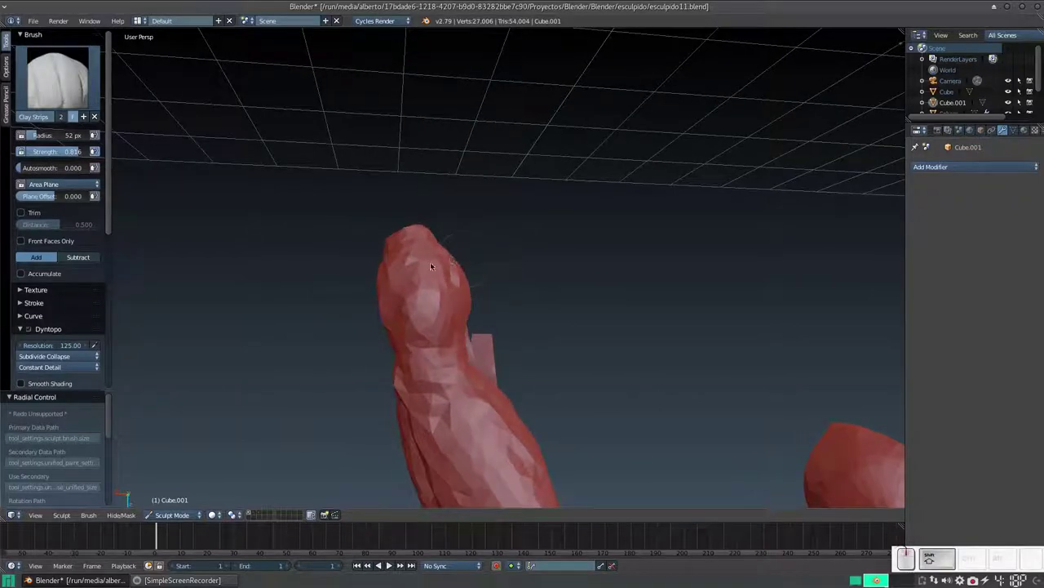
click(418, 253)
click(396, 263)
click(412, 284)
click(447, 252)
middle_click(462, 277)
middle_click(565, 252)
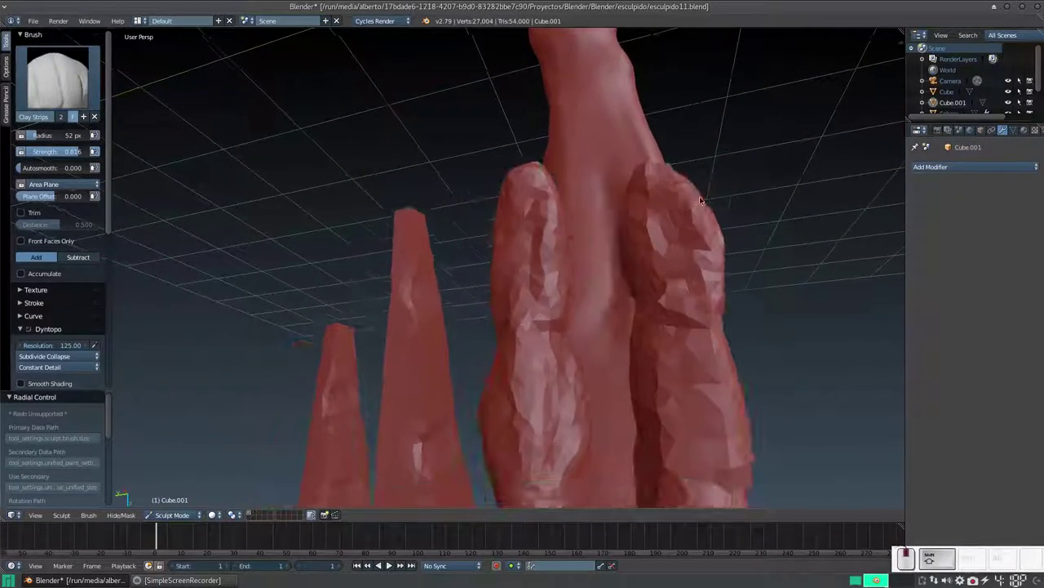
middle_click(679, 221)
middle_click(615, 229)
middle_click(600, 227)
middle_click(656, 286)
middle_click(604, 337)
middle_click(612, 327)
Bulk up the thumb and the flat fingers with Clay Strips strokes from several angles.
drag(593, 244, 583, 272)
middle_click(595, 273)
drag(602, 266, 635, 292)
middle_click(657, 288)
drag(542, 297, 539, 292)
middle_click(550, 295)
middle_click(461, 291)
scroll(up, 3)
middle_click(413, 307)
drag(447, 289, 510, 305)
middle_click(486, 319)
middle_click(497, 329)
middle_click(483, 331)
middle_click(466, 246)
drag(399, 264, 525, 290)
Smooth the rough fingertip and finger surfaces with a slightly smaller Smooth brush.
key(s)
middle_click(548, 280)
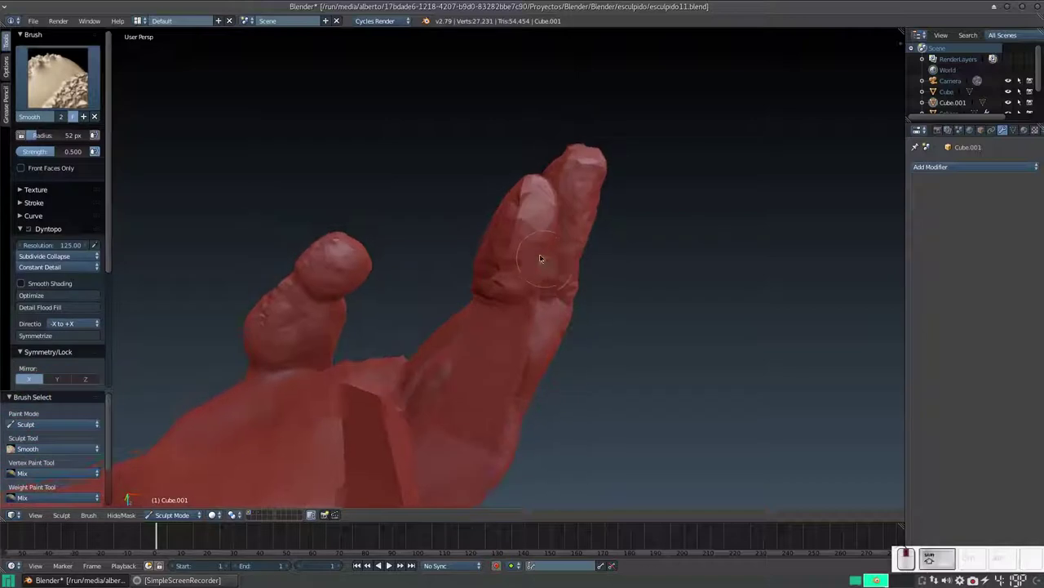
middle_click(505, 245)
key(f)
click(471, 243)
drag(507, 158, 513, 157)
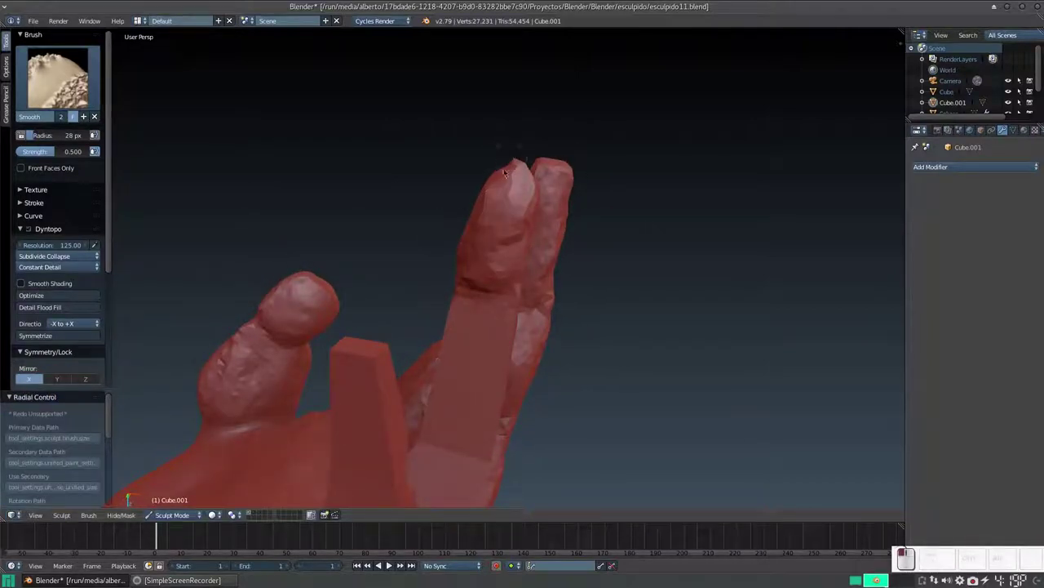
click(509, 175)
drag(507, 218, 521, 275)
Back on Clay Strips, build up the sides of the fingers so they look fuller.
key(3)
middle_click(527, 277)
drag(537, 208, 545, 264)
middle_click(546, 265)
drag(512, 272, 468, 208)
drag(477, 208, 546, 231)
middle_click(639, 242)
Resize the Clay Strips brush and lay a first pass of clay strokes along each finger.
key(f)
click(513, 275)
drag(499, 252, 518, 278)
middle_click(505, 282)
click(500, 262)
drag(508, 250, 507, 227)
middle_click(496, 236)
middle_click(528, 280)
middle_click(486, 278)
drag(513, 218, 511, 288)
drag(508, 256, 516, 207)
middle_click(539, 250)
drag(481, 271, 471, 314)
middle_click(505, 328)
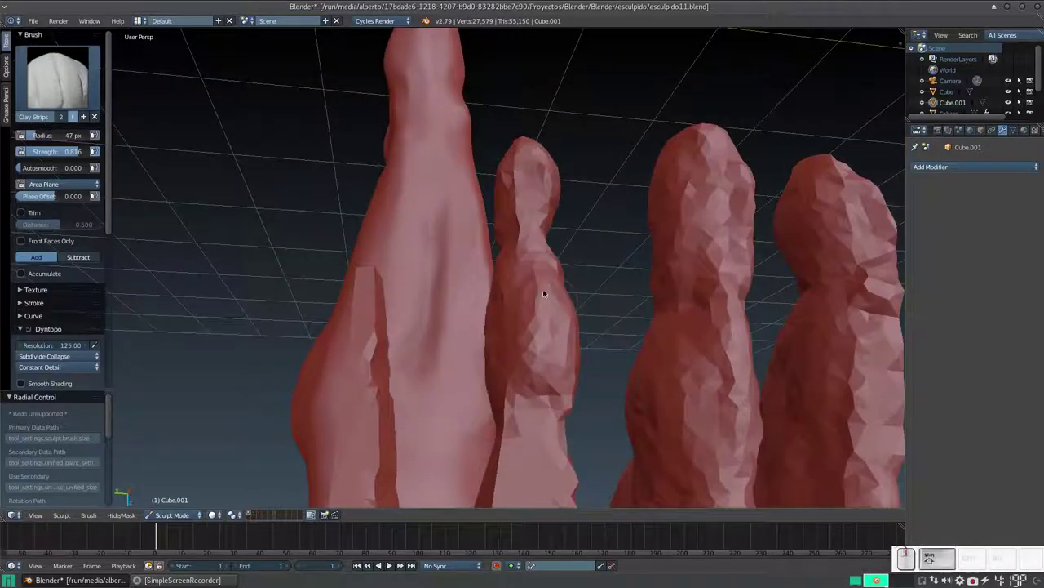
middle_click(547, 305)
middle_click(539, 296)
drag(520, 159, 533, 201)
middle_click(514, 214)
drag(461, 204, 443, 223)
middle_click(460, 231)
middle_click(506, 225)
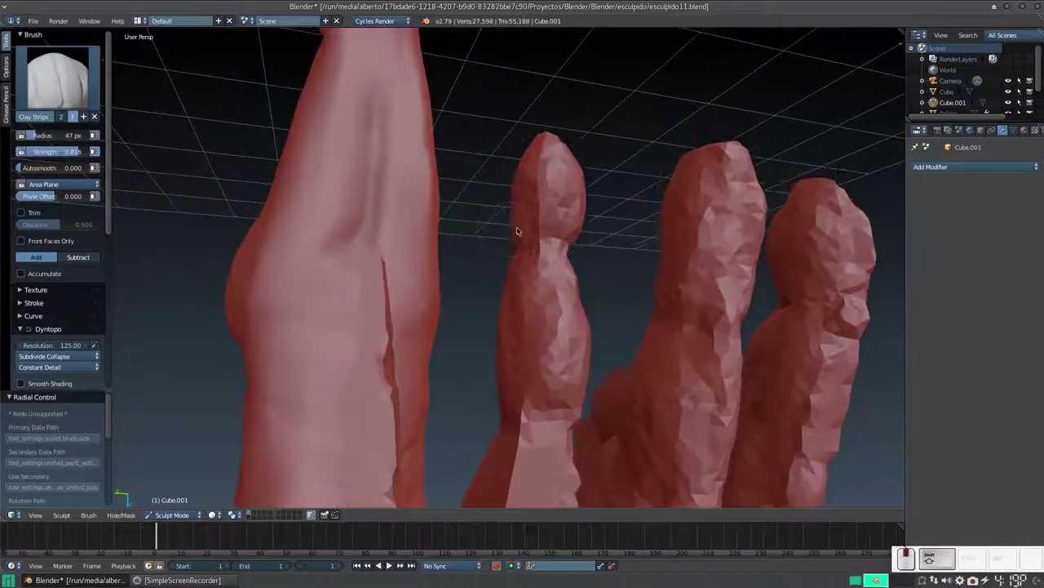
middle_click(555, 235)
drag(523, 253, 538, 246)
drag(523, 245, 483, 214)
drag(482, 206, 501, 250)
middle_click(501, 250)
drag(534, 248, 539, 255)
middle_click(532, 256)
middle_click(485, 239)
drag(511, 170, 529, 266)
middle_click(529, 284)
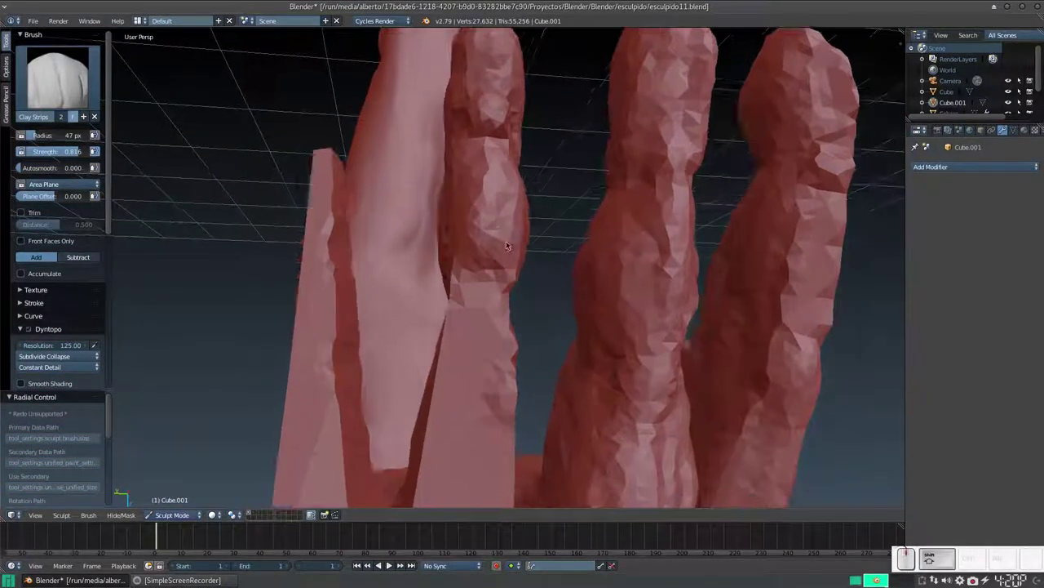
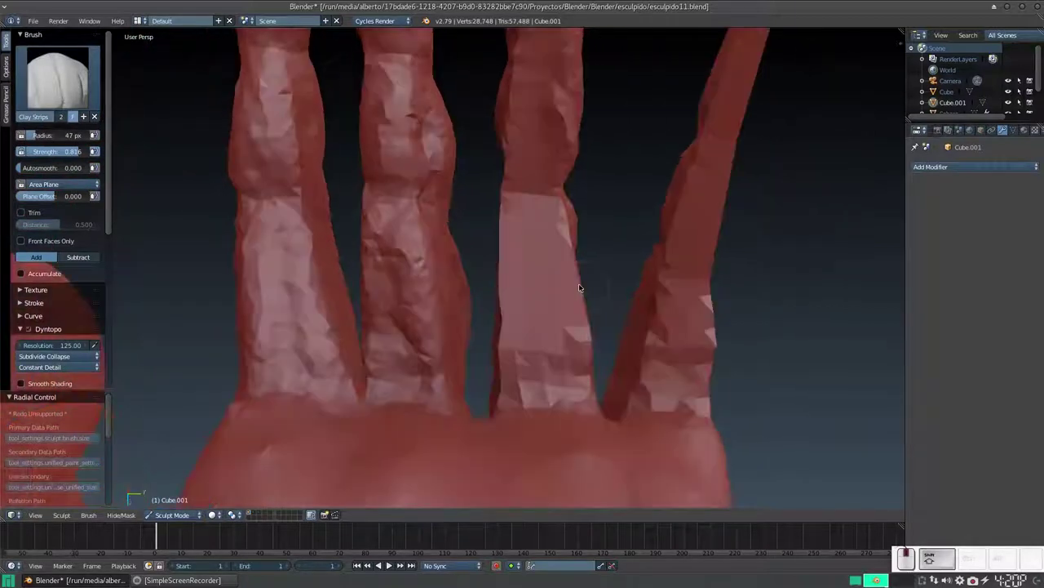
Build a second layer of lumpy clay along the fingers from several angles to thicken them.
drag(534, 235, 535, 313)
middle_click(545, 298)
drag(516, 235, 583, 245)
drag(576, 281, 542, 379)
middle_click(528, 392)
middle_click(495, 359)
drag(572, 215, 474, 342)
middle_click(506, 346)
drag(503, 279, 492, 237)
middle_click(496, 238)
drag(472, 171, 564, 257)
middle_click(545, 265)
middle_click(518, 266)
drag(534, 292, 514, 264)
drag(518, 260, 530, 255)
click(522, 248)
drag(540, 289, 517, 326)
middle_click(531, 327)
middle_click(583, 280)
middle_click(519, 303)
drag(586, 277, 531, 267)
click(519, 253)
drag(544, 322, 523, 294)
middle_click(547, 288)
middle_click(543, 264)
middle_click(545, 226)
middle_click(548, 244)
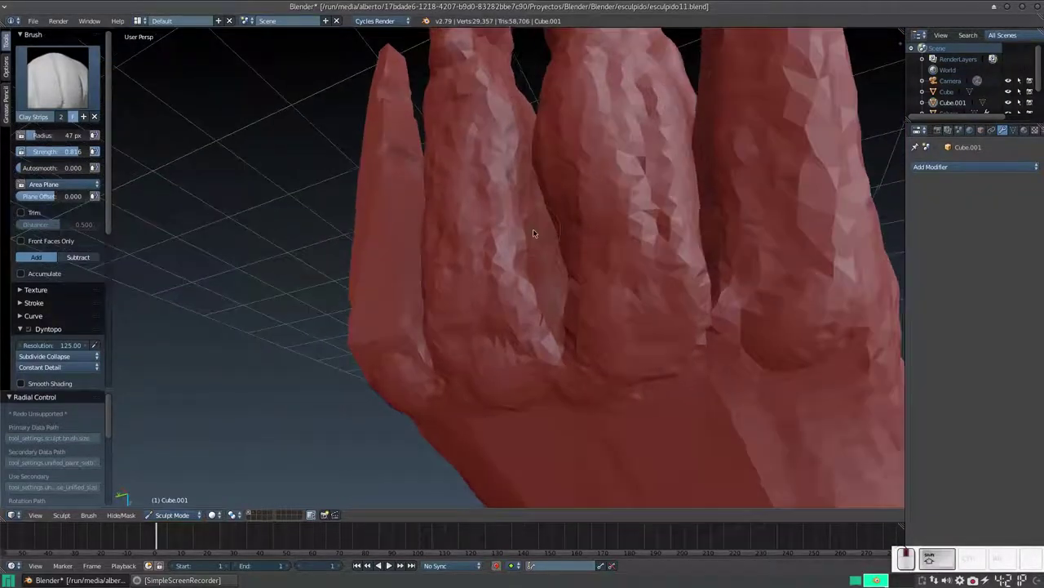
drag(528, 208, 519, 270)
middle_click(528, 272)
Zoom closer on the fingers and add final clay strokes to round off their length.
right_click(479, 267)
middle_click(450, 274)
middle_click(532, 229)
drag(525, 210, 574, 235)
middle_click(564, 248)
scroll(down, 3)
middle_click(440, 261)
middle_click(411, 222)
key(KP_Add)
drag(509, 191, 501, 273)
middle_click(510, 214)
drag(505, 223, 500, 293)
middle_click(496, 290)
right_click(474, 240)
Bring the flat thumb into view and start roughing clay texture onto it.
middle_click(508, 253)
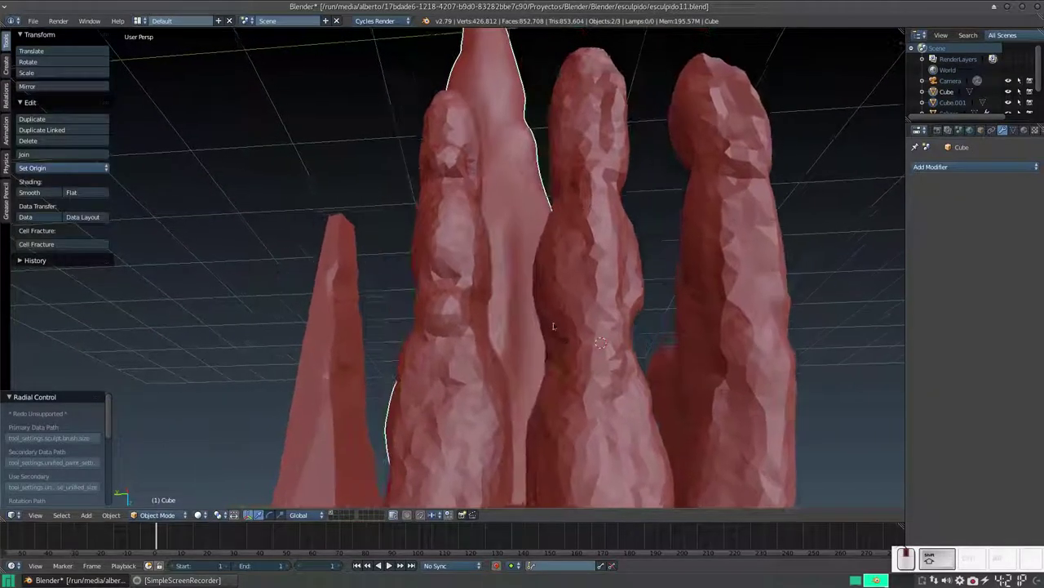
right_click(647, 246)
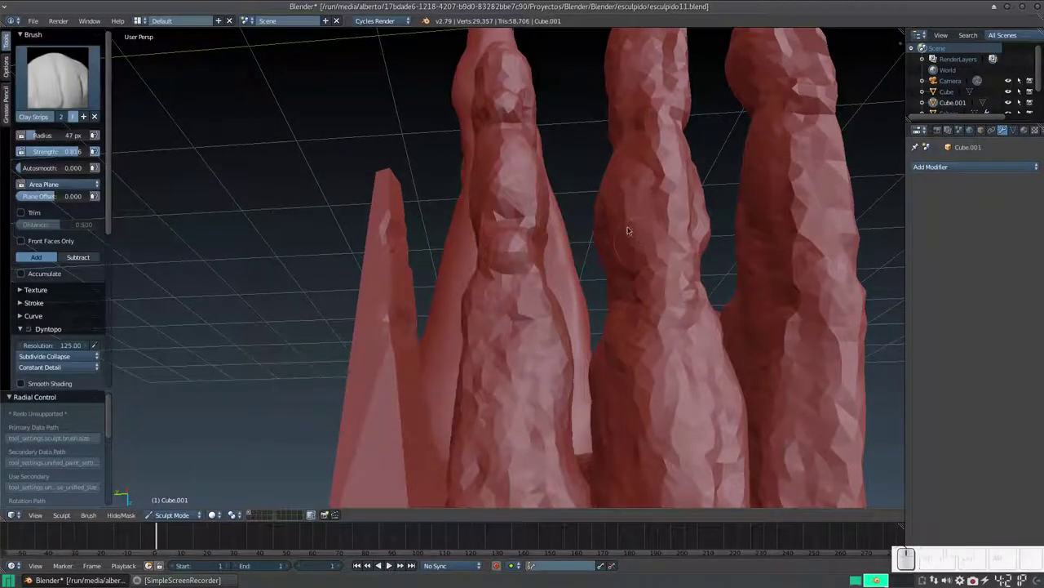
middle_click(624, 241)
middle_click(624, 253)
drag(626, 262, 639, 207)
middle_click(638, 206)
drag(552, 173, 541, 166)
middle_click(557, 177)
middle_click(598, 189)
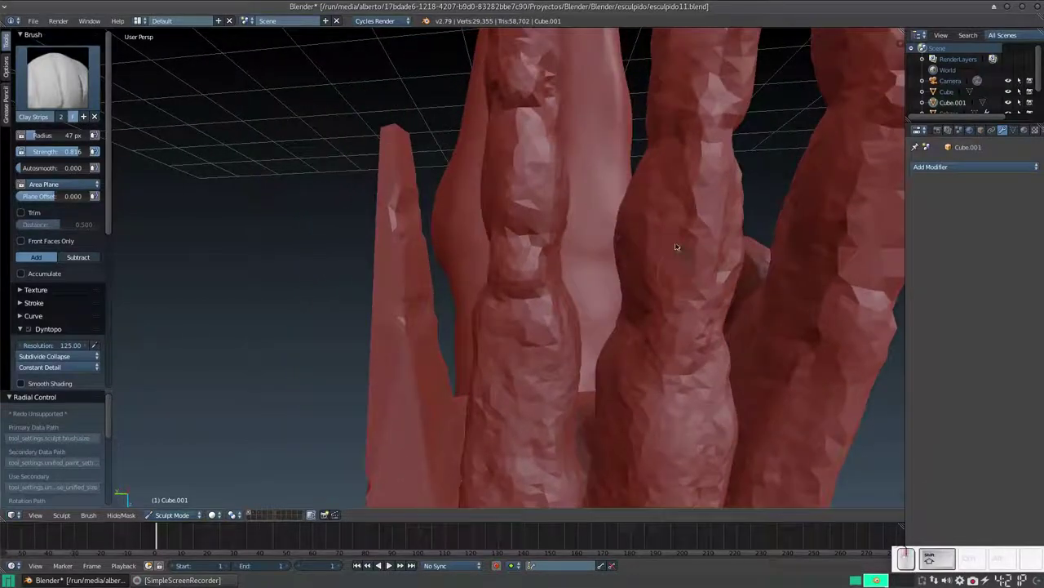
middle_click(678, 249)
middle_click(629, 188)
middle_click(580, 212)
middle_click(544, 208)
Dab and stroke short clay strips over the thumb to break up its flat surface.
drag(522, 235, 503, 263)
middle_click(518, 274)
drag(482, 240, 511, 272)
click(455, 250)
middle_click(473, 340)
middle_click(422, 341)
drag(480, 298, 470, 319)
middle_click(471, 320)
middle_click(482, 299)
drag(484, 284, 470, 296)
middle_click(474, 297)
drag(455, 265, 481, 302)
middle_click(496, 304)
middle_click(469, 297)
Run longer clay strokes and dabs down the blade-like finger and its neighbours to fill them out.
drag(489, 252, 506, 349)
middle_click(500, 351)
drag(494, 256, 456, 349)
middle_click(448, 349)
middle_click(424, 329)
drag(429, 277, 436, 347)
click(435, 373)
drag(430, 230, 459, 279)
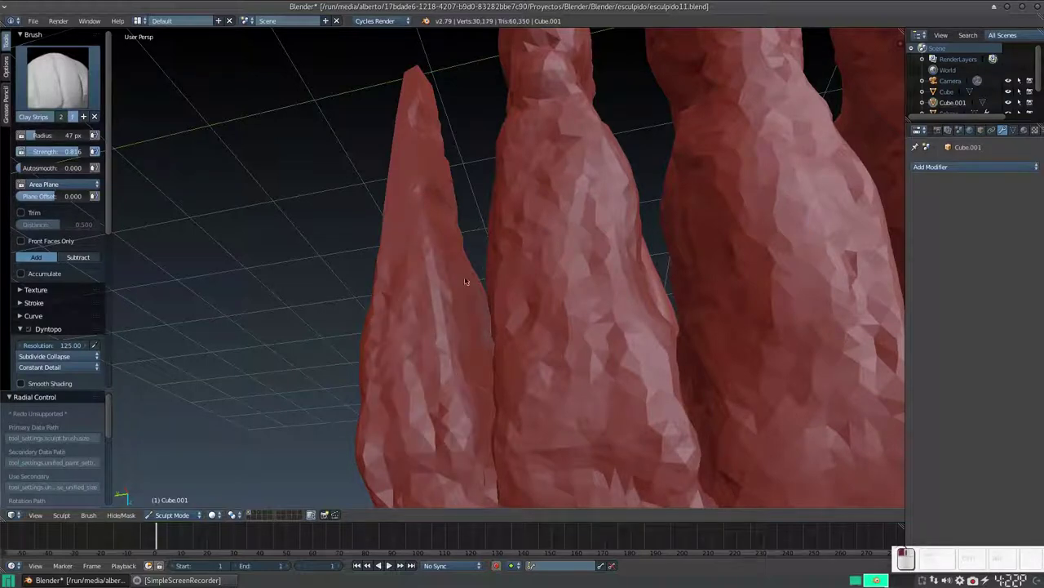
click(478, 331)
middle_click(481, 350)
middle_click(467, 352)
click(488, 352)
middle_click(482, 384)
middle_click(518, 377)
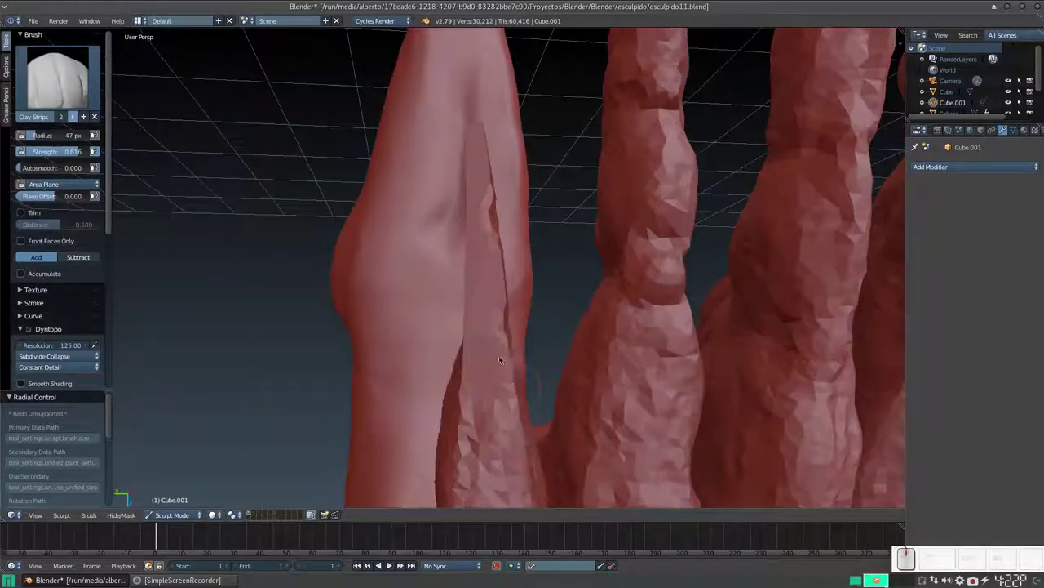
Dab and stroke clay over the fingertips to reshape their ends.
click(500, 353)
middle_click(529, 375)
drag(503, 349, 487, 324)
drag(487, 325, 500, 288)
drag(501, 275, 452, 320)
drag(436, 329, 519, 283)
drag(515, 270, 527, 289)
drag(516, 288, 505, 274)
click(492, 294)
Continue reshaping the fingertips from several viewing angles.
middle_click(509, 299)
middle_click(461, 314)
middle_click(422, 304)
drag(479, 257, 478, 271)
drag(503, 272, 469, 274)
drag(470, 274, 449, 298)
drag(439, 271, 486, 305)
middle_click(486, 305)
middle_click(447, 318)
middle_click(458, 318)
middle_click(456, 273)
middle_click(459, 321)
Thicken the narrow finger beside the thumb and touch up the other tips.
drag(464, 250, 472, 262)
drag(470, 261, 493, 271)
middle_click(493, 271)
middle_click(447, 272)
drag(415, 253, 392, 258)
middle_click(404, 258)
middle_click(454, 253)
middle_click(544, 248)
drag(528, 320, 533, 314)
middle_click(533, 302)
drag(517, 317, 505, 302)
middle_click(505, 302)
middle_click(557, 292)
Soften the fingertip surfaces and switch to the Smooth brush.
click(580, 262)
middle_click(556, 295)
drag(519, 283, 589, 355)
middle_click(544, 342)
drag(504, 300, 497, 278)
key(s)
middle_click(496, 289)
middle_click(477, 303)
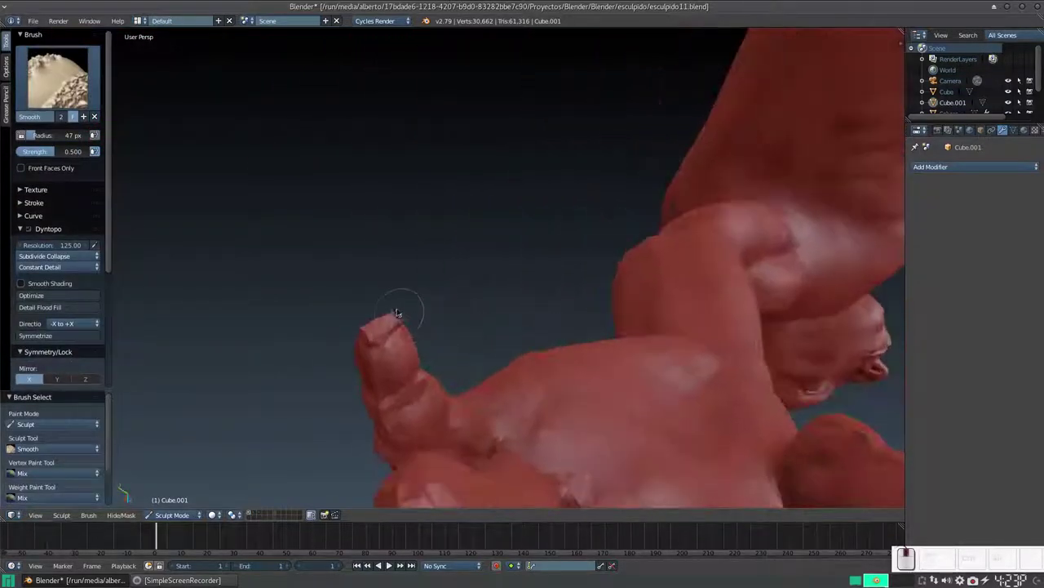
Return to the Clay Strips brush for adding clay to the fingers.
click(410, 324)
click(382, 324)
click(373, 344)
middle_click(417, 298)
middle_click(489, 224)
middle_click(543, 189)
key(3)
Round off each fingertip with short Clay Strips strokes.
drag(533, 283, 401, 335)
drag(407, 357, 402, 344)
middle_click(412, 344)
drag(462, 337, 473, 344)
middle_click(472, 345)
drag(332, 295, 338, 292)
middle_click(329, 295)
drag(337, 228, 331, 236)
middle_click(332, 237)
Dab extra clay onto the thin fingertips to make them fuller.
drag(312, 230, 493, 202)
click(555, 197)
click(586, 185)
click(536, 186)
middle_click(561, 224)
drag(573, 212, 538, 231)
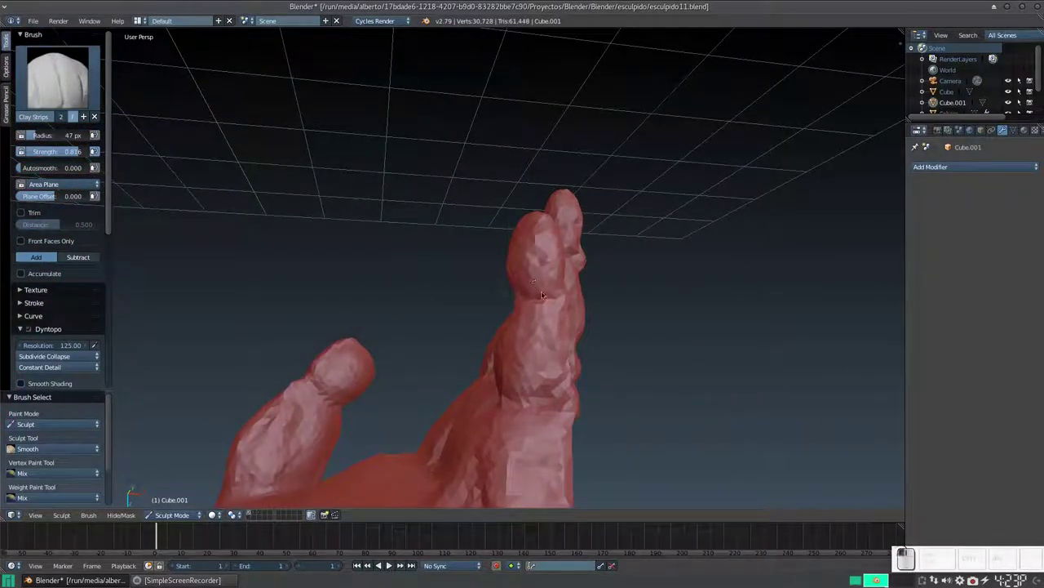
Build up clay along the knuckles on the back of the hand.
middle_click(546, 279)
drag(497, 301, 501, 254)
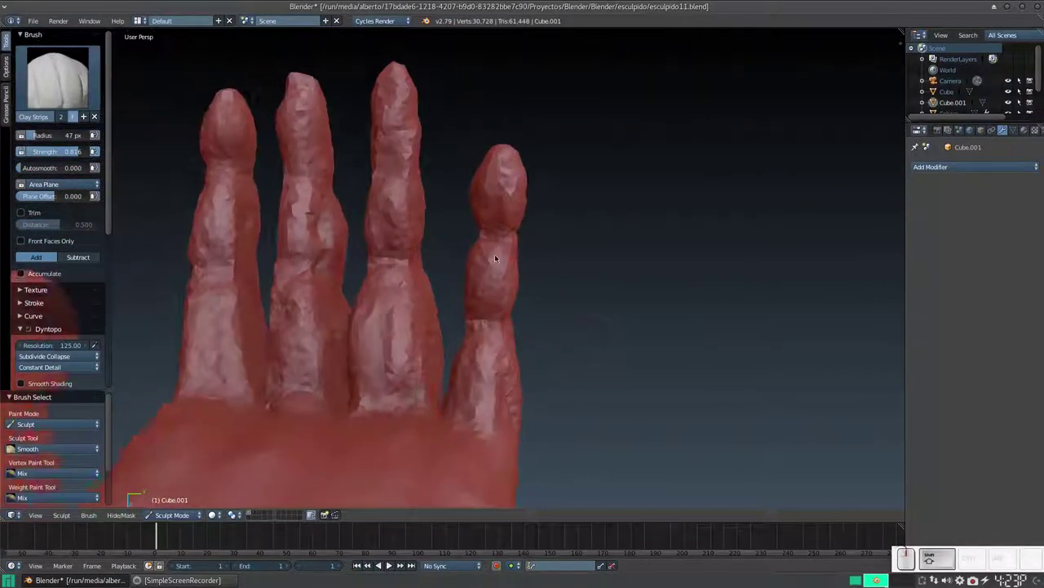
click(501, 248)
drag(479, 250, 471, 343)
drag(480, 367, 490, 362)
middle_click(471, 385)
middle_click(517, 427)
drag(544, 298, 497, 359)
middle_click(491, 355)
click(454, 306)
Adjust the view zoom and keep adding clay to the knuckles.
right_click(475, 297)
middle_click(521, 313)
middle_click(497, 308)
key(KP_Subtract)
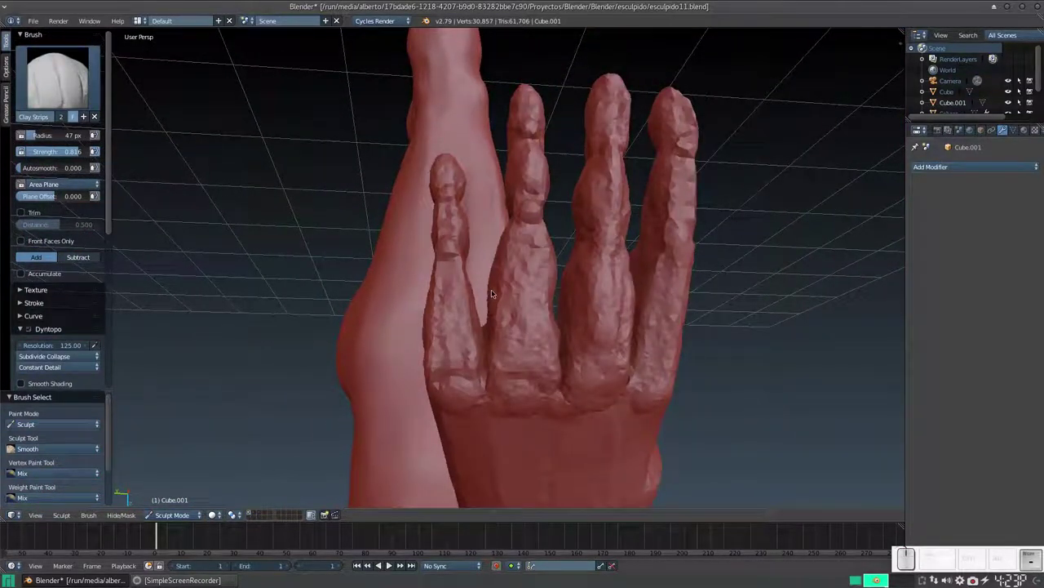
click(493, 295)
right_click(500, 253)
middle_click(514, 260)
key(KP_Add)
drag(524, 300, 528, 244)
Dab rounded knuckle bumps along the base of each finger.
click(529, 243)
click(607, 231)
click(656, 253)
click(468, 259)
click(525, 248)
click(612, 236)
click(650, 257)
middle_click(602, 324)
drag(489, 344, 570, 263)
middle_click(577, 271)
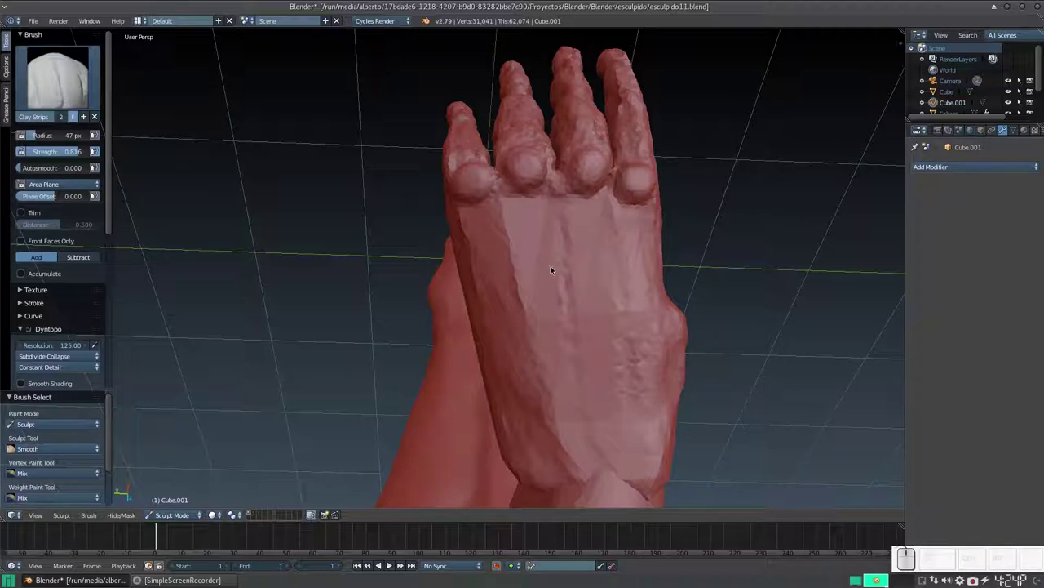
drag(550, 292, 520, 286)
Reduce the brush radius to 33 px and dab clay onto the back of the hand.
key(f)
click(502, 305)
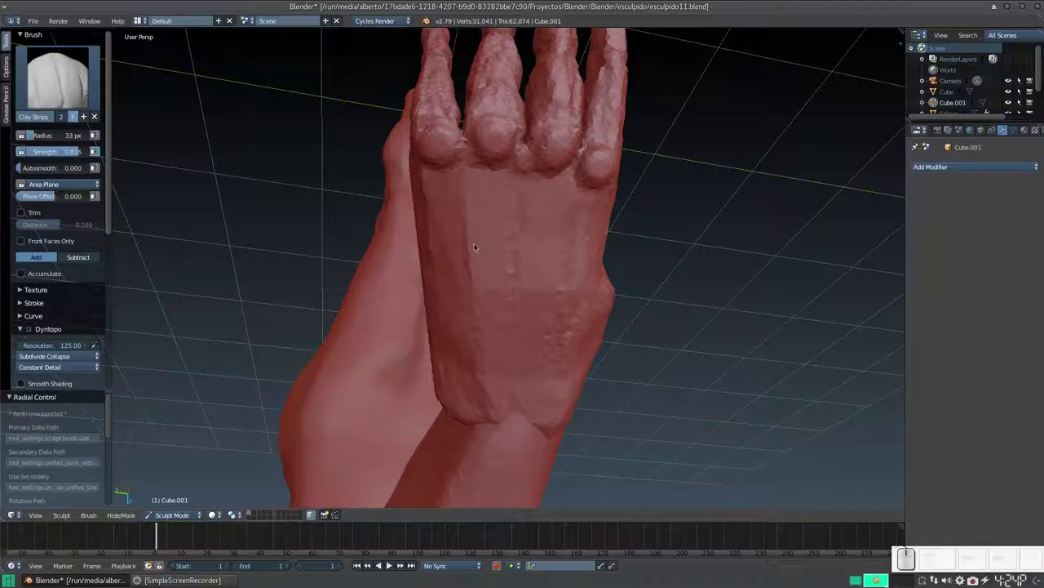
click(456, 181)
click(456, 174)
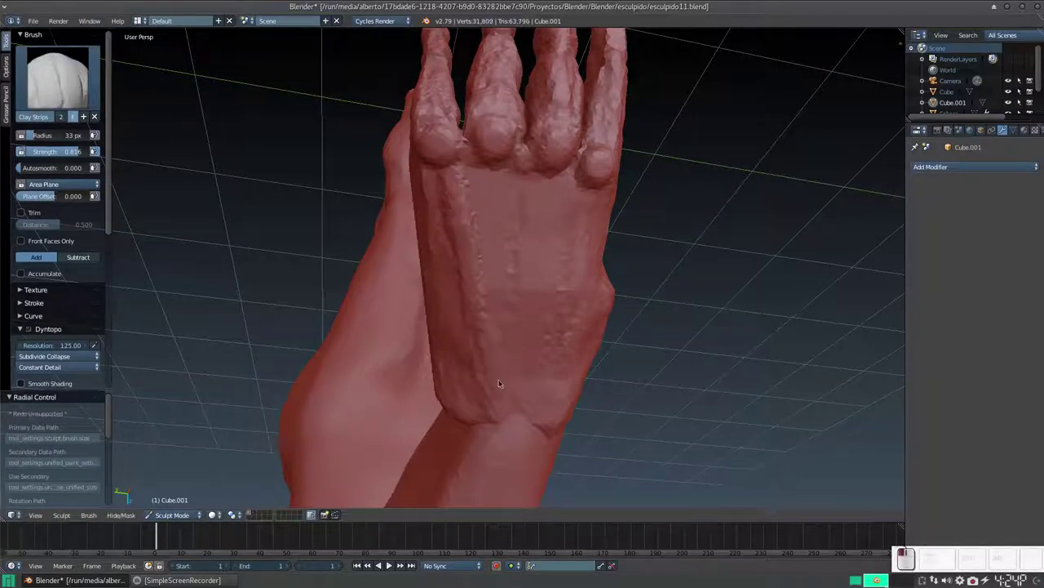
click(500, 173)
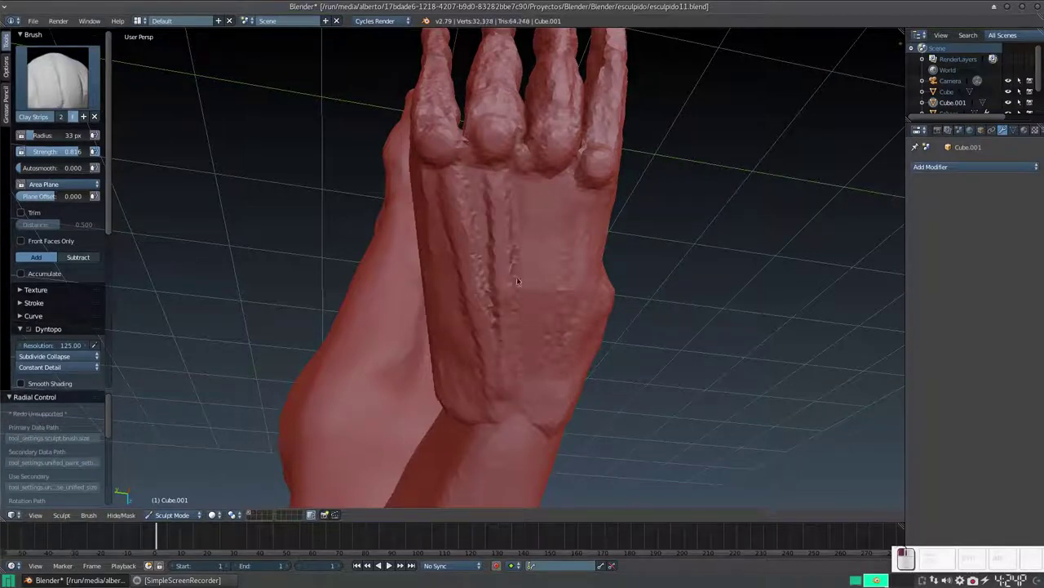
Draw raised tendon ridges from the knuckles toward the wrist.
drag(550, 184, 581, 203)
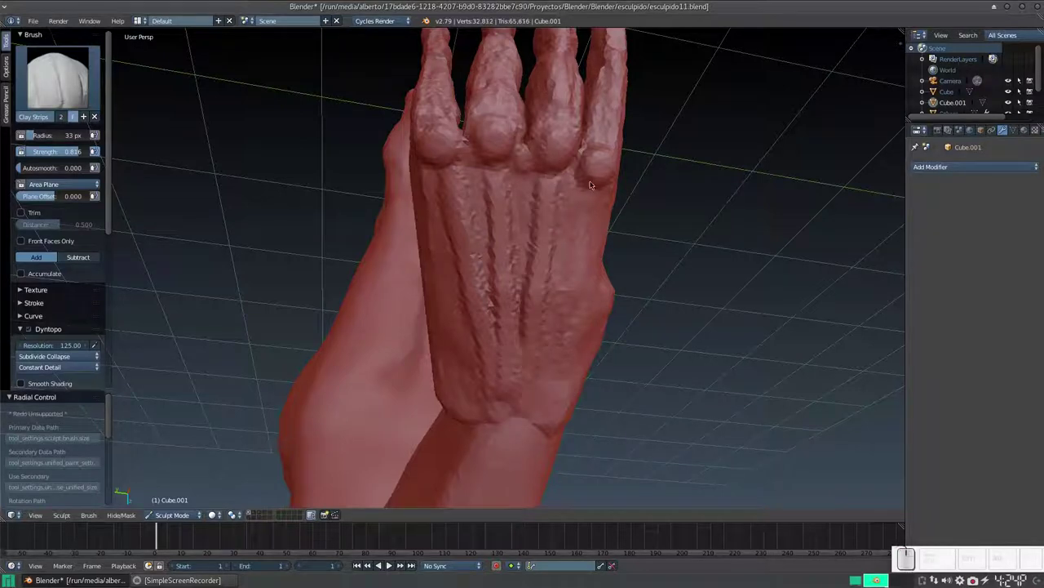
drag(589, 192, 494, 377)
click(491, 377)
drag(536, 136, 466, 249)
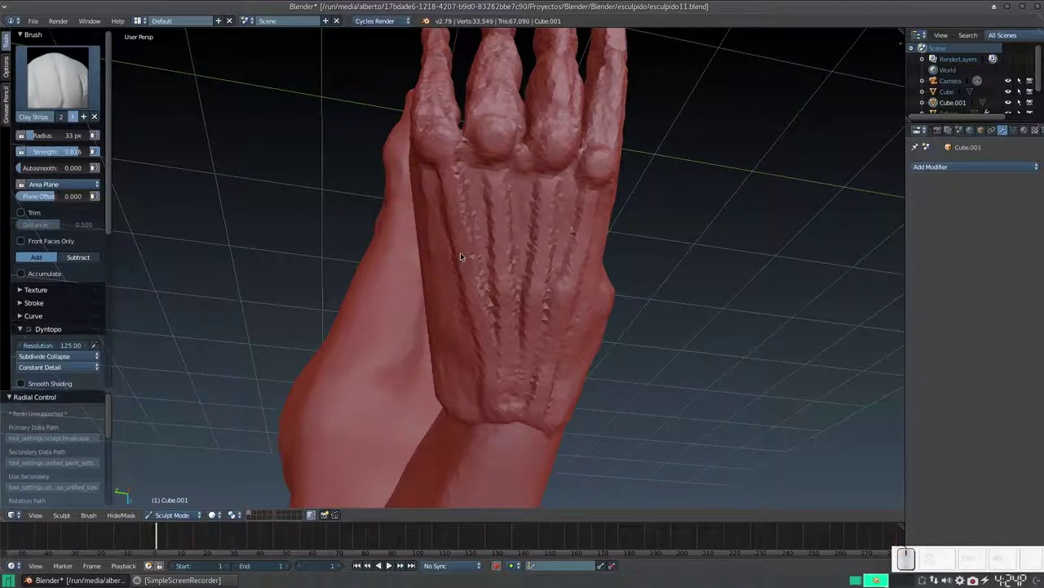
middle_click(526, 299)
middle_click(515, 292)
middle_click(628, 257)
middle_click(597, 277)
middle_click(546, 295)
drag(539, 332, 548, 343)
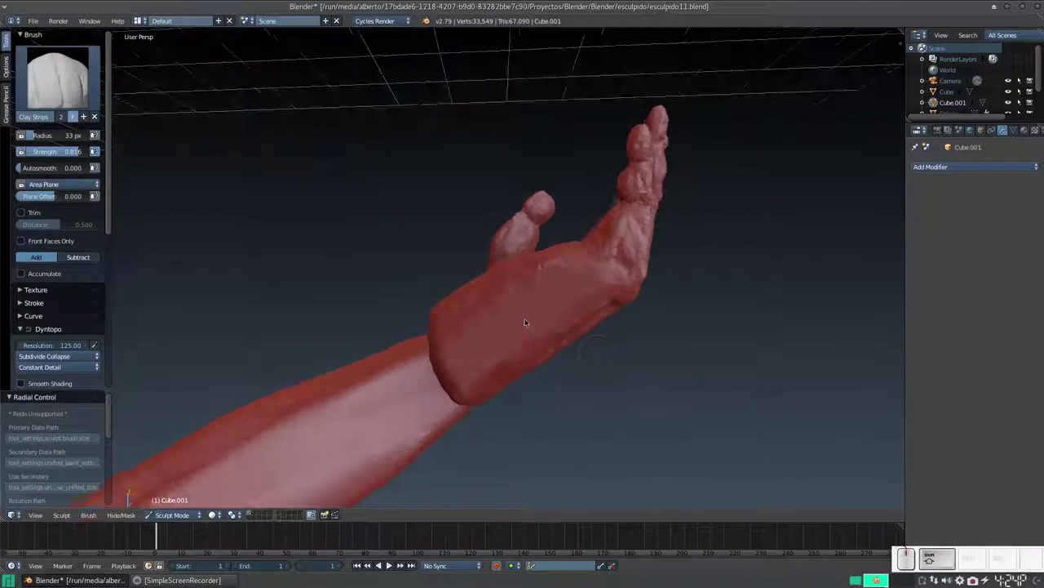
Refine the hand's form and dab clay onto the fingers.
drag(496, 328, 543, 303)
drag(534, 324, 502, 327)
middle_click(499, 328)
middle_click(446, 282)
middle_click(522, 260)
middle_click(667, 321)
click(580, 384)
click(590, 369)
click(592, 377)
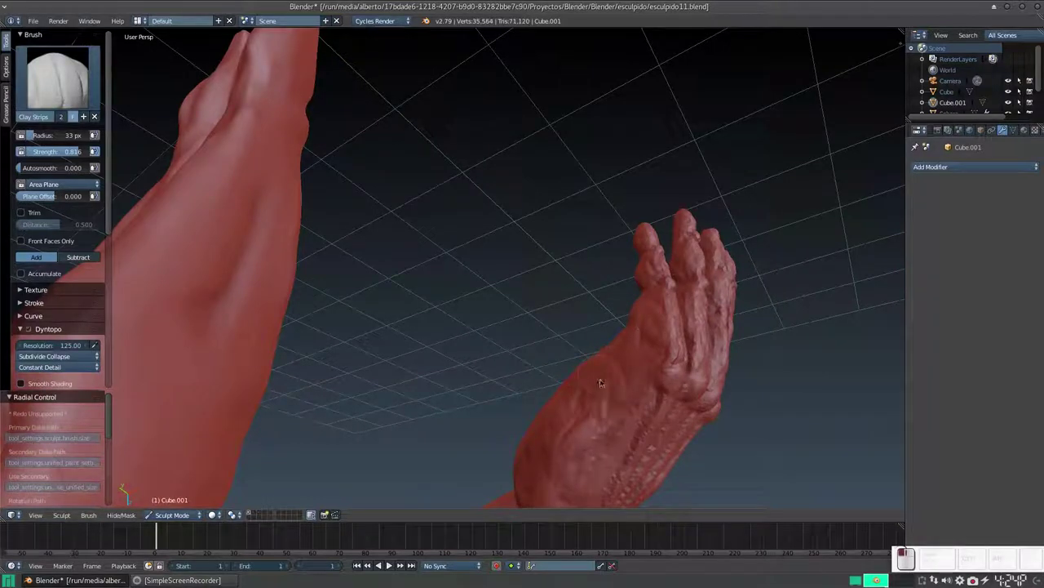
Extend rough clay texture down the back of the hand toward the wrist.
middle_click(612, 364)
drag(659, 330, 642, 365)
middle_click(642, 365)
middle_click(524, 360)
middle_click(415, 320)
middle_click(507, 346)
middle_click(475, 302)
middle_click(538, 345)
key(KP_Add)
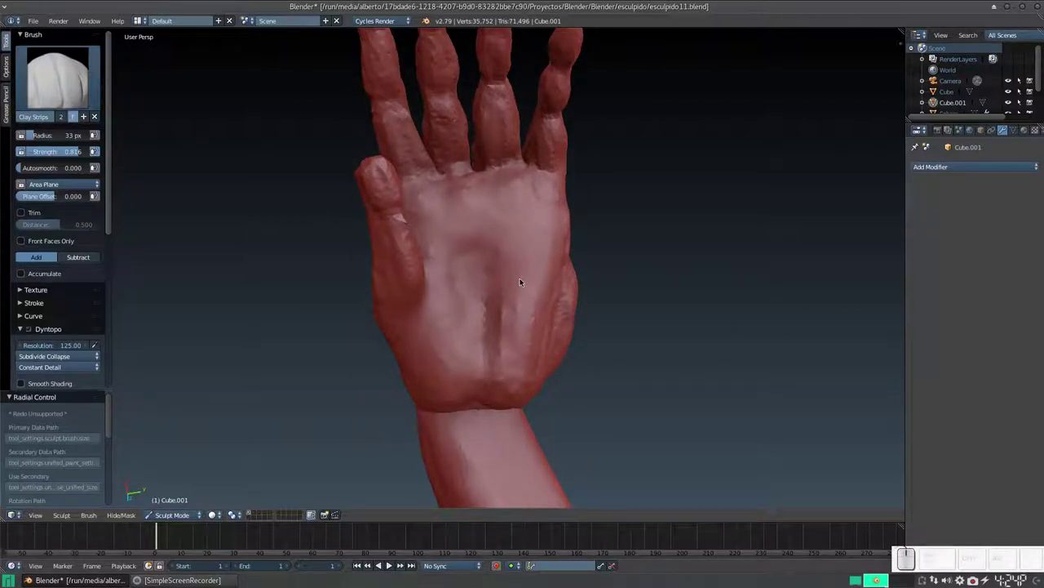
Carve the main crease lines into the palm with Clay Strips strokes.
drag(567, 254, 449, 296)
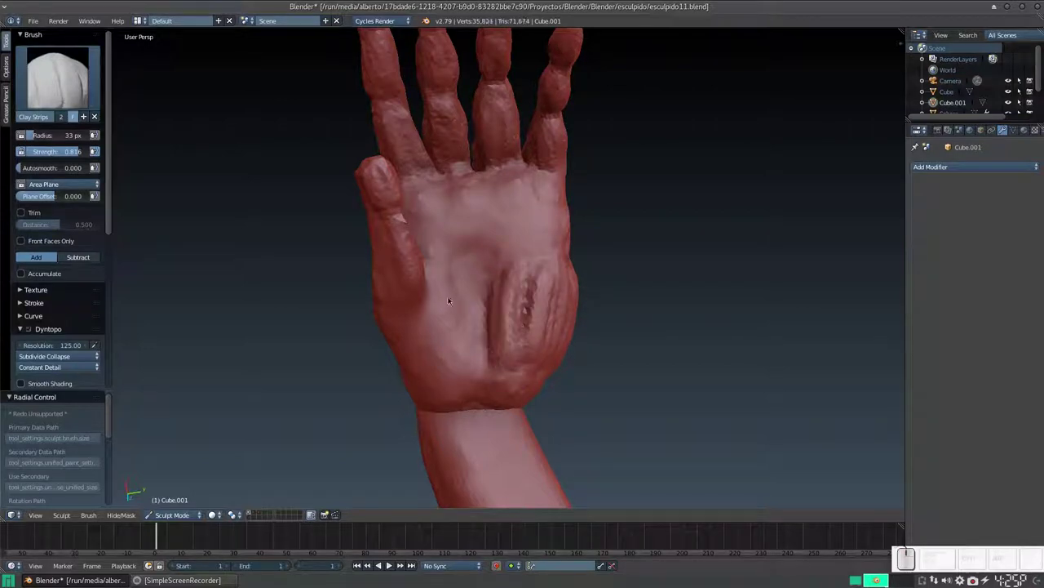
click(415, 284)
middle_click(413, 300)
drag(450, 257, 412, 306)
middle_click(412, 306)
middle_click(416, 383)
drag(432, 306, 443, 351)
middle_click(445, 360)
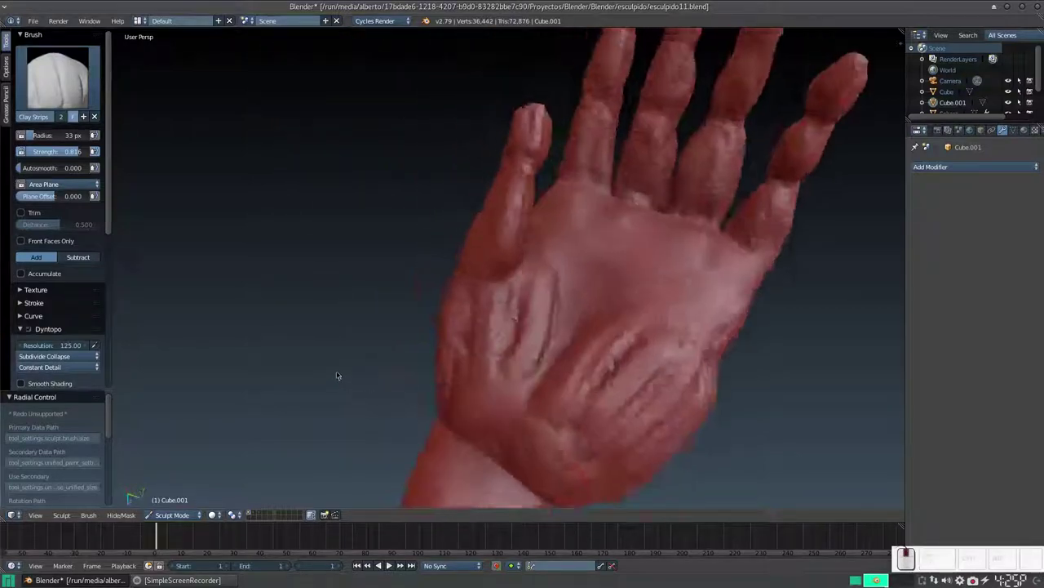
middle_click(411, 335)
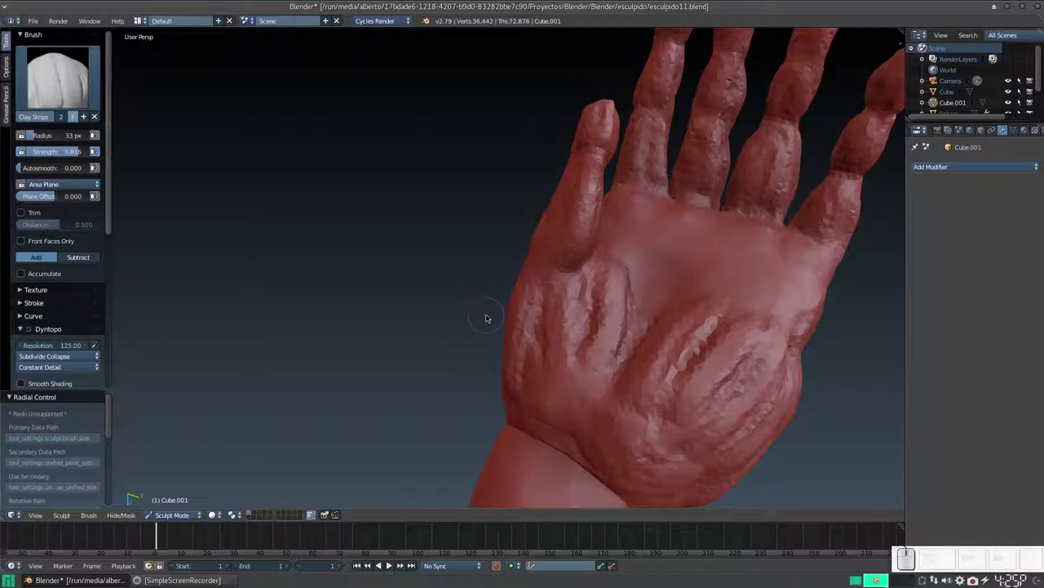
drag(521, 300, 559, 283)
middle_click(497, 263)
Dab small clay details and further creases across the centre of the palm.
click(435, 292)
click(434, 316)
click(422, 344)
click(458, 309)
click(453, 295)
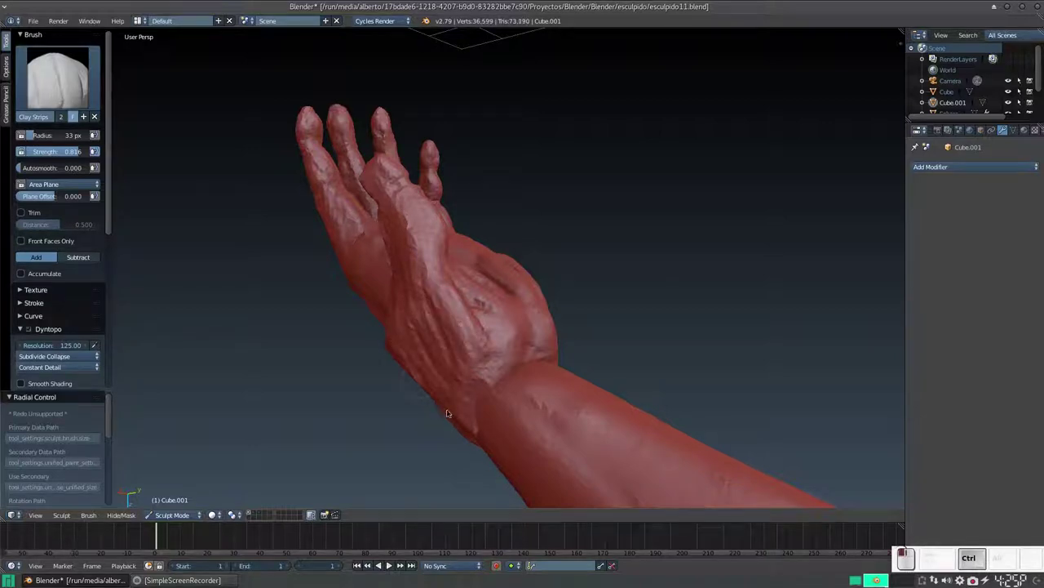
drag(494, 298, 494, 271)
drag(473, 295, 493, 357)
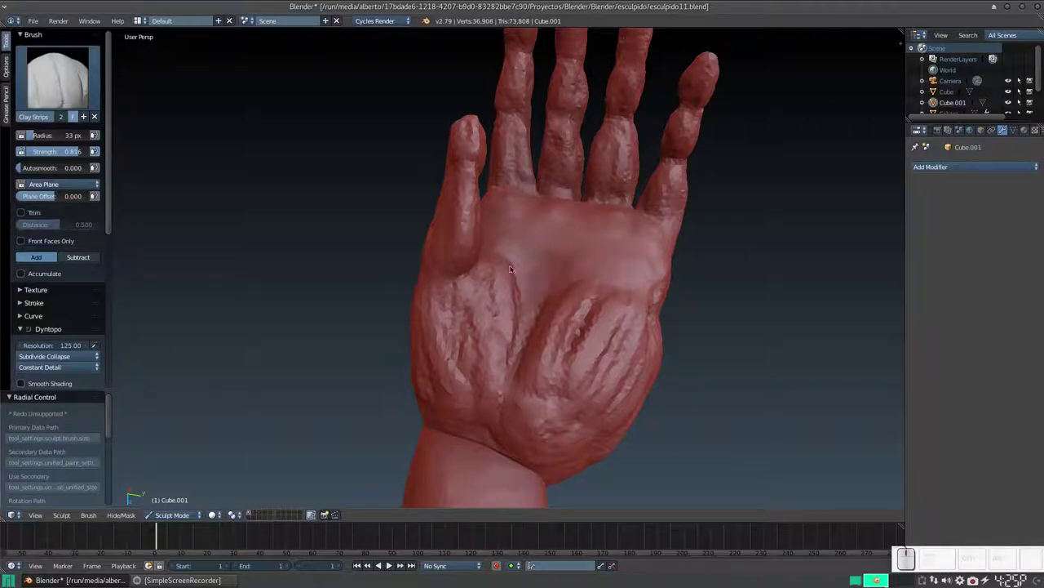
click(507, 254)
drag(492, 253, 578, 263)
click(624, 272)
click(588, 254)
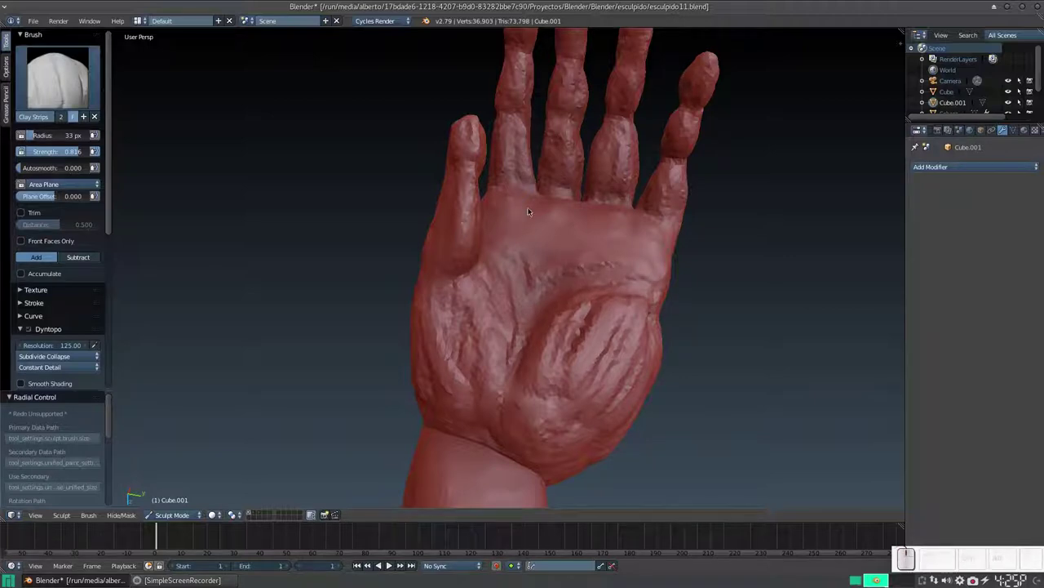
Add a row of knuckle pads along the base of the four fingers.
click(512, 204)
click(563, 206)
click(614, 219)
click(655, 234)
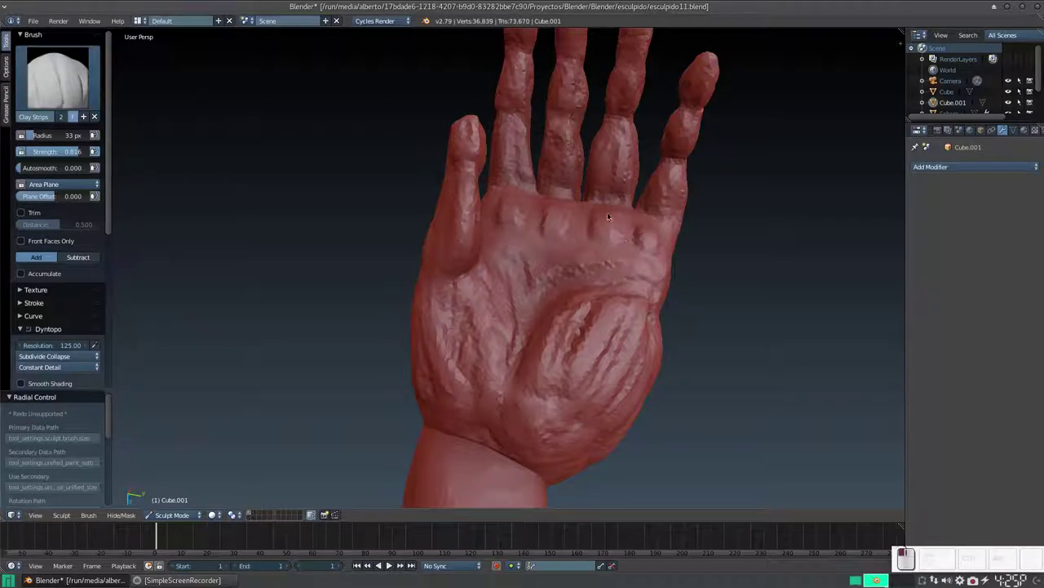
click(610, 214)
click(557, 207)
click(514, 196)
click(562, 205)
click(608, 211)
click(648, 225)
middle_click(652, 251)
middle_click(585, 245)
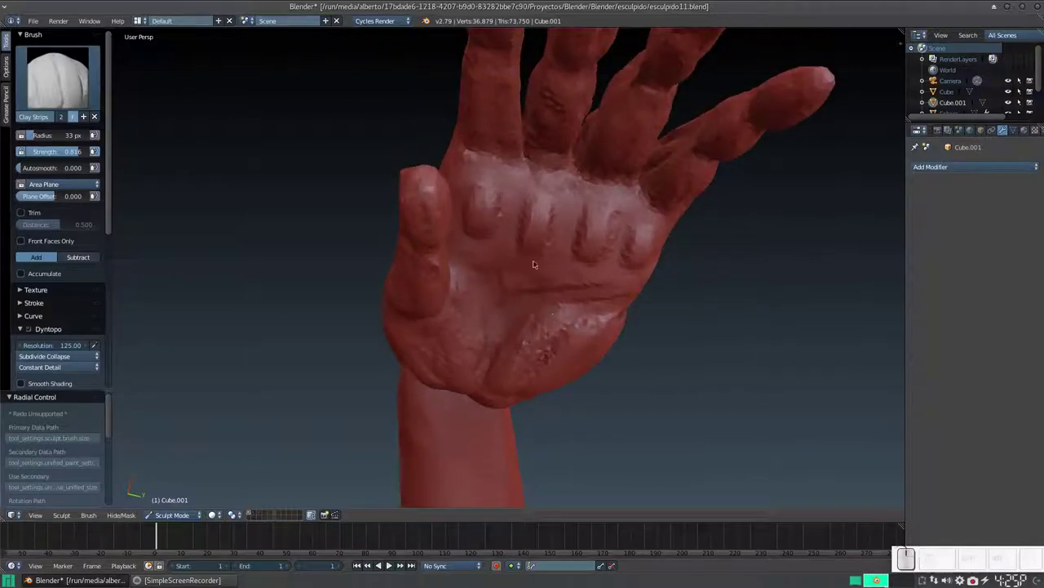
Press clay into the creases under the knuckle pads and add tendon-like ridges.
drag(476, 169, 549, 187)
click(551, 183)
click(609, 202)
click(652, 223)
click(647, 220)
click(602, 202)
click(545, 191)
click(485, 178)
drag(543, 201, 570, 154)
middle_click(564, 173)
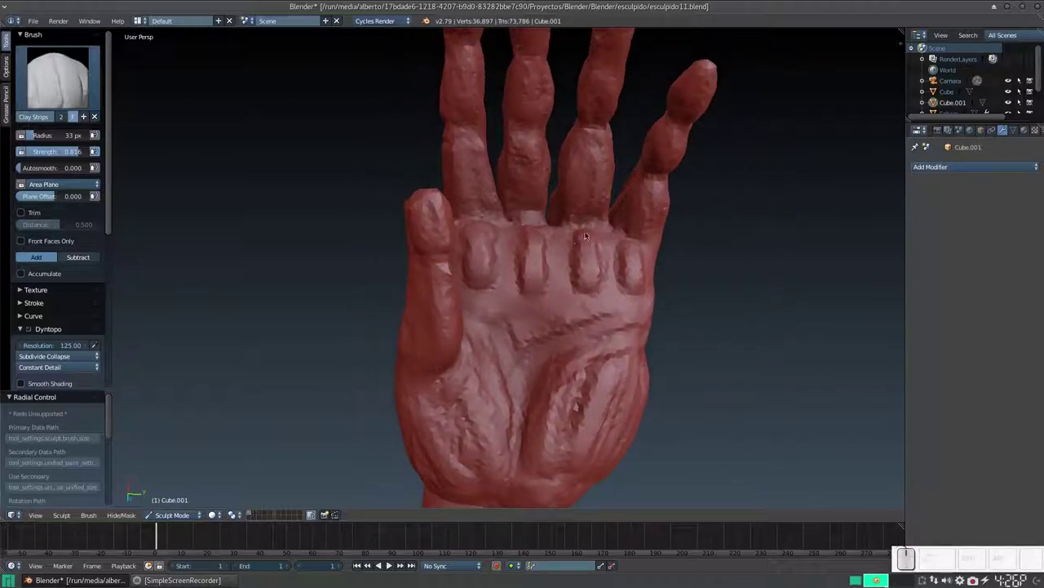
drag(605, 265, 521, 258)
Lower the Smooth brush strength to about 0.195 and soften the knuckle pads.
key(s)
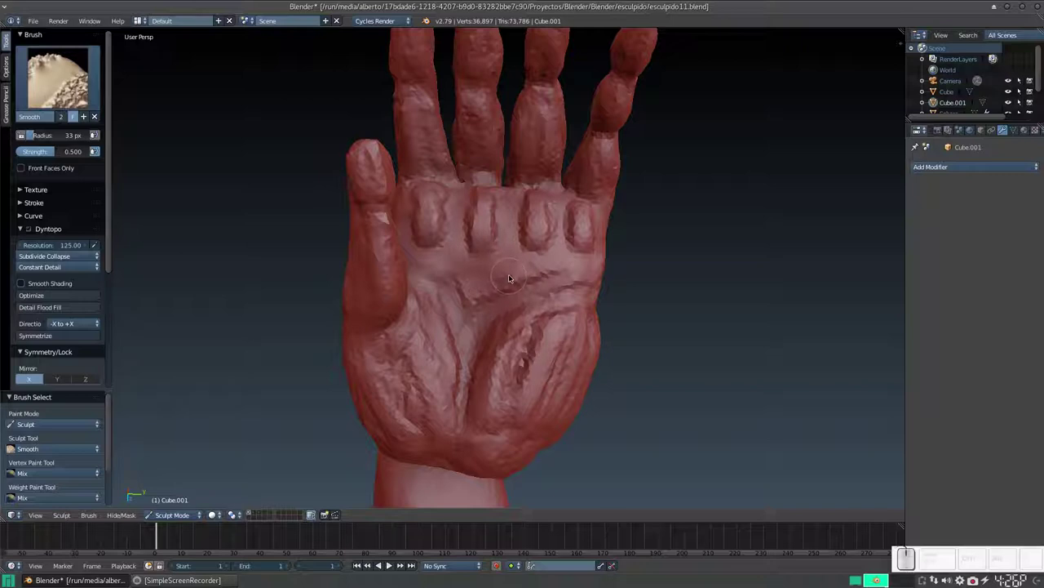
key(shift+f)
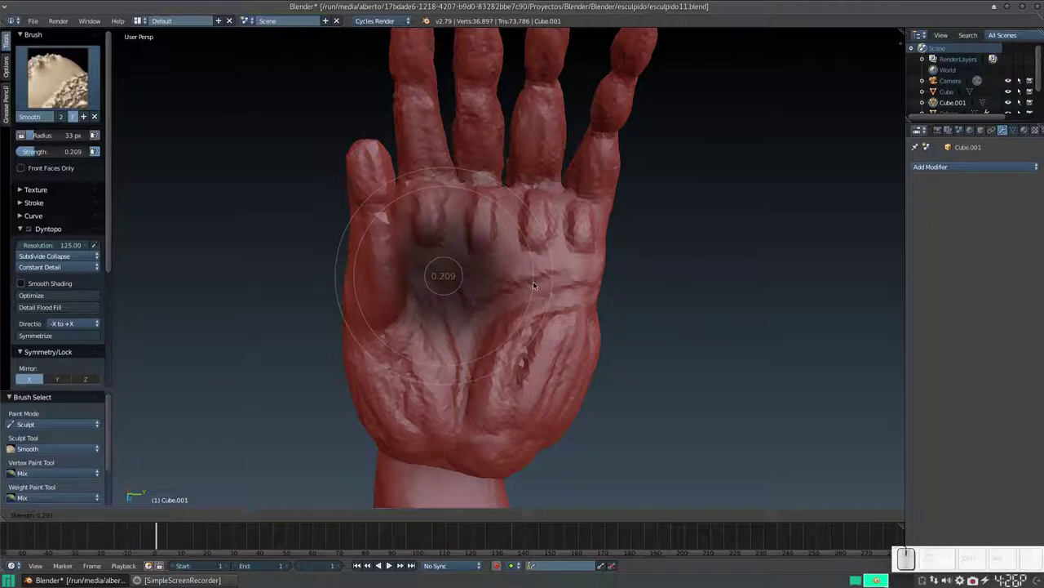
click(535, 284)
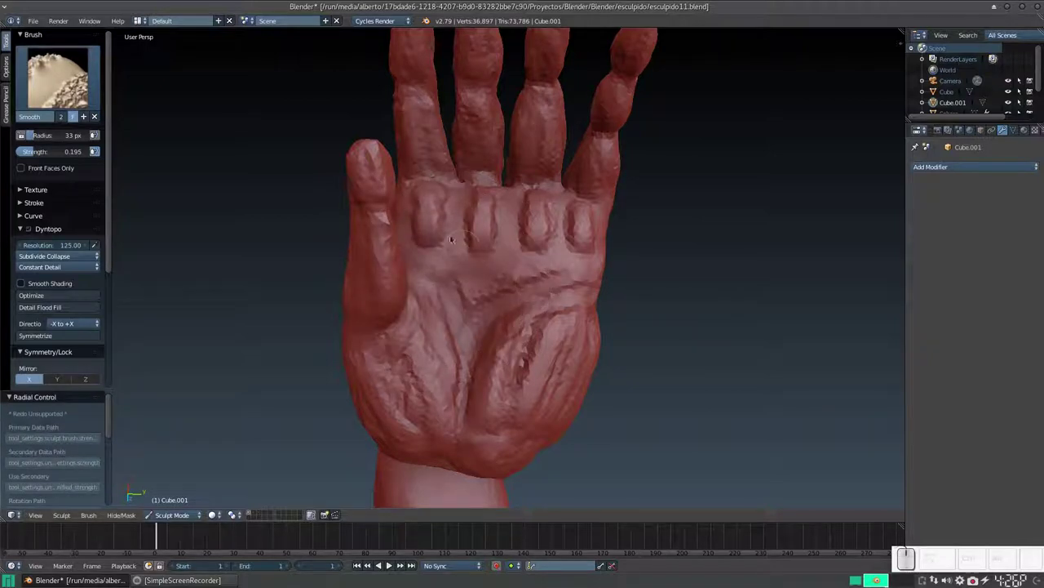
drag(446, 186, 541, 205)
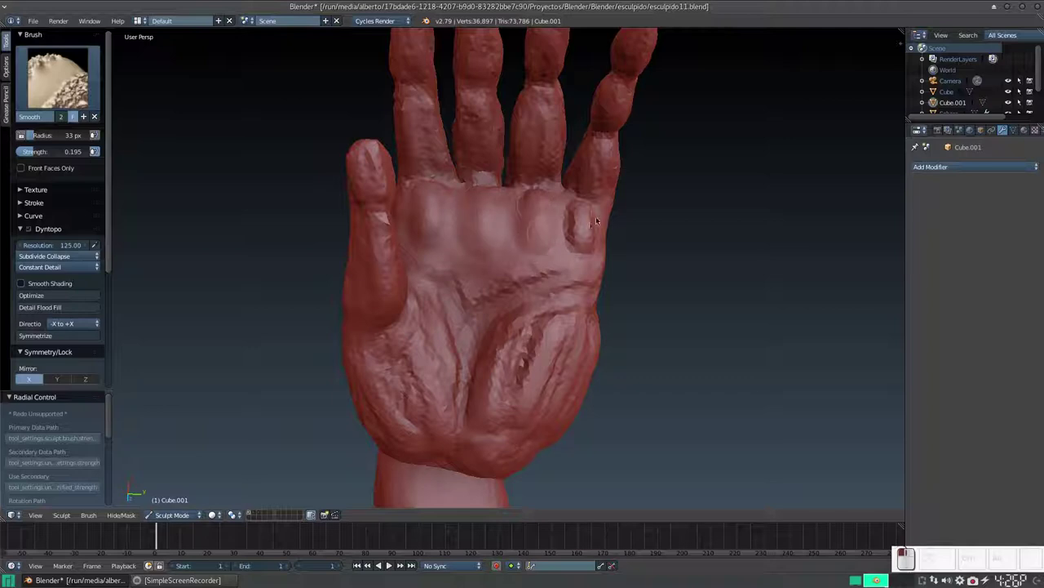
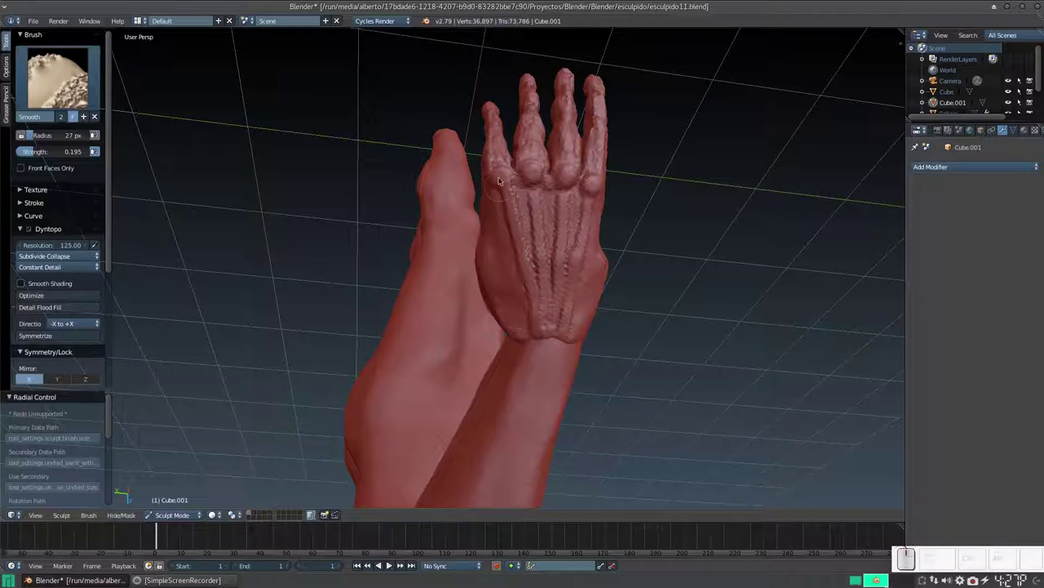
Smooth the fingers on the back of the hand from several angles.
click(506, 172)
click(516, 171)
drag(550, 162, 577, 242)
middle_click(566, 259)
drag(540, 238, 545, 231)
middle_click(570, 245)
drag(506, 271, 494, 310)
key(3)
click(488, 317)
drag(476, 325, 471, 322)
key(s)
drag(498, 295, 516, 253)
middle_click(517, 253)
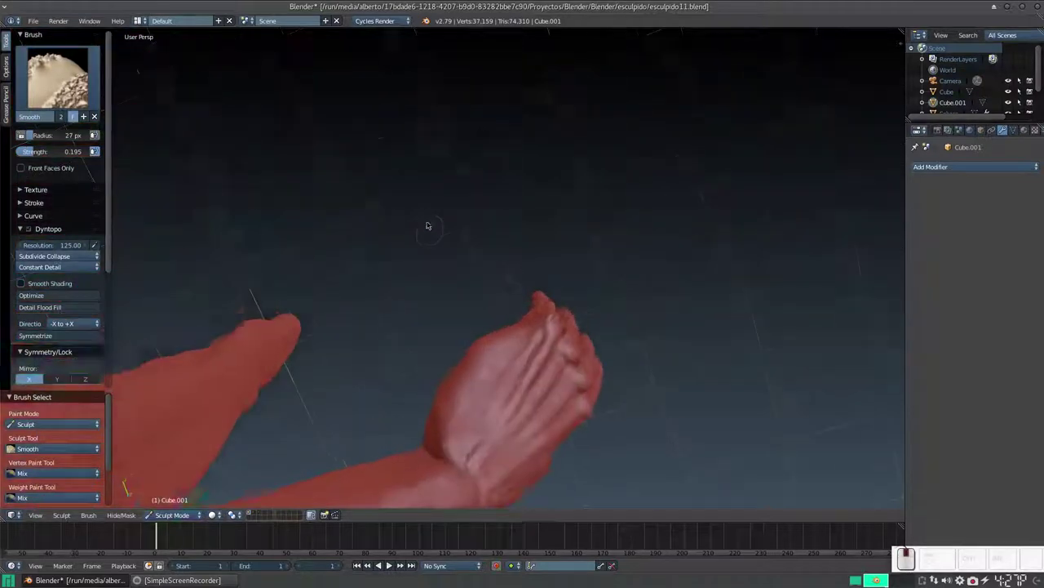
Orbit around the hand and smooth the outer edge and fingertips.
drag(539, 262, 381, 313)
middle_click(407, 304)
middle_click(408, 311)
drag(306, 285, 323, 275)
middle_click(329, 284)
drag(303, 248, 310, 269)
middle_click(309, 270)
middle_click(386, 273)
middle_click(542, 280)
middle_click(425, 236)
middle_click(571, 280)
middle_click(596, 227)
Build up clay on the stubby thumb with Clay Strips so it reads fuller and rounder.
click(543, 331)
click(553, 309)
drag(565, 323, 547, 362)
click(565, 360)
key(KP_Add)
middle_click(554, 363)
middle_click(542, 400)
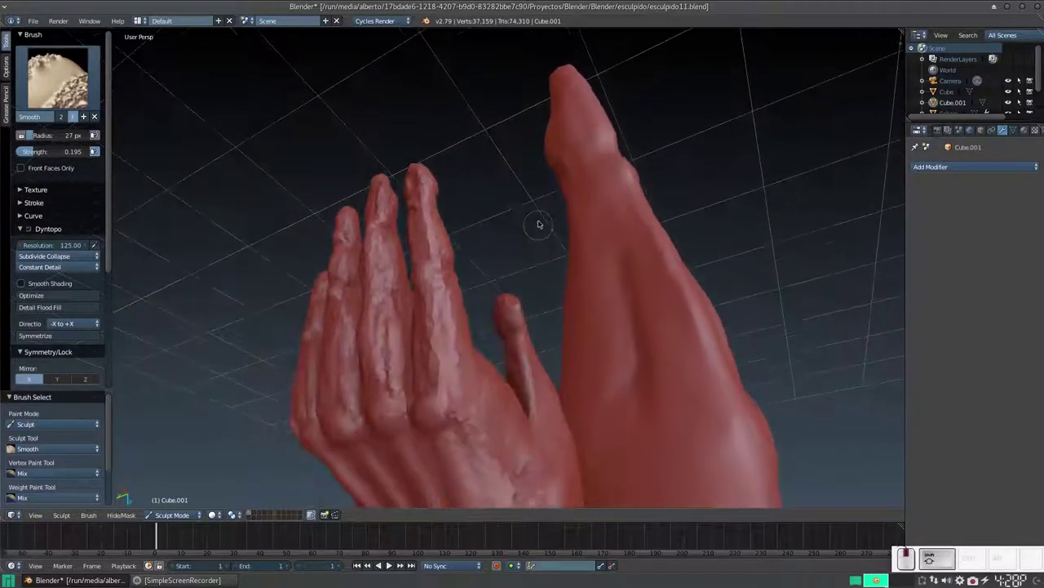
key(3)
drag(509, 307, 528, 354)
drag(536, 385, 527, 356)
middle_click(509, 369)
Undo the last strokes and shrink the Clay Strips radius in two steps.
key(ctrl+z)
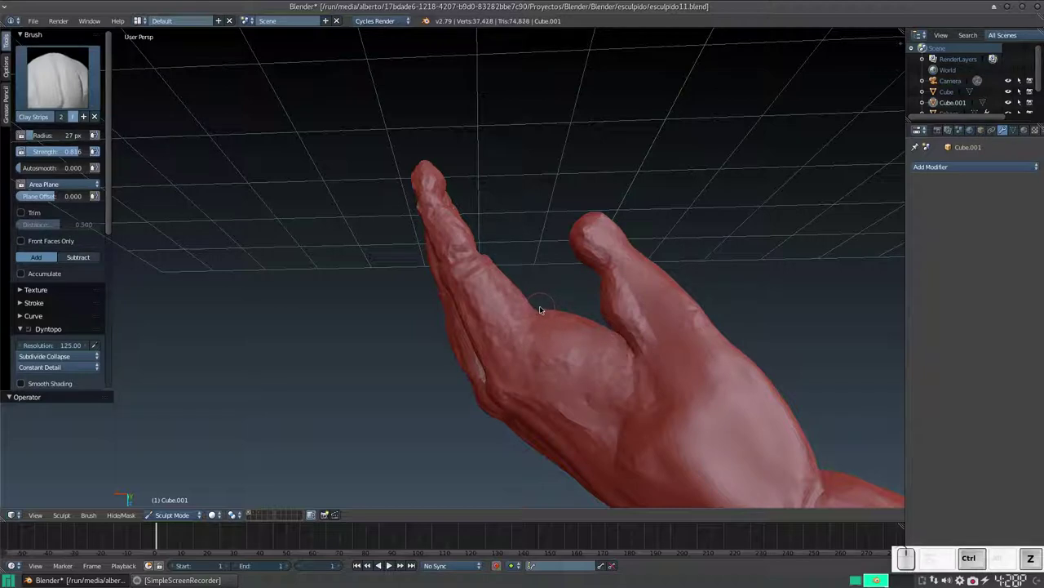
key(ctrl+z)
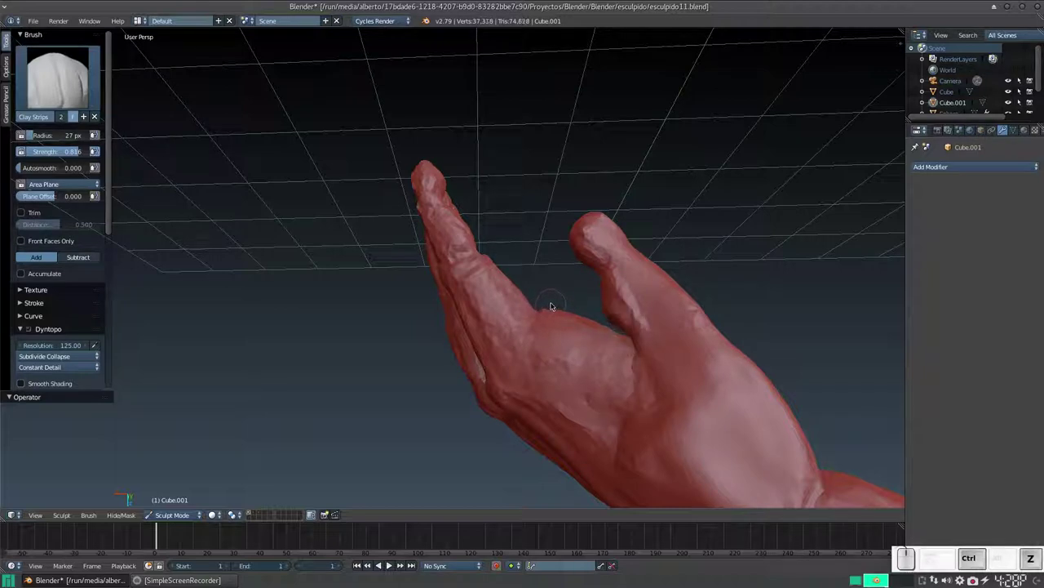
click(577, 301)
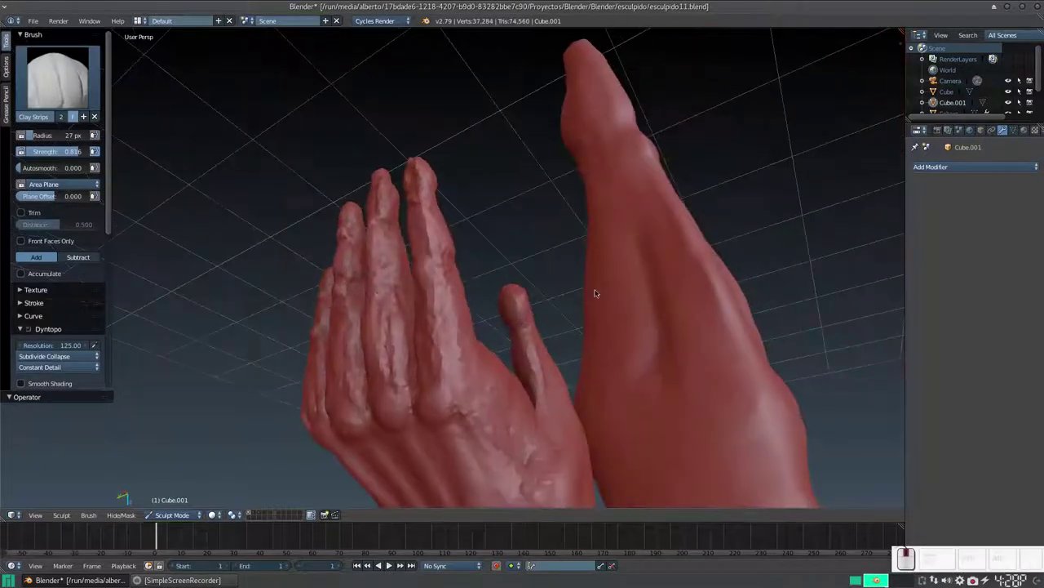
key(f)
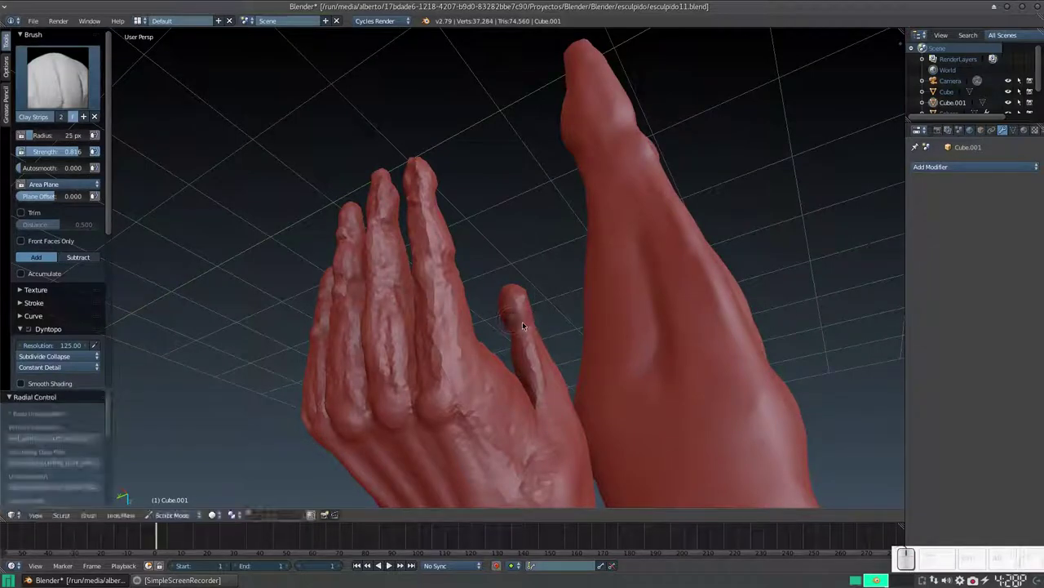
click(520, 318)
key(f)
click(517, 325)
Build up clay along the thumb and the palm edge with the smaller brush.
drag(518, 299, 567, 353)
middle_click(564, 358)
drag(567, 293, 640, 209)
drag(646, 214, 658, 224)
drag(655, 232, 619, 228)
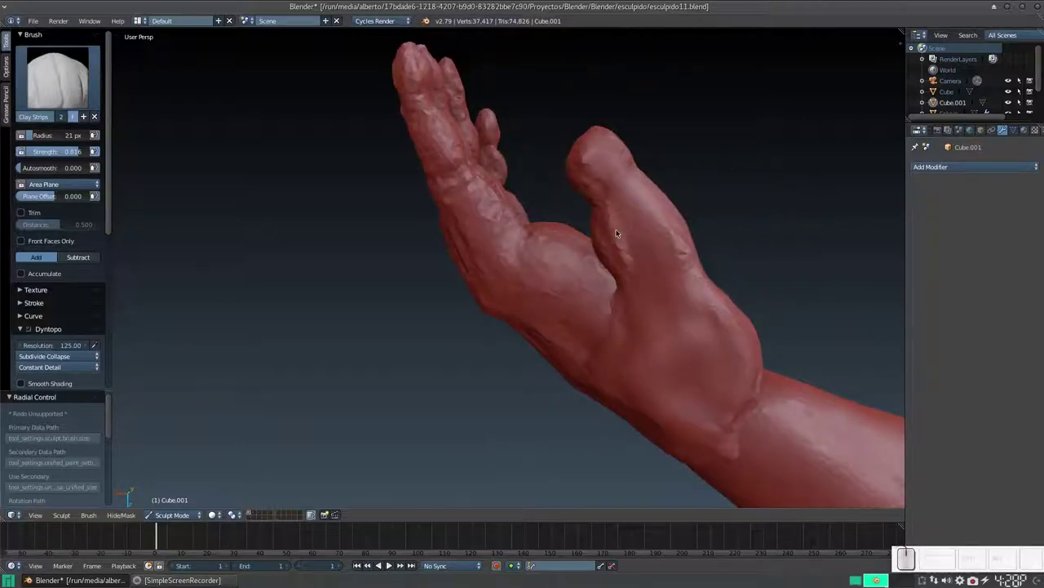
Zoom in and smooth the thumb surface with the Smooth brush.
key(s)
middle_click(615, 234)
scroll(up, 3)
middle_click(594, 248)
scroll(up, 3)
drag(521, 252, 518, 268)
middle_click(514, 271)
middle_click(584, 230)
middle_click(525, 288)
drag(479, 315, 445, 270)
drag(446, 269, 443, 295)
drag(443, 253, 428, 273)
middle_click(422, 295)
Smooth the base of the fingers and the side of the thumb from new angles.
drag(422, 253, 415, 263)
middle_click(426, 266)
middle_click(445, 251)
drag(411, 312, 419, 332)
middle_click(410, 337)
drag(407, 322, 416, 316)
middle_click(412, 319)
middle_click(365, 315)
drag(497, 302, 510, 328)
drag(501, 337, 502, 265)
click(502, 264)
middle_click(486, 277)
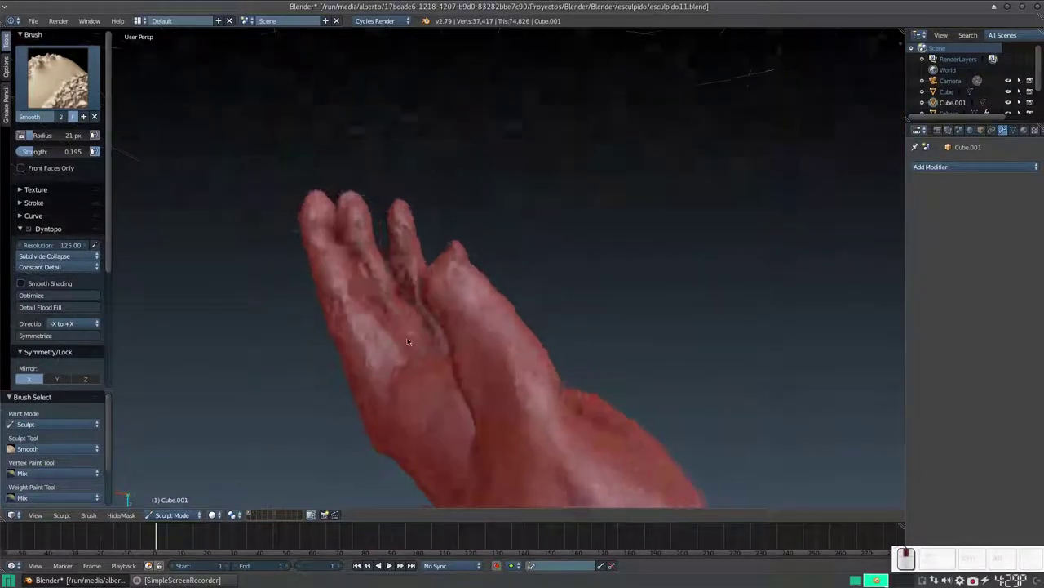
Smooth the rough clay on the thumb, orbiting to reach it from several angles.
middle_click(507, 296)
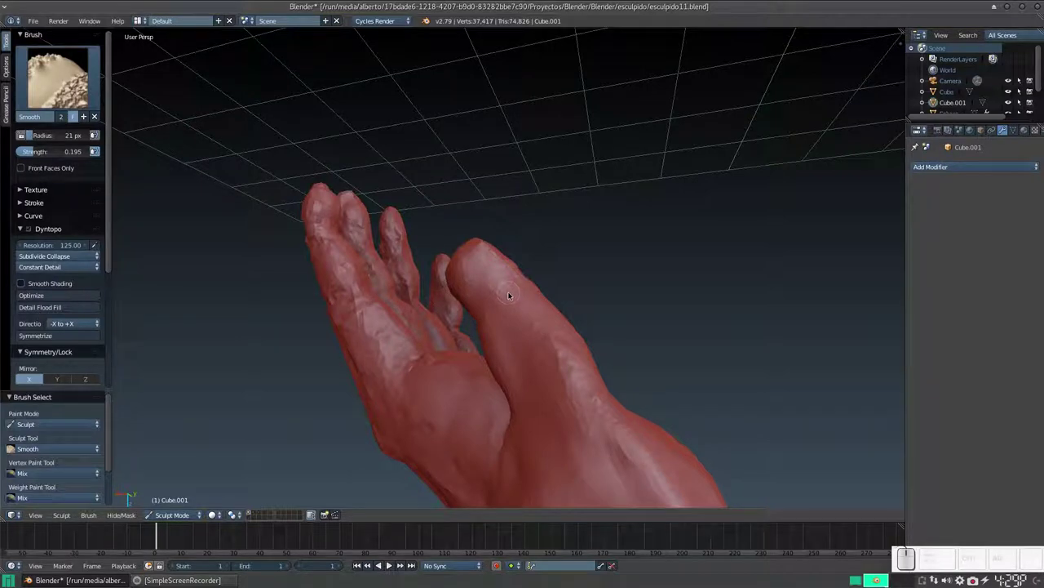
drag(509, 305, 527, 322)
drag(524, 343, 542, 362)
middle_click(542, 361)
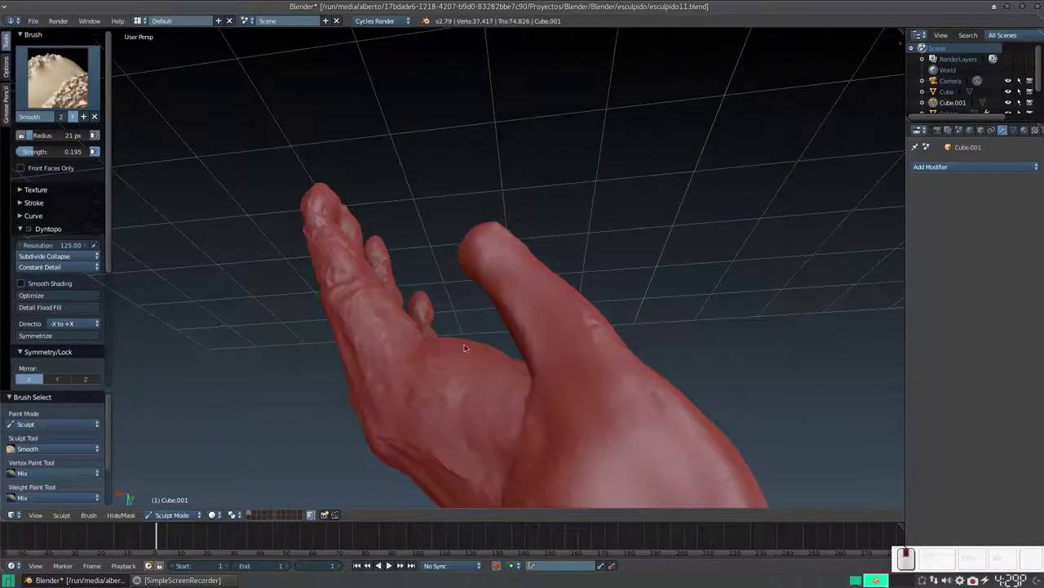
middle_click(527, 333)
drag(495, 368, 416, 360)
drag(416, 370, 414, 371)
middle_click(414, 372)
Smooth the side of the hand so it blends with the thumb.
drag(390, 341, 395, 347)
drag(393, 372, 371, 343)
middle_click(370, 344)
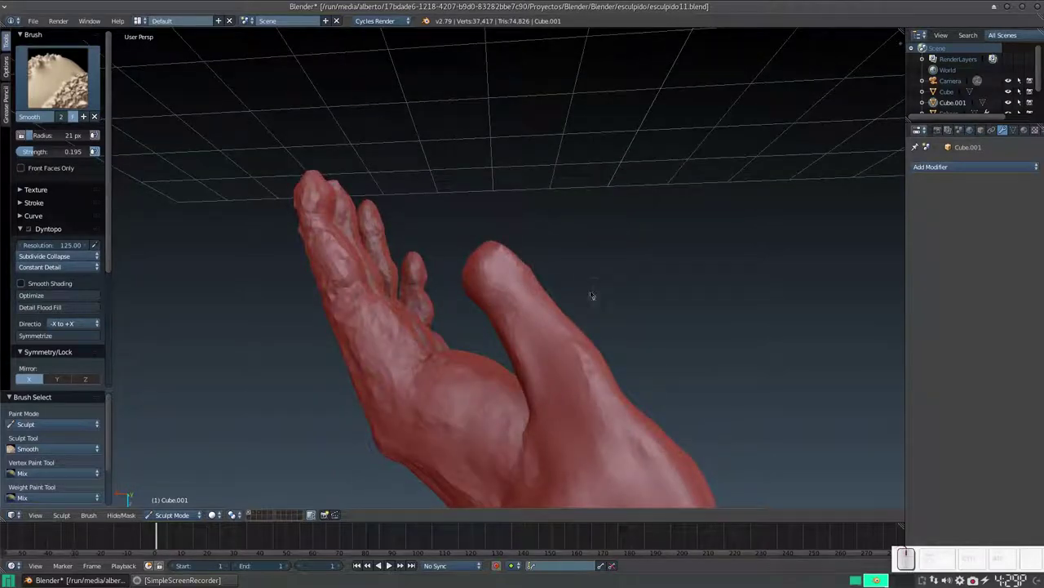
middle_click(588, 303)
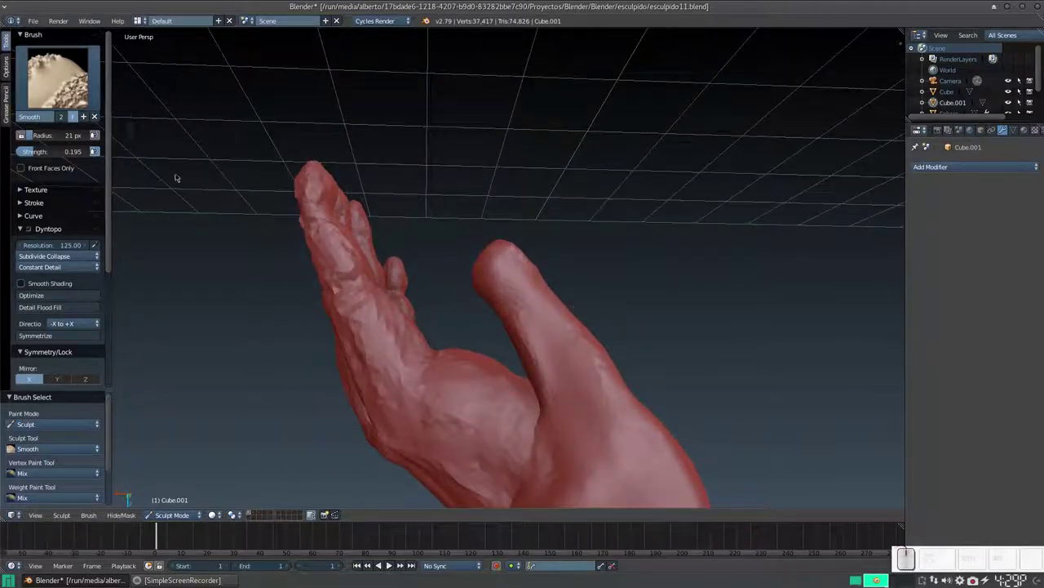
Lay a little clay onto the thumb with brush 3, switch back to Smooth (S) and blend it in close up.
key(3)
middle_click(422, 278)
drag(528, 279, 556, 278)
drag(534, 286, 397, 328)
key(s)
drag(399, 318, 370, 277)
scroll(up, 3)
scroll(up, 3)
drag(396, 282, 402, 285)
drag(401, 286, 510, 268)
click(513, 263)
Work around the thumb from further angles, smoothing and dabbing remaining rough spots.
middle_click(517, 261)
drag(515, 267, 556, 296)
middle_click(556, 296)
middle_click(513, 330)
middle_click(533, 321)
middle_click(582, 269)
click(547, 229)
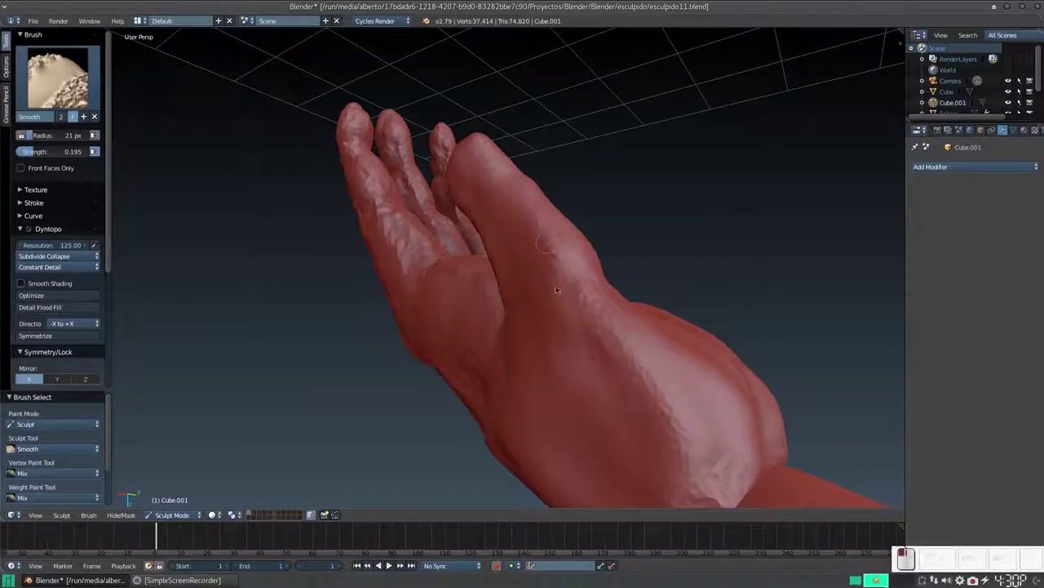
middle_click(547, 285)
drag(590, 256, 502, 317)
middle_click(501, 327)
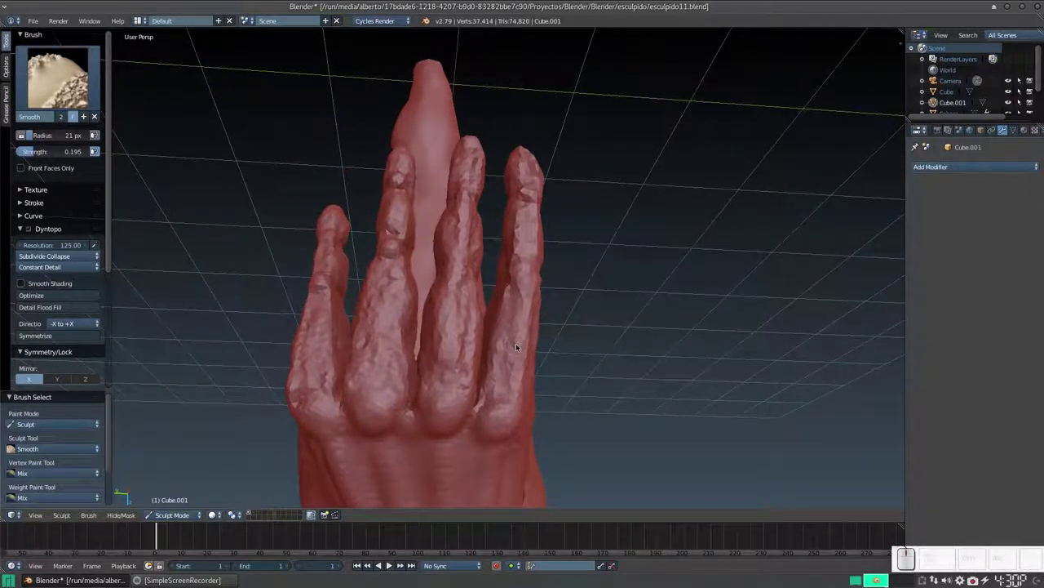
Enlarge the Smooth brush radius with F and run it along the fingers.
key(s)
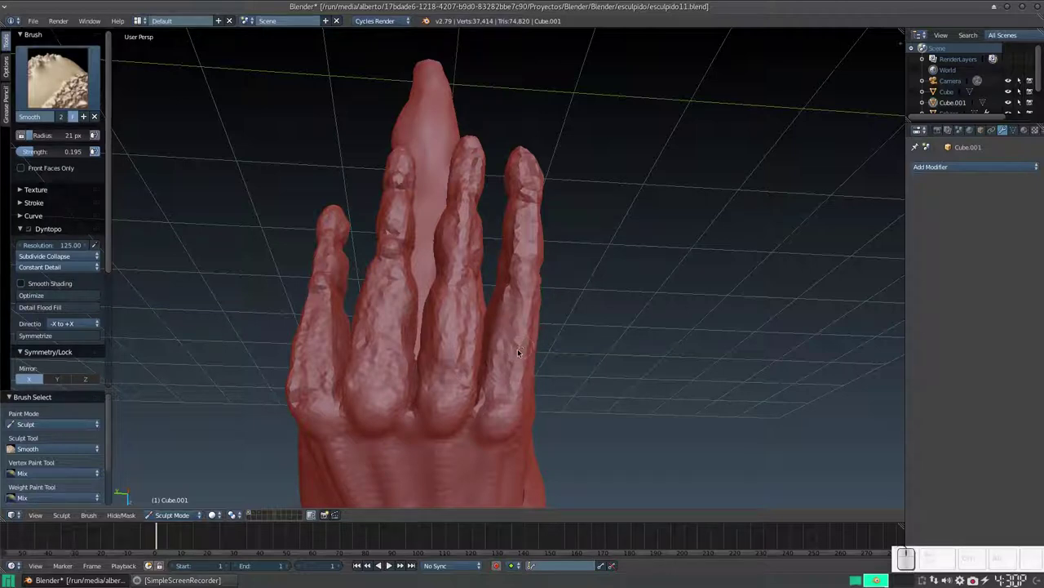
key(f)
click(522, 357)
drag(515, 295, 322, 338)
click(328, 316)
Soften the rough surface of each finger, orbiting between strokes.
middle_click(317, 356)
drag(327, 279, 335, 297)
middle_click(335, 297)
drag(399, 276, 384, 312)
middle_click(383, 312)
drag(572, 322, 581, 334)
drag(574, 316, 584, 271)
drag(581, 272, 590, 212)
middle_click(594, 221)
drag(586, 243, 463, 251)
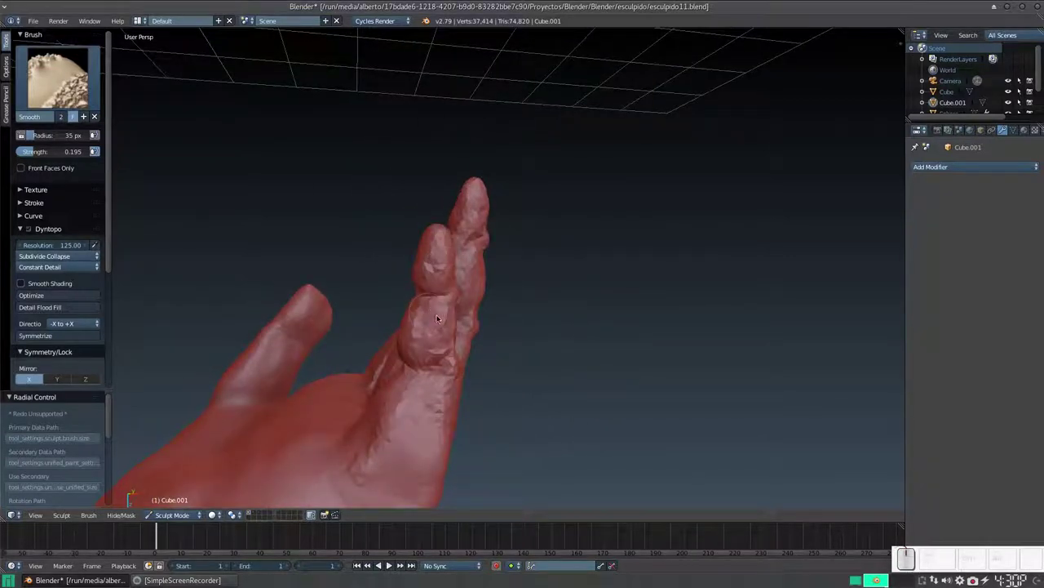
Switch to the Clay Strips brush (3) and dab clay onto the small finger to fill it out.
key(3)
click(436, 248)
click(438, 250)
click(436, 271)
click(428, 277)
click(432, 264)
middle_click(471, 324)
middle_click(583, 279)
middle_click(559, 289)
click(534, 232)
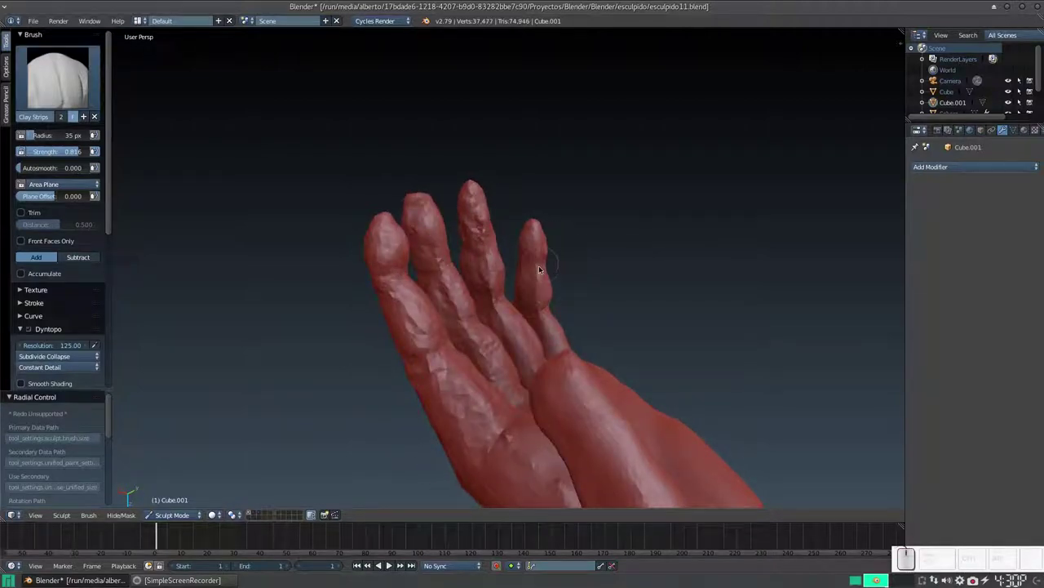
Build a few more Clay Strips dabs onto the small finger, adjusting with numpad plus and minus.
key(KP_Add)
click(577, 223)
middle_click(579, 301)
scroll(up, 3)
click(607, 338)
click(615, 367)
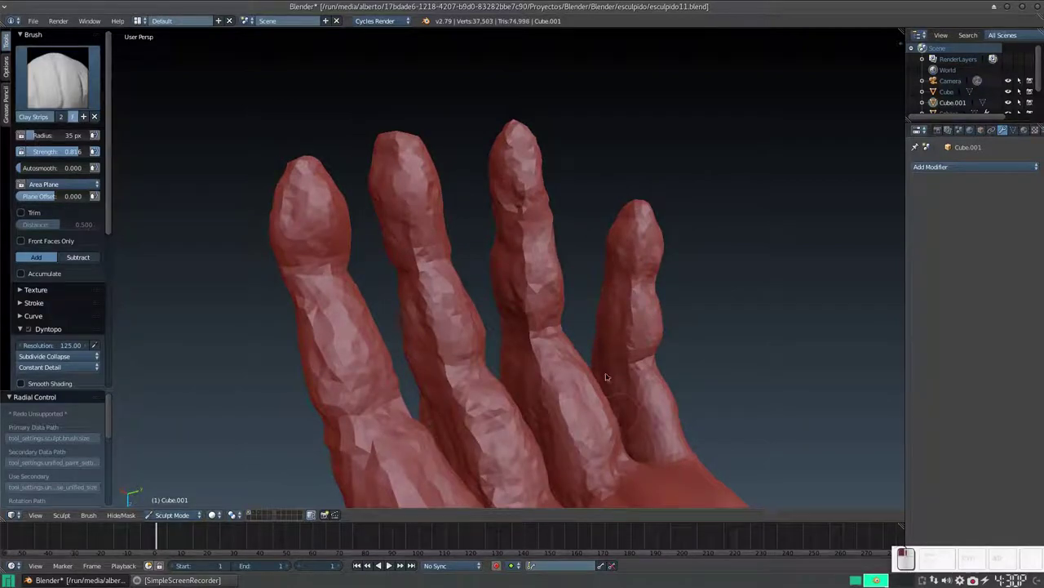
middle_click(614, 330)
middle_click(606, 335)
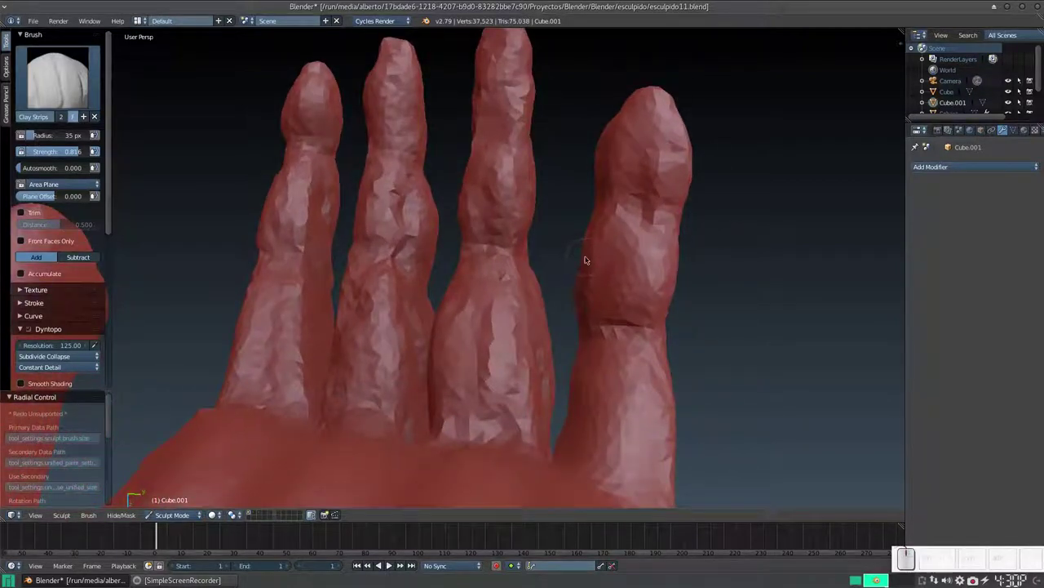
key(KP_Subtract)
drag(587, 273, 495, 284)
Switch to the Smooth brush (S) and soften individual rough spots on the fingers.
key(s)
click(427, 225)
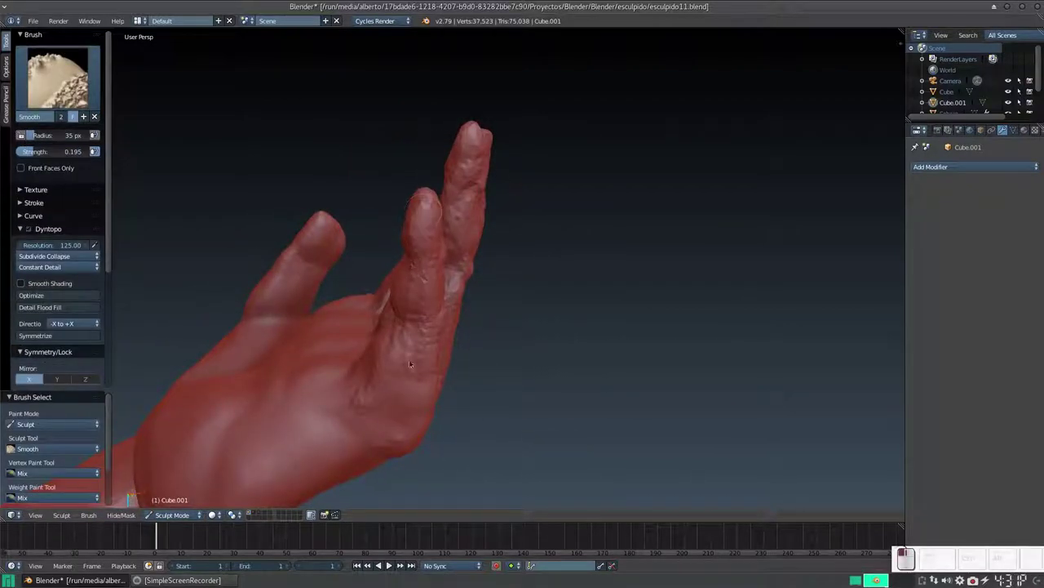
middle_click(420, 328)
drag(346, 227, 367, 196)
middle_click(367, 207)
click(369, 195)
middle_click(343, 189)
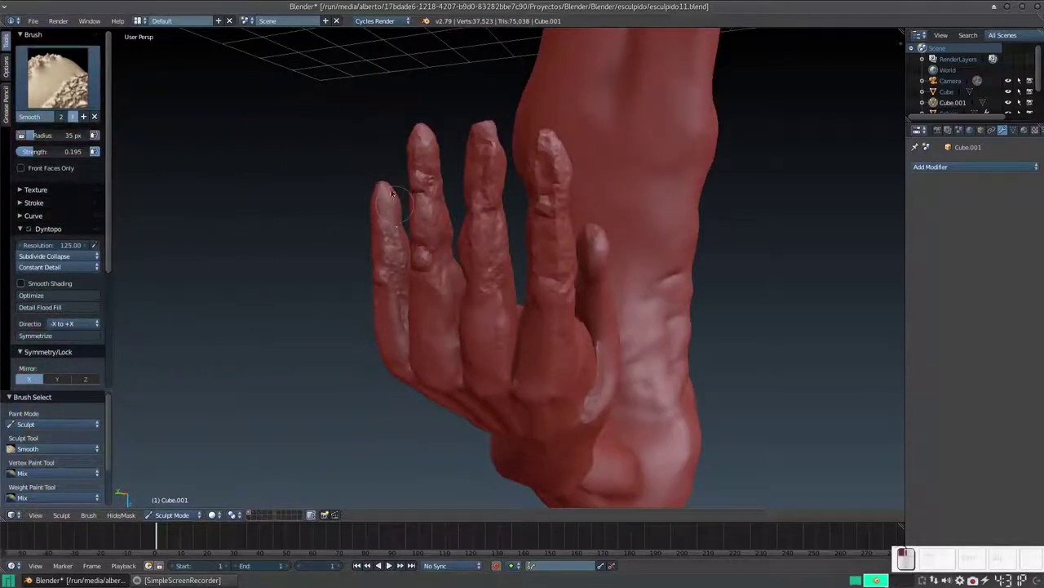
click(390, 318)
middle_click(367, 244)
middle_click(388, 292)
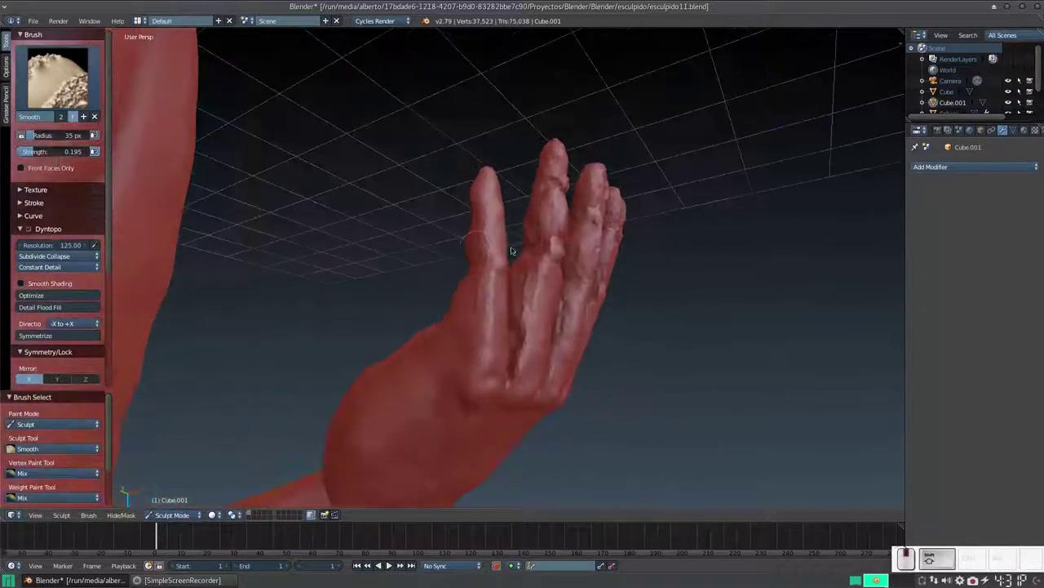
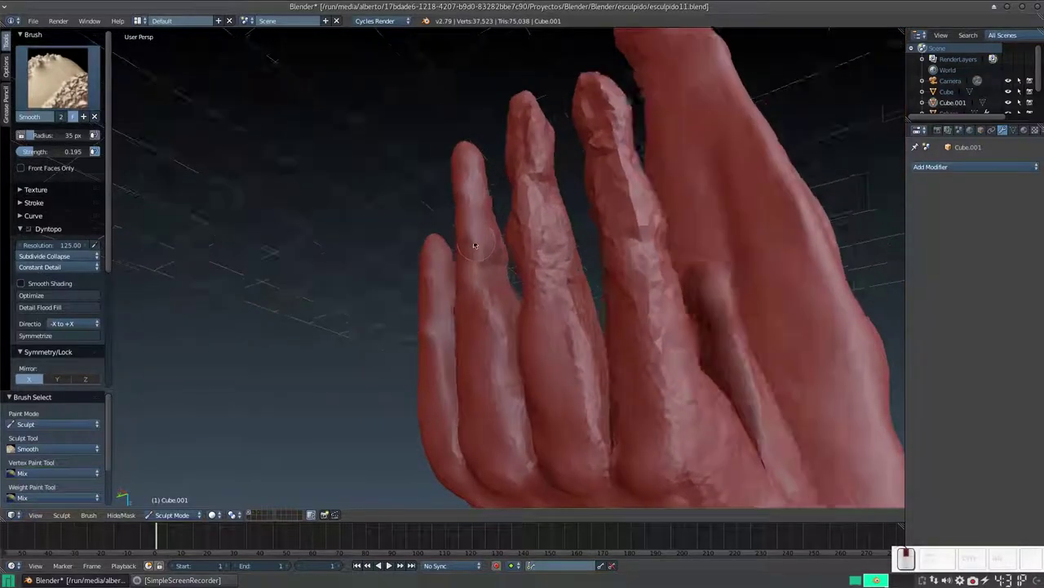
Smooth along the length of the fingers from several sides of the hand.
drag(498, 262, 528, 301)
drag(517, 326, 546, 316)
middle_click(534, 330)
drag(572, 286, 588, 300)
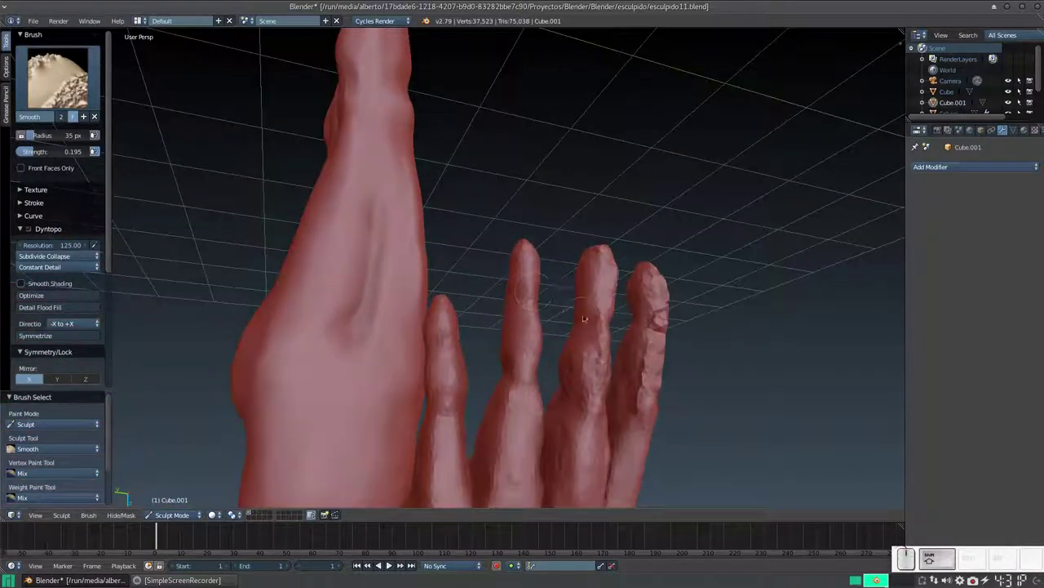
drag(581, 323, 558, 362)
middle_click(498, 329)
drag(523, 204, 456, 209)
drag(462, 194, 482, 333)
drag(497, 309, 588, 256)
drag(529, 198, 587, 255)
click(556, 291)
drag(648, 144, 673, 190)
Continue smoothing the fingers with long strokes from the opposite side.
middle_click(651, 222)
middle_click(598, 254)
drag(600, 152, 492, 271)
drag(463, 204, 429, 346)
click(351, 292)
middle_click(409, 338)
middle_click(385, 292)
drag(328, 278, 417, 278)
Refine the fingertips and finger backs with short smoothing strokes.
right_click(404, 321)
drag(420, 289, 420, 275)
middle_click(419, 275)
drag(475, 282, 393, 223)
drag(448, 286, 393, 223)
drag(390, 204, 382, 203)
drag(390, 212, 385, 270)
click(391, 247)
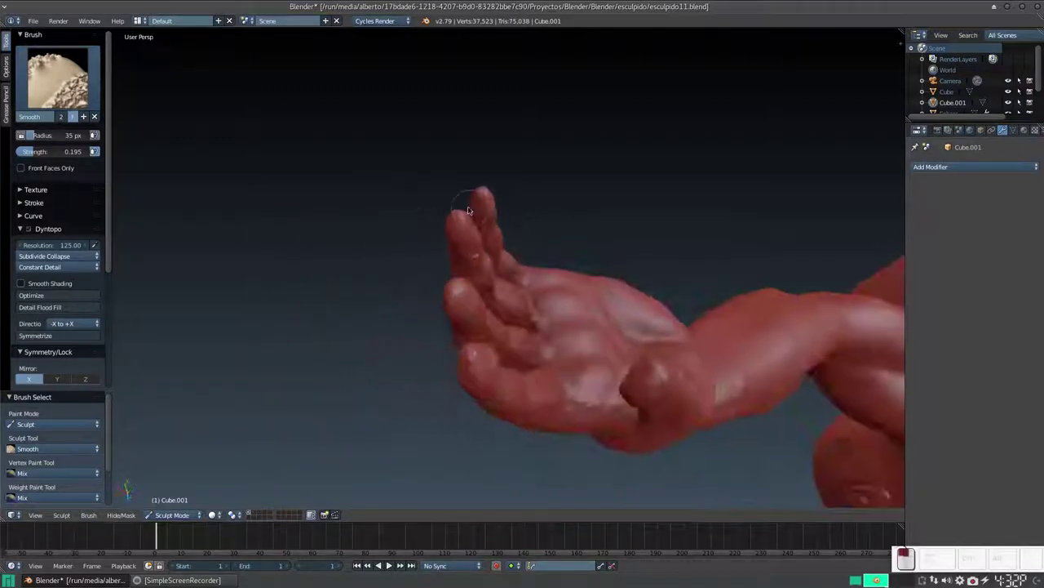
Smooth the palm and thumb surface, then touch up the fingers from below.
click(459, 301)
click(473, 361)
drag(520, 343, 447, 204)
drag(446, 204, 461, 338)
middle_click(461, 339)
drag(474, 339, 459, 348)
middle_click(460, 349)
middle_click(507, 382)
middle_click(488, 379)
drag(461, 305, 497, 322)
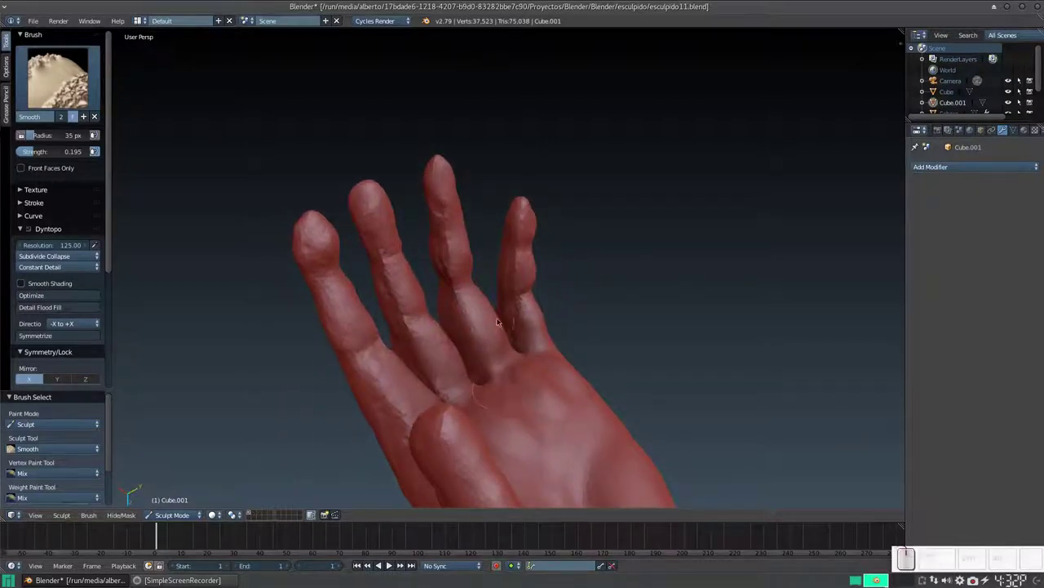
Give the fingers final smoothing passes so they look evenly rounded along their length.
middle_click(497, 323)
middle_click(454, 234)
drag(439, 190, 520, 272)
drag(454, 272, 520, 271)
middle_click(497, 288)
drag(494, 272, 524, 225)
middle_click(497, 279)
drag(522, 223, 568, 337)
drag(535, 324, 467, 260)
middle_click(482, 276)
drag(492, 296, 463, 283)
Build up dabs of clay along the fingers with the Clay Strips brush.
key(3)
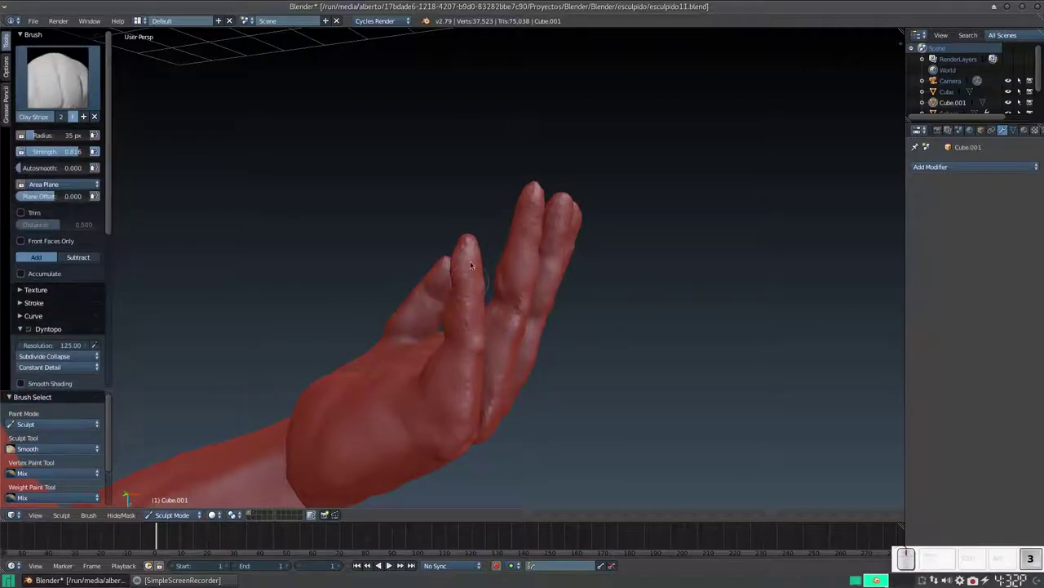
click(518, 223)
click(509, 296)
click(512, 284)
middle_click(507, 294)
scroll(up, 3)
drag(467, 293, 475, 254)
click(468, 255)
click(475, 279)
click(464, 281)
click(467, 300)
middle_click(501, 343)
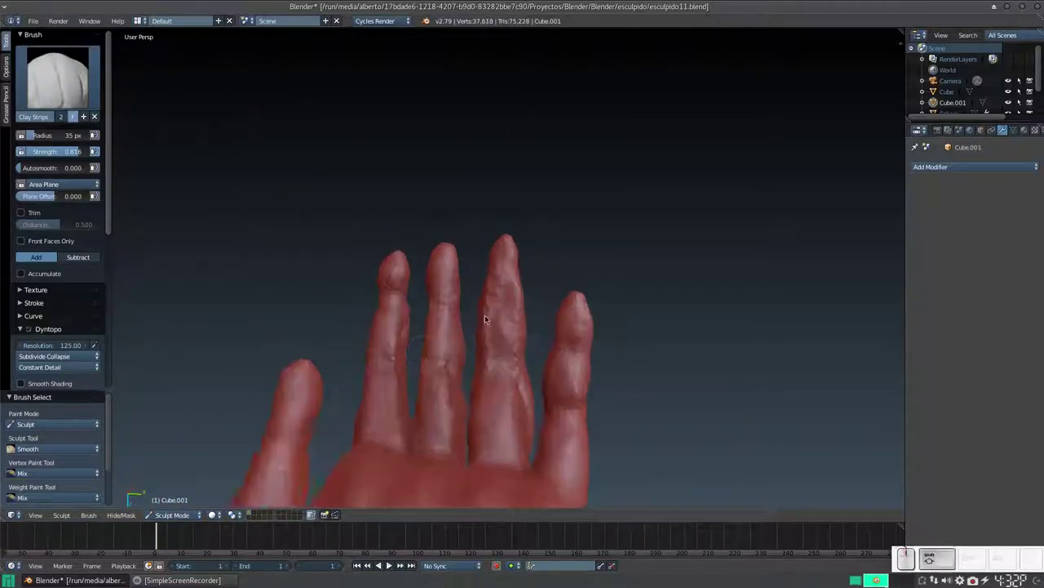
middle_click(491, 314)
middle_click(535, 298)
middle_click(483, 277)
Add more clay strokes along each finger from different angles to fill them out.
click(522, 250)
drag(520, 261, 555, 309)
middle_click(550, 316)
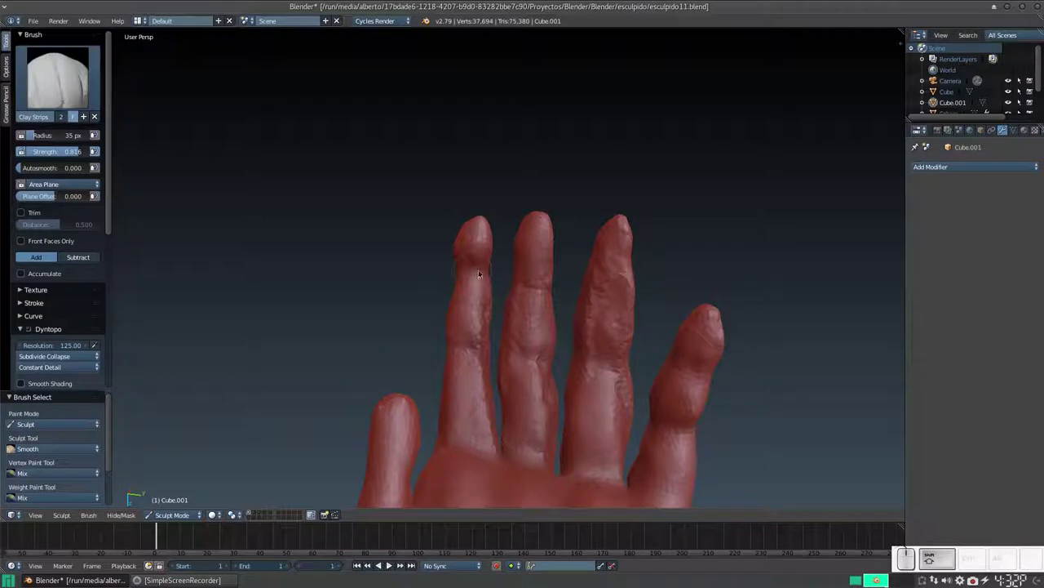
middle_click(481, 276)
click(478, 236)
drag(484, 255, 459, 323)
middle_click(459, 322)
scroll(up, 3)
middle_click(490, 262)
scroll(up, 3)
drag(458, 238, 473, 294)
click(561, 323)
middle_click(556, 329)
middle_click(473, 319)
drag(501, 298, 587, 243)
Smooth the palm surface with the Smooth brush to even out the new clay.
key(s)
drag(473, 197, 544, 266)
middle_click(544, 266)
click(517, 201)
middle_click(515, 277)
click(498, 178)
click(499, 357)
drag(475, 298, 566, 187)
click(541, 154)
middle_click(551, 248)
drag(602, 119, 633, 232)
Continue smoothing the palm and knuckles so the fingers blend into the hand.
middle_click(633, 231)
middle_click(623, 259)
middle_click(564, 190)
drag(574, 250, 526, 345)
drag(536, 337, 654, 256)
click(683, 215)
drag(750, 137, 623, 335)
middle_click(614, 340)
drag(443, 367, 447, 375)
middle_click(466, 370)
drag(538, 339, 607, 265)
drag(613, 244, 584, 307)
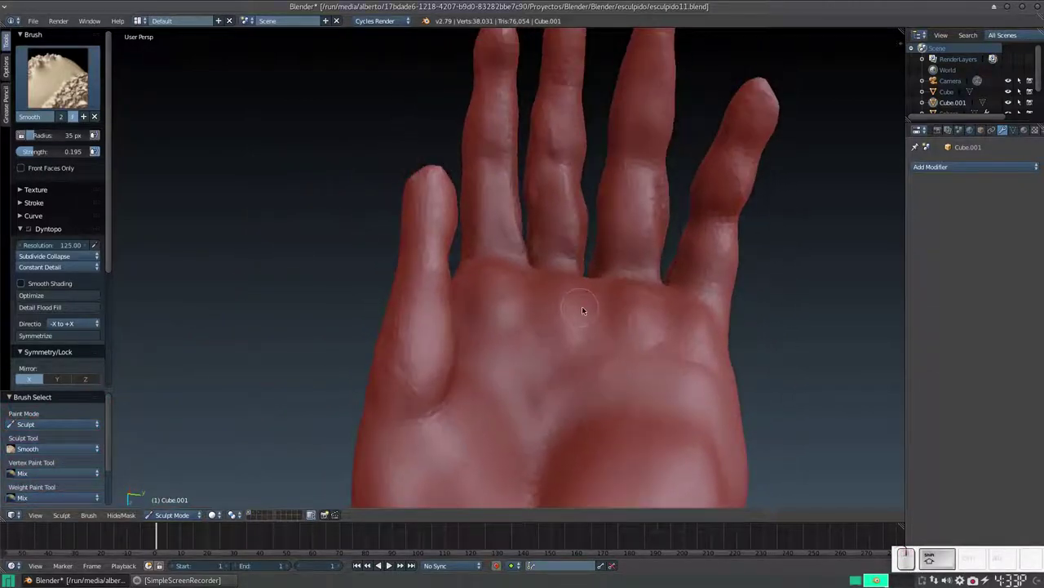
Frame the hand, show the bones through it with X-ray and smooth the fingers around them.
key(KP_Subtract)
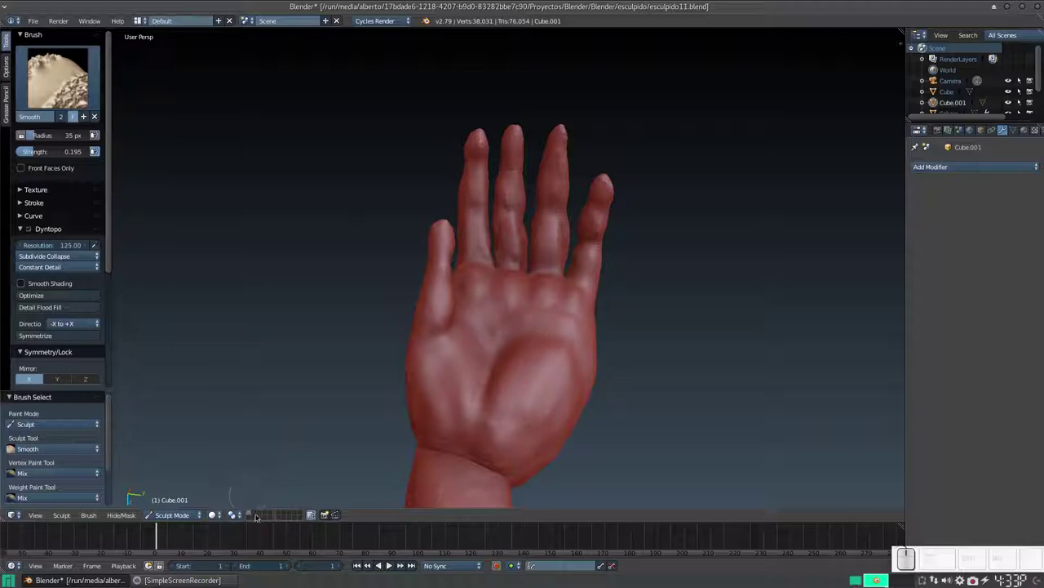
click(260, 515)
middle_click(592, 210)
key(KP_Add)
drag(577, 217, 491, 251)
drag(500, 242, 544, 222)
drag(571, 220, 583, 204)
drag(583, 215, 574, 228)
middle_click(577, 227)
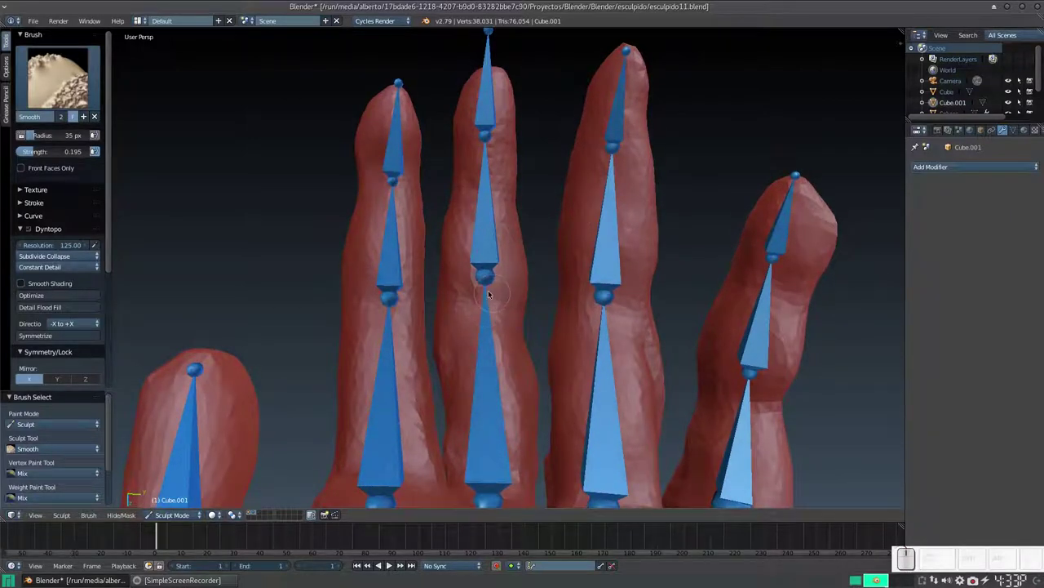
Lay Clay Strips strokes along the fingers so they cover their bones.
key(3)
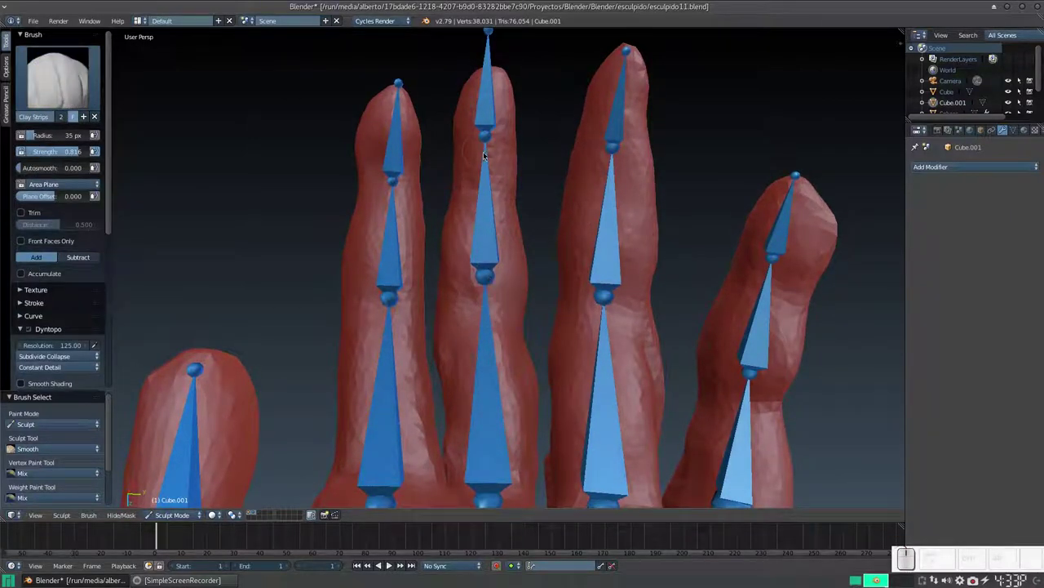
click(485, 143)
drag(474, 147, 362, 184)
drag(371, 177, 488, 208)
drag(610, 153, 757, 238)
drag(763, 264, 688, 279)
middle_click(624, 274)
Add further clay along the remaining fingers to enclose the exposed bones.
drag(586, 329, 596, 392)
scroll(up, 3)
drag(519, 351, 417, 237)
click(417, 237)
middle_click(461, 272)
click(456, 235)
key(g)
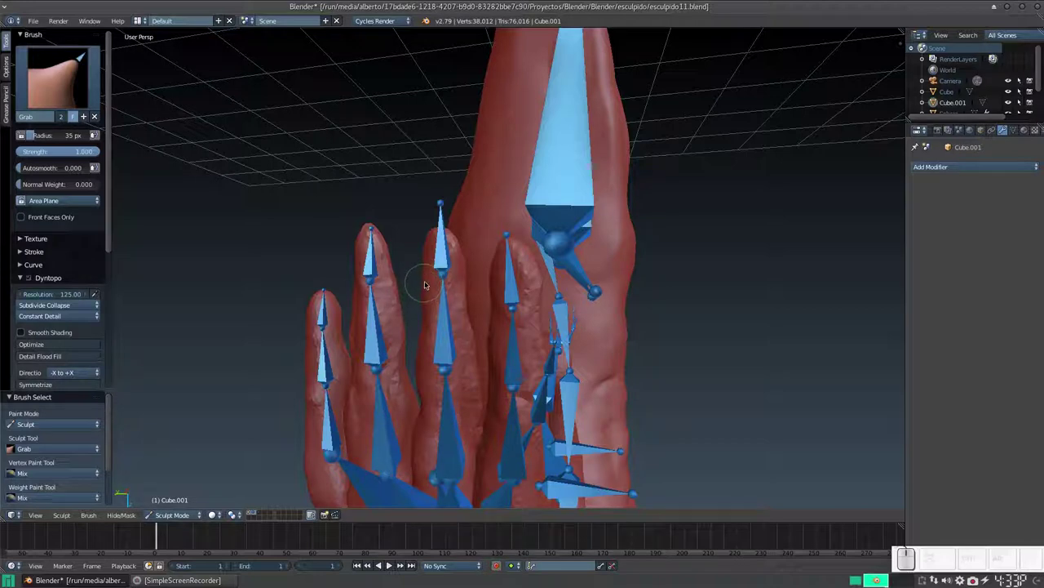
Enlarge the Grab brush radius and pull the first fingertip toward its bone tip.
key(f)
click(442, 291)
middle_click(461, 249)
key(f)
click(441, 282)
click(428, 243)
click(428, 233)
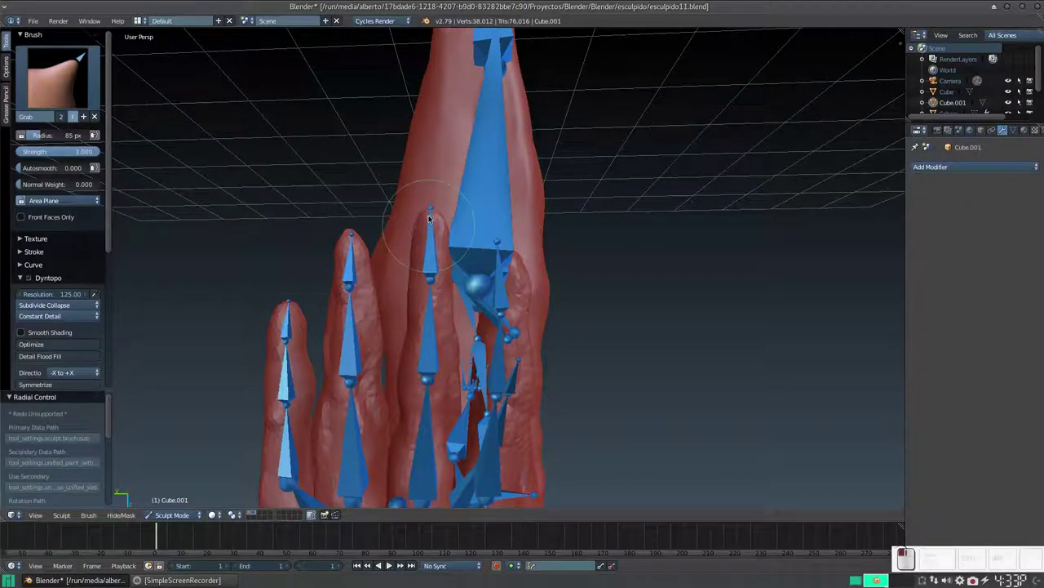
click(434, 209)
middle_click(434, 213)
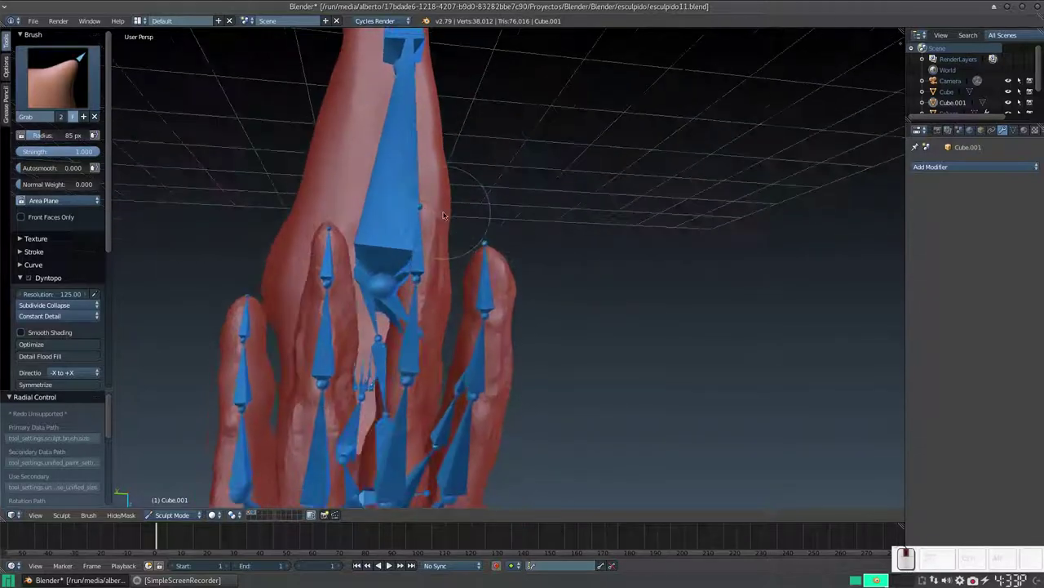
Pull the next fingertips toward their bone tips and reshape the little finger along its bone.
drag(492, 257, 499, 246)
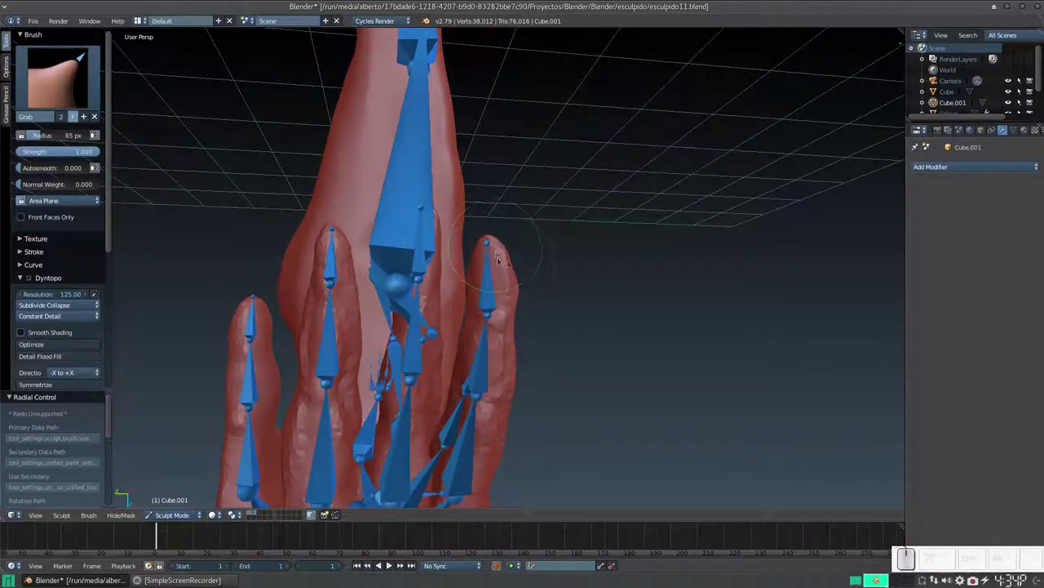
click(508, 263)
click(500, 244)
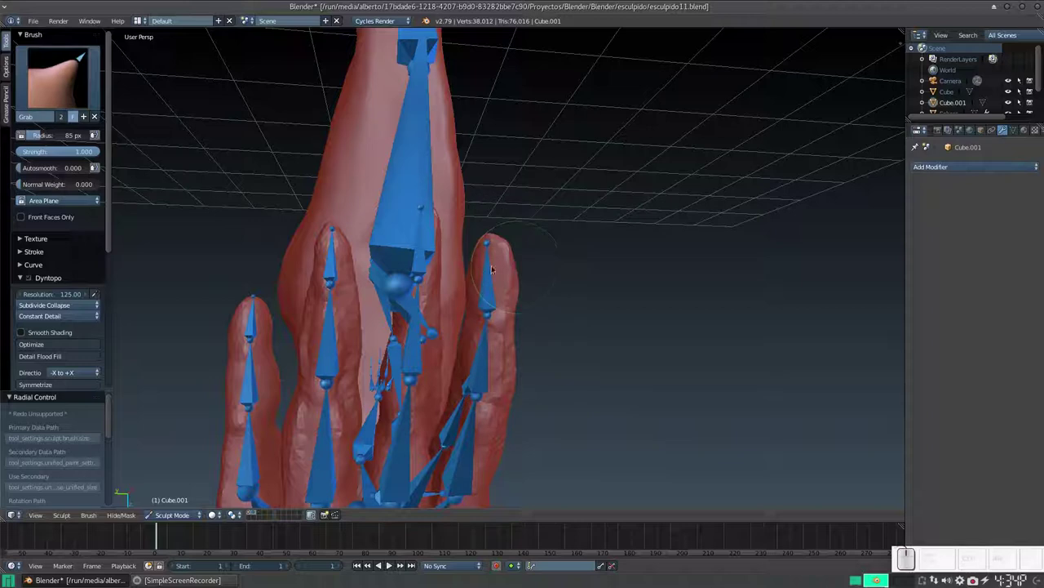
middle_click(340, 230)
click(324, 254)
click(339, 250)
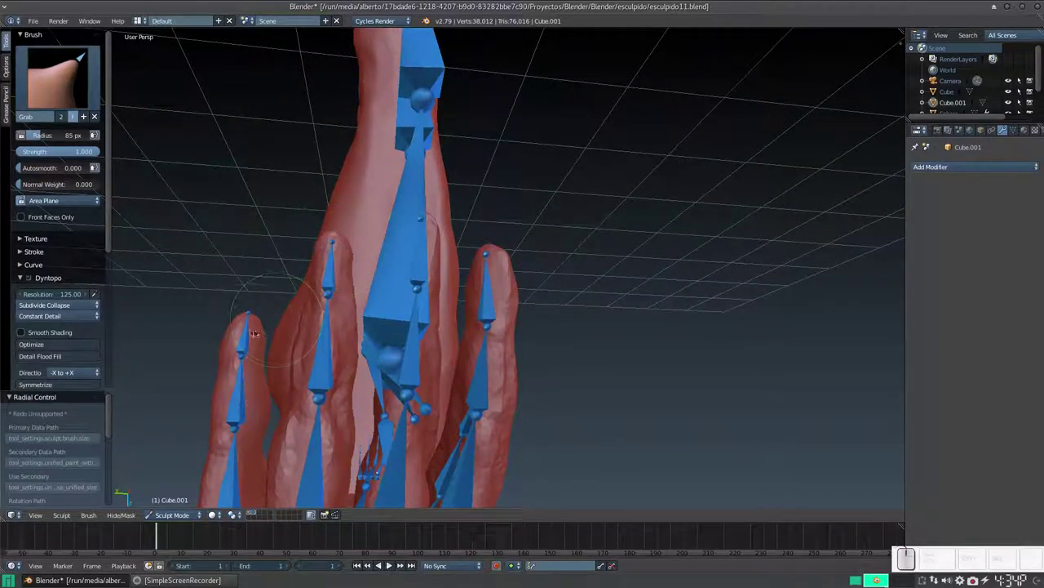
drag(256, 329, 304, 283)
drag(422, 274, 496, 219)
drag(493, 221, 488, 208)
Nudge the finger surfaces toward their bones and pull a fingertip into line.
click(485, 210)
click(417, 269)
click(409, 248)
click(397, 246)
click(386, 250)
click(630, 241)
click(630, 244)
click(619, 238)
drag(634, 262, 656, 234)
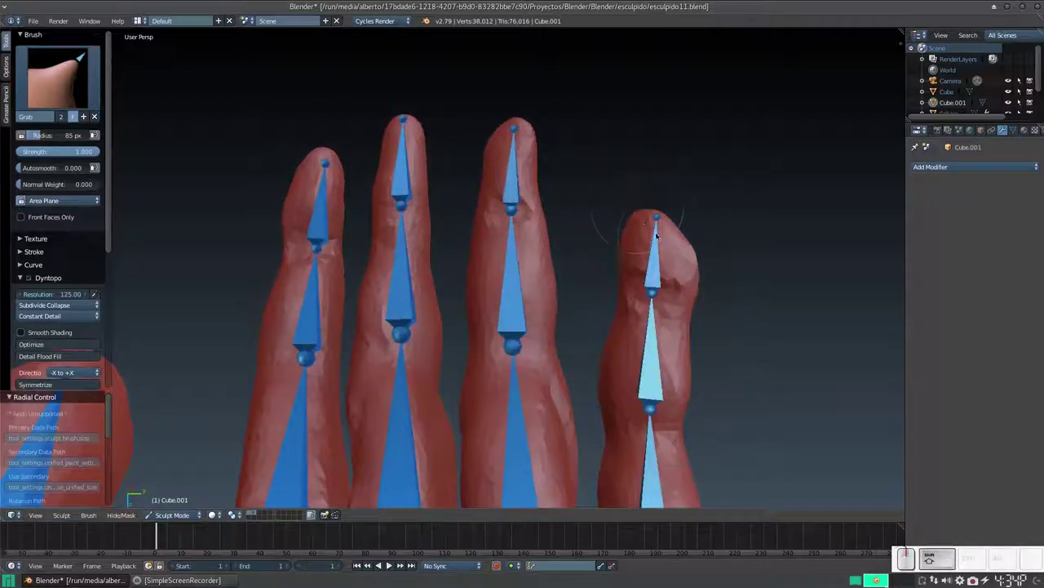
Nudge the last fingertip repeatedly until it lines up with its bone tip.
click(667, 235)
click(653, 222)
click(703, 273)
click(705, 276)
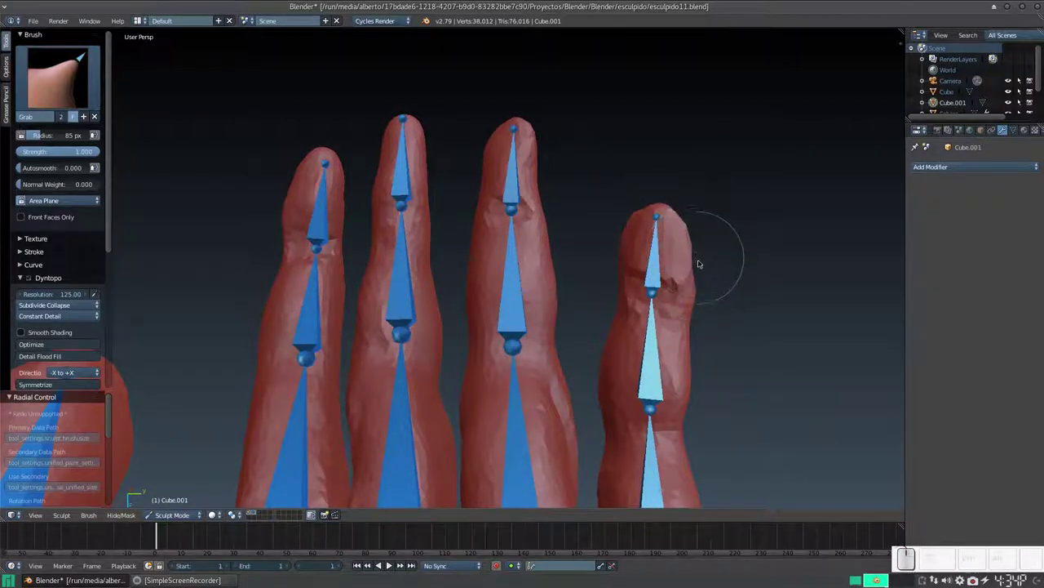
click(705, 288)
click(703, 297)
click(703, 298)
click(707, 256)
drag(702, 254, 461, 255)
Hide the bone rig again and orbit around the reshaped hand.
middle_click(468, 257)
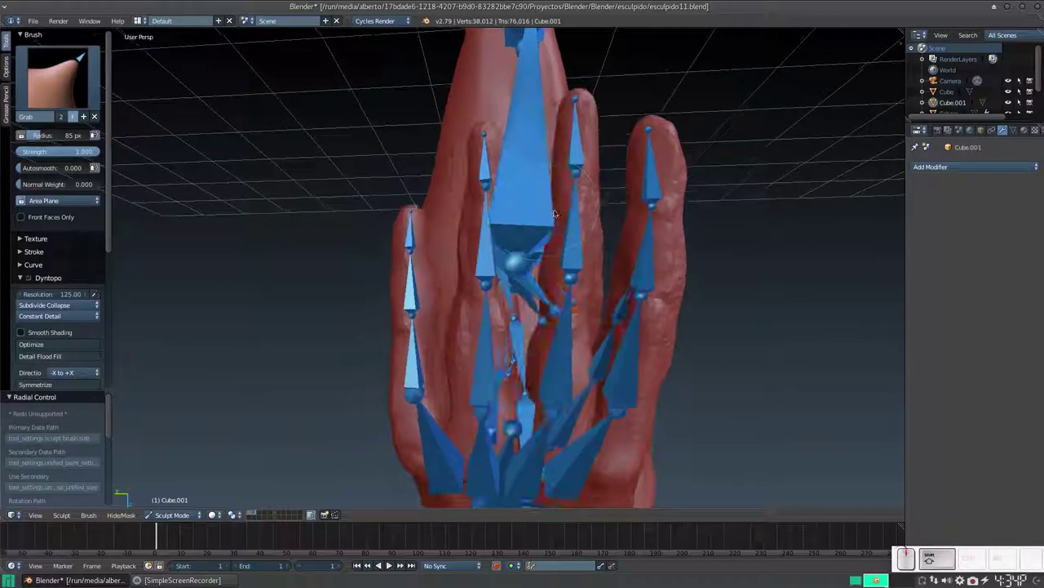
middle_click(565, 220)
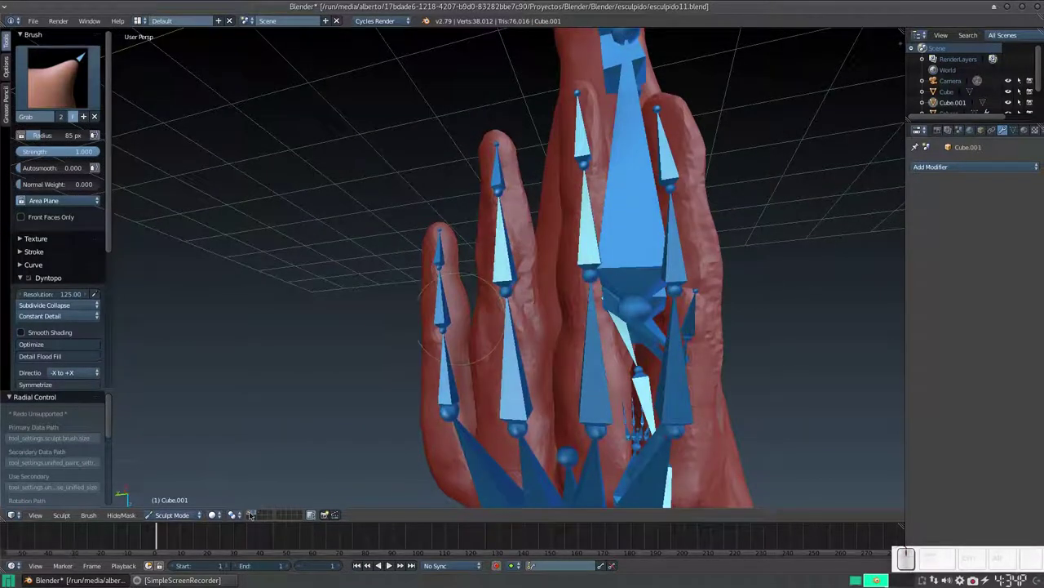
click(251, 515)
drag(441, 354, 506, 358)
Switch to a front view zoomed on the head and torso with the Clay Strips brush ready.
key(KP_1)
key(KP_Subtract)
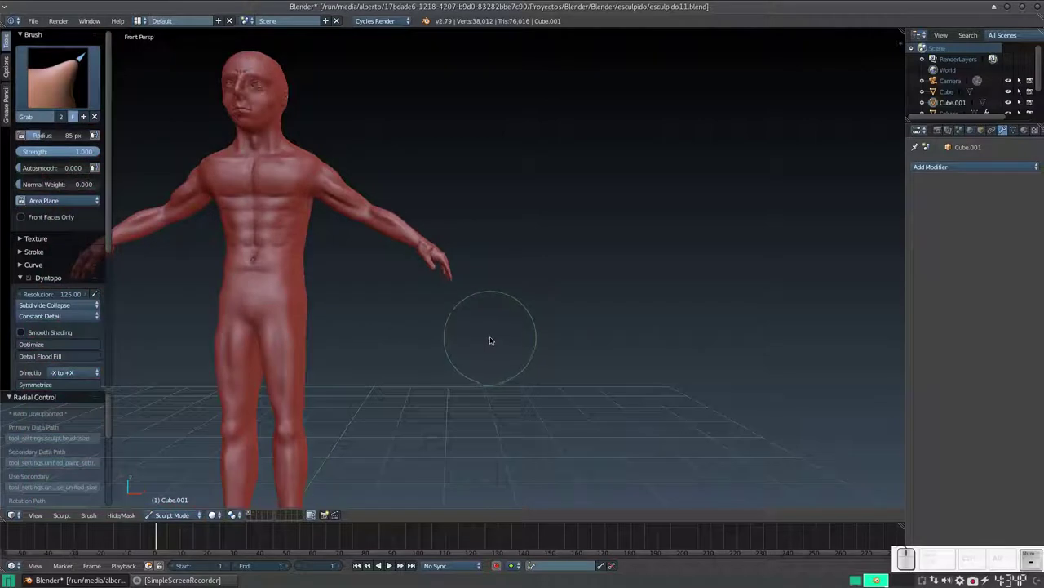
drag(381, 278, 513, 296)
middle_click(511, 306)
key(KP_Add)
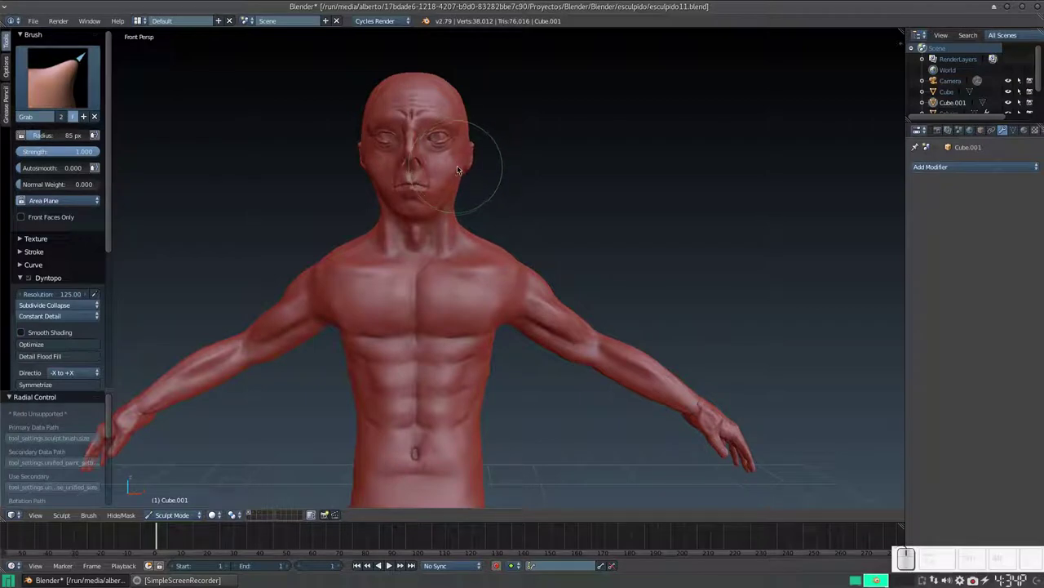
key(3)
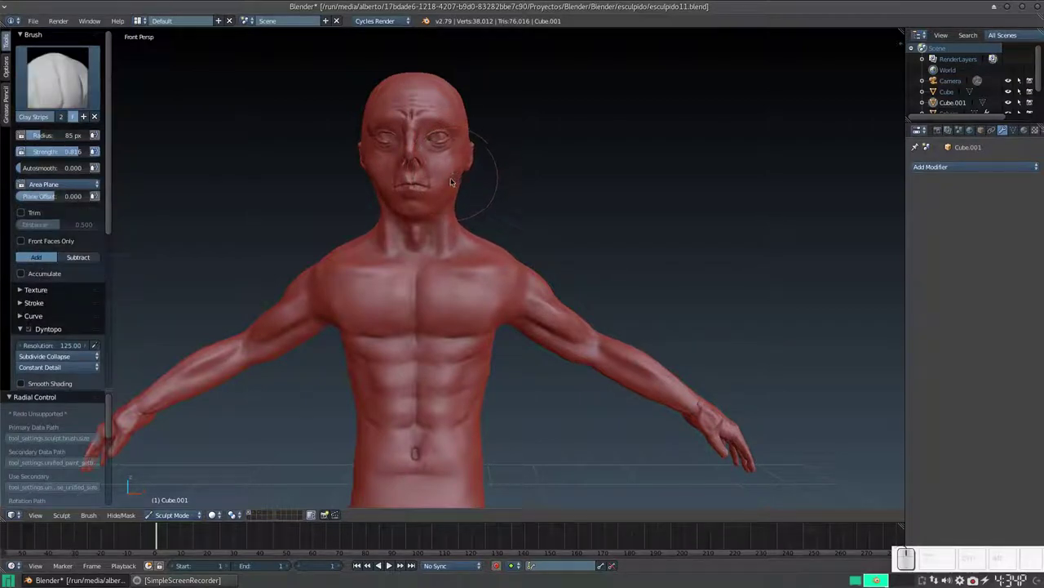
click(460, 210)
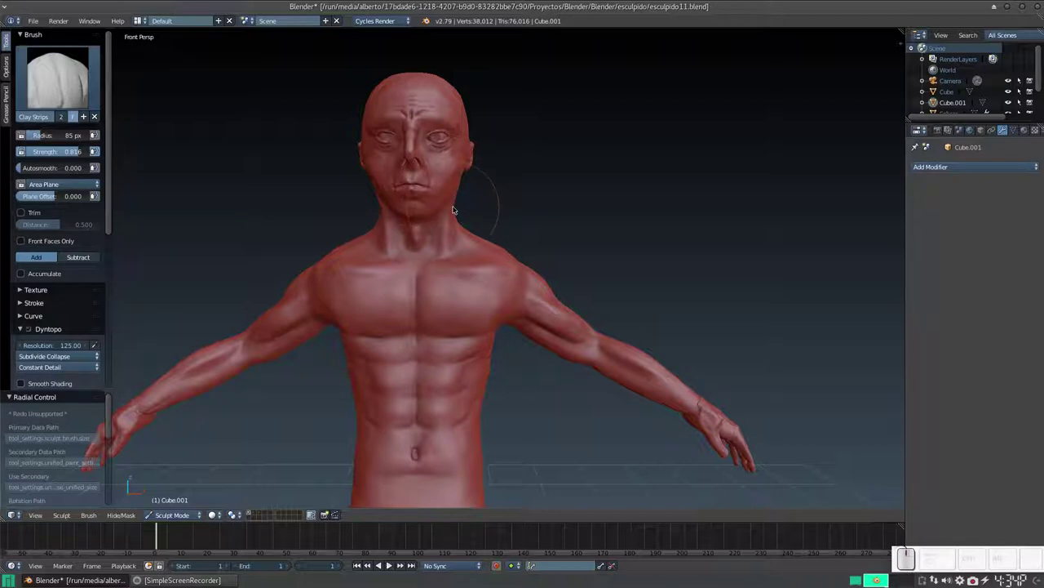